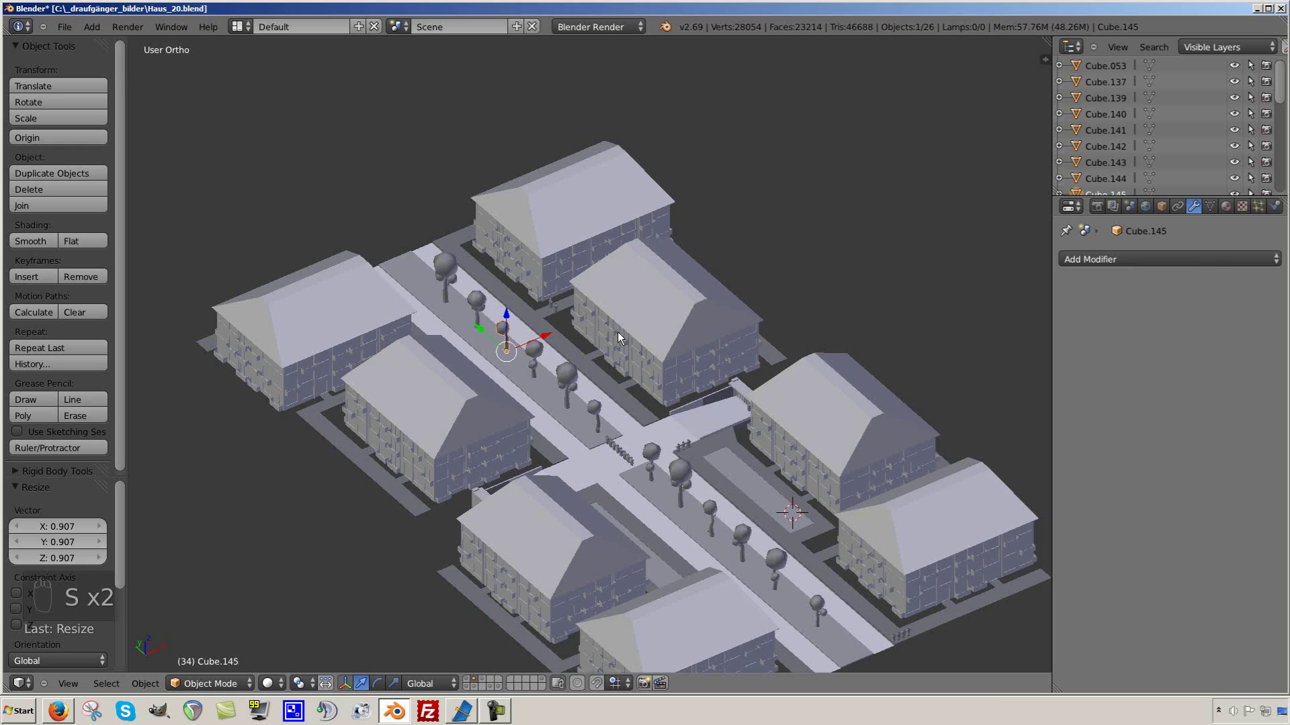
- Select a street tree, rotate it upright about its Z axis, then select another tree
right_click(594, 414)
middle_click(665, 463)
middle_click(676, 494)
middle_click(674, 484)
left_click_drag(675, 472, 734, 383)
key("r")
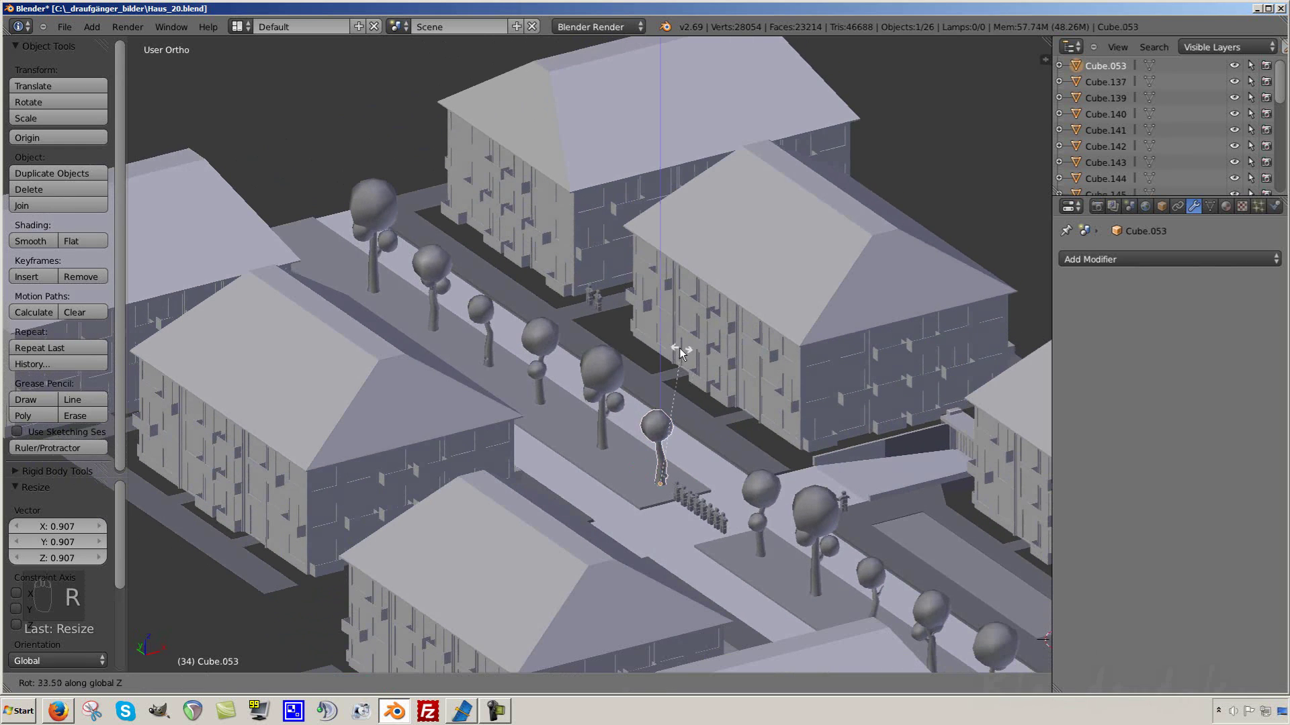
left_click_drag(622, 349, 679, 476)
key("a")
right_click(736, 493)
left_click_drag(690, 480, 619, 511)
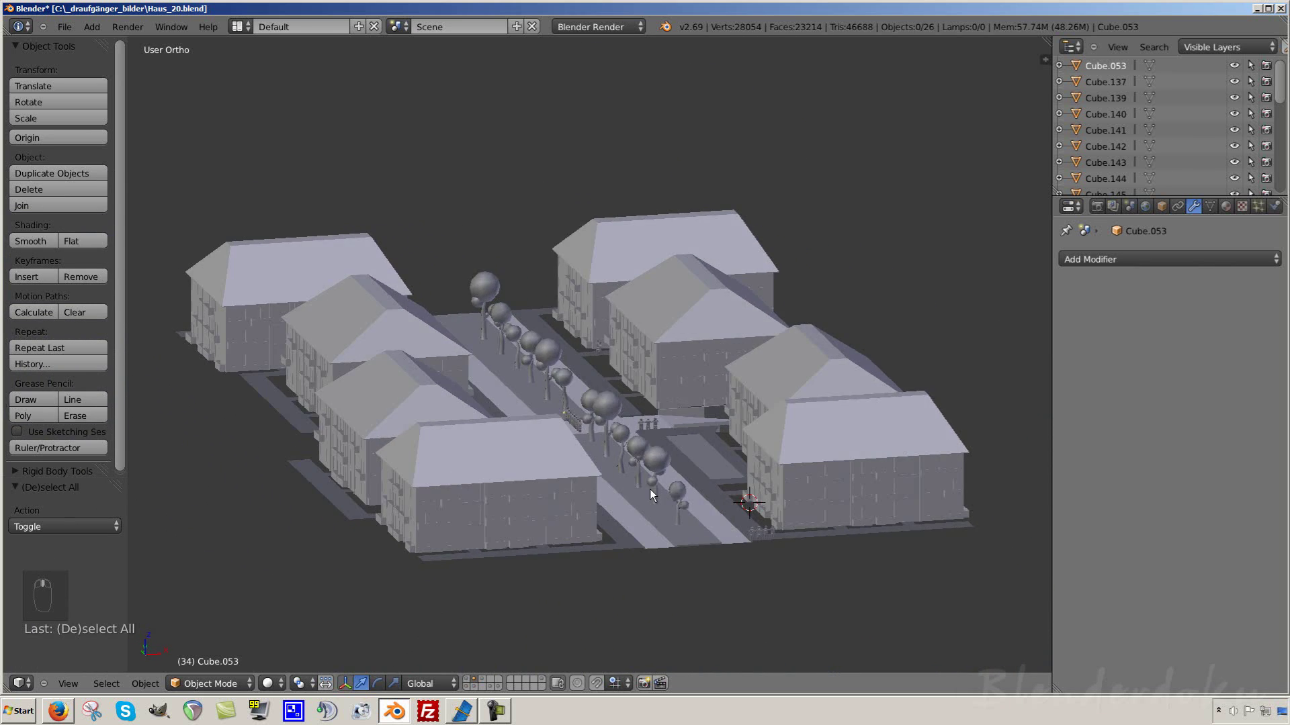
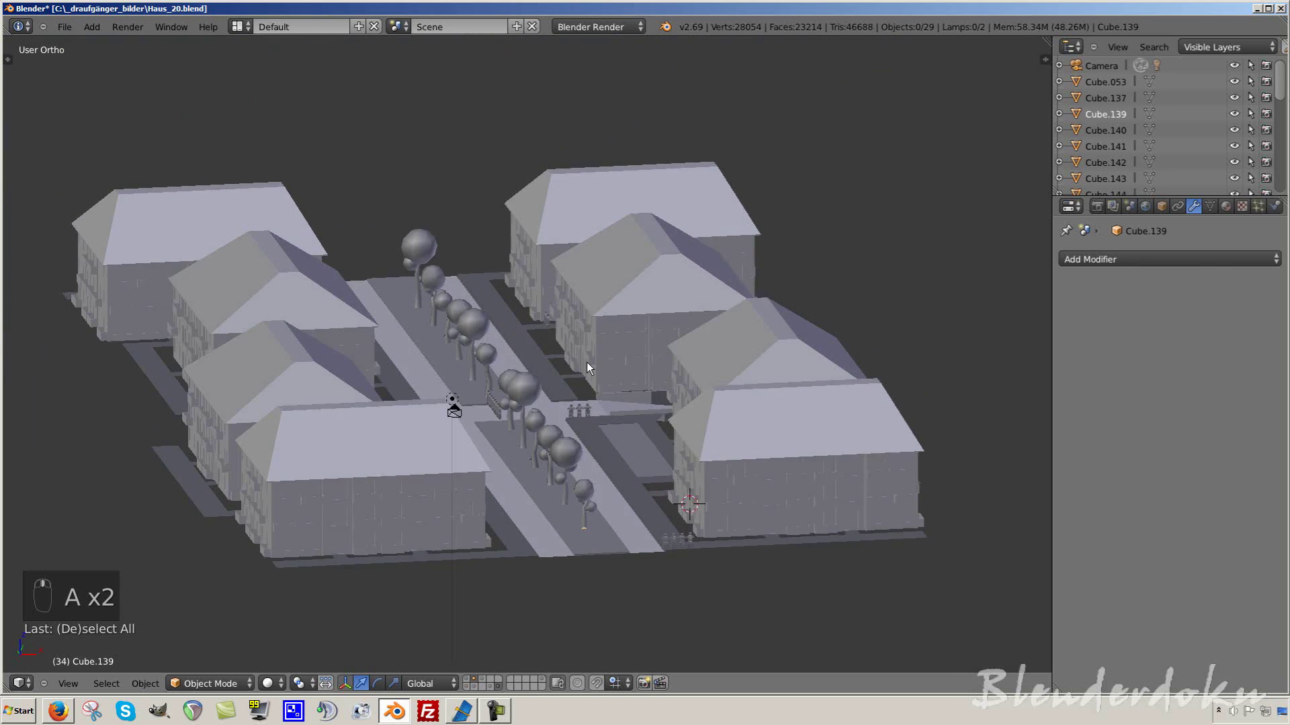
- Adjust the 3D view around the houses to frame the street scene
left_click_drag(592, 369, 478, 292)
left_click_drag(478, 290, 546, 417)
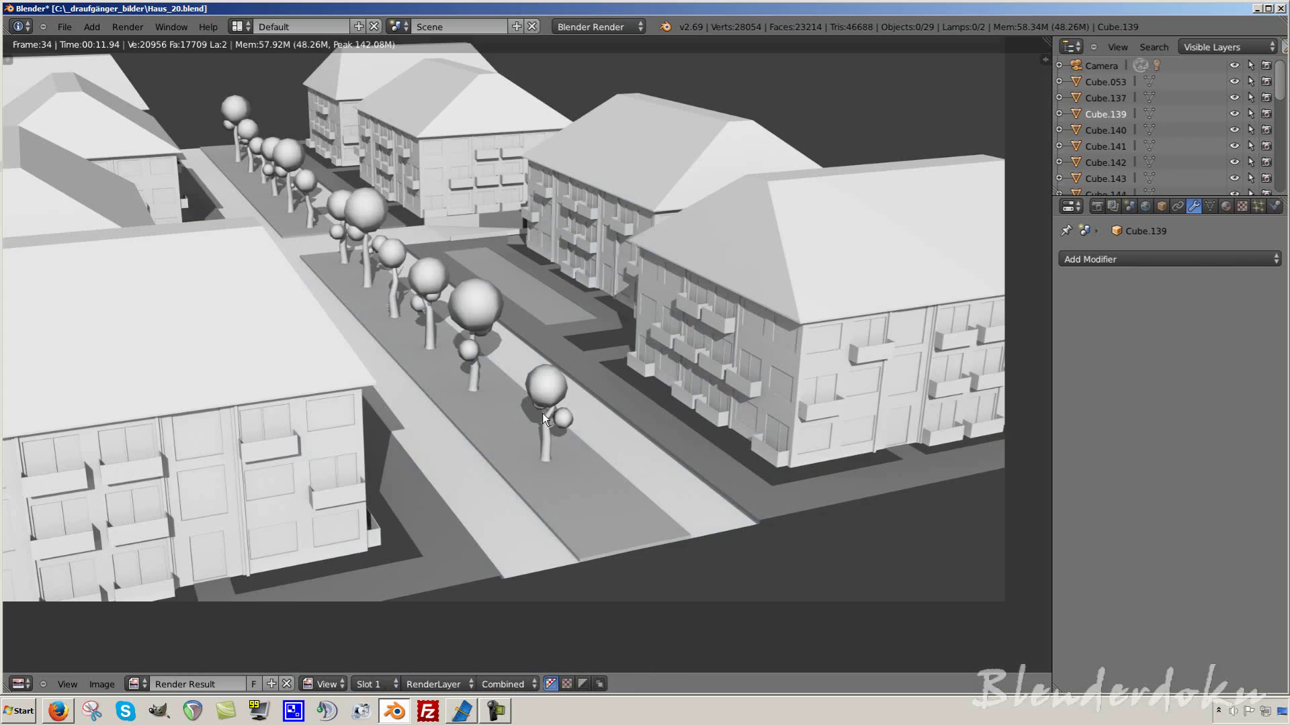
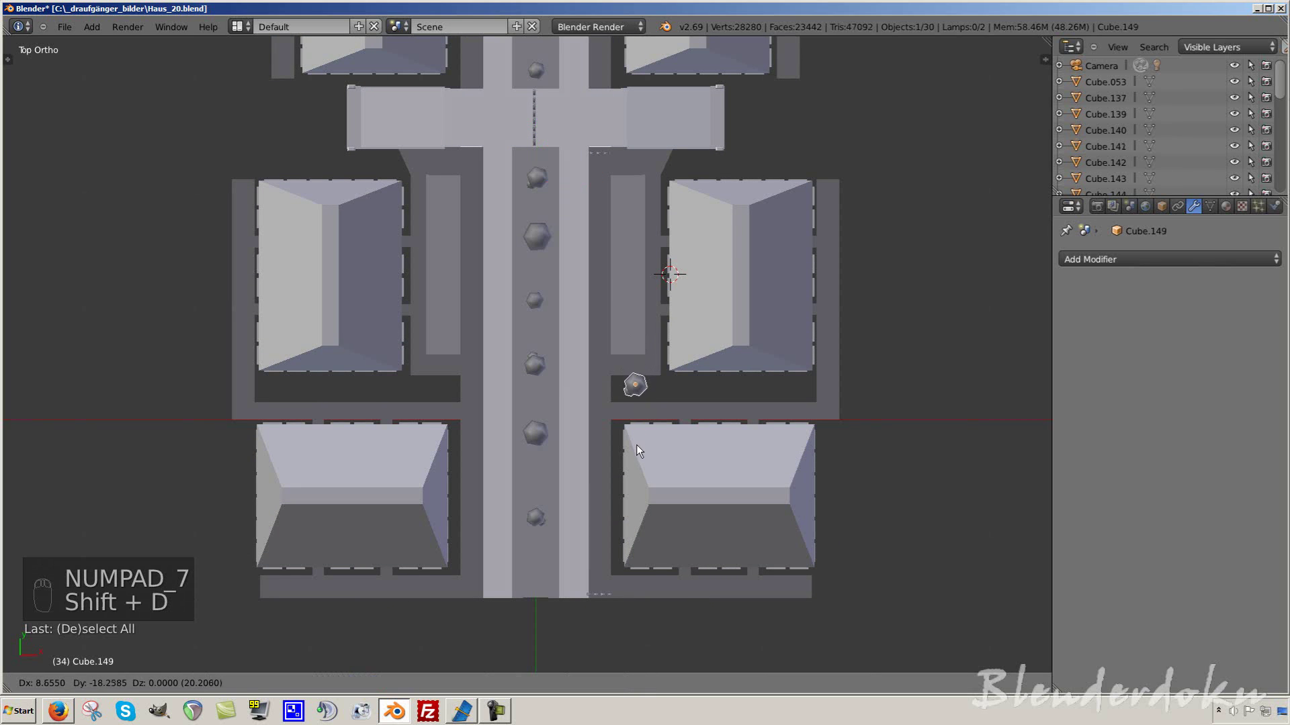
- Move the new tree into the courtyard, turn it to a different angle and resize it
left_click_drag(643, 451, 689, 361)
key("r")
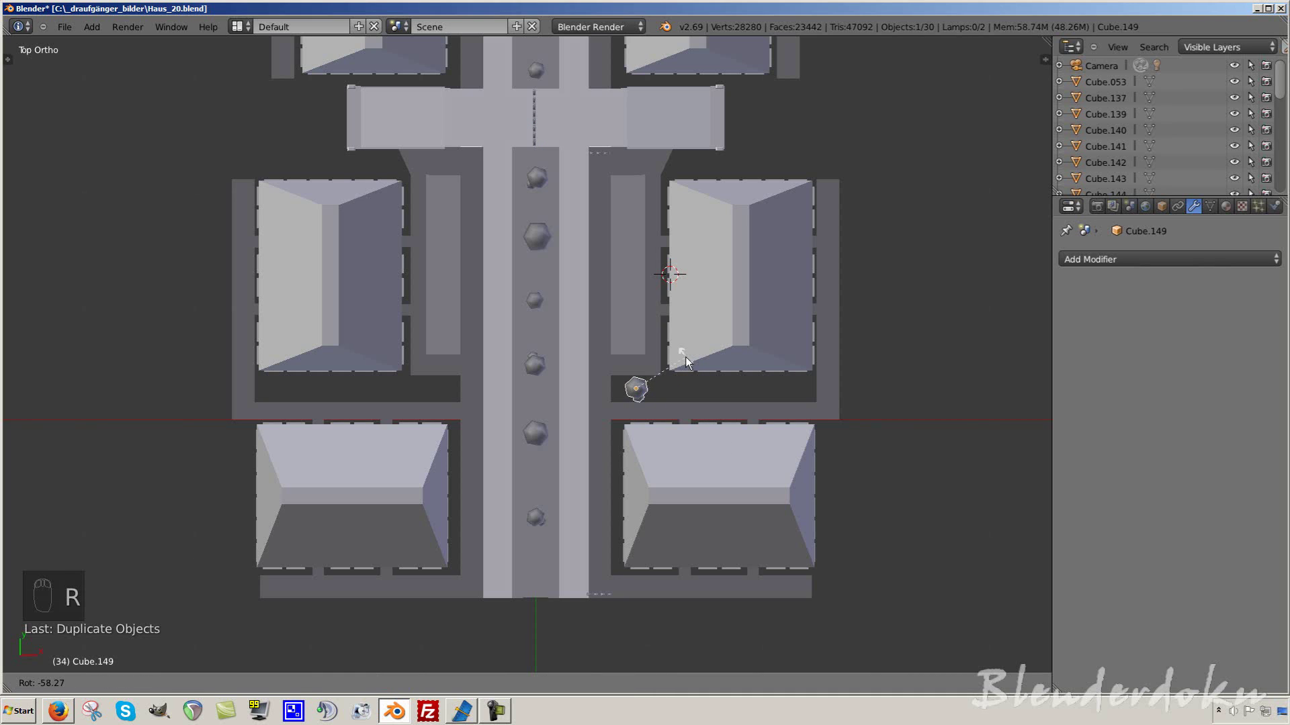
left_click_drag(618, 364, 700, 469)
key("s")
left_click_drag(699, 469, 759, 395)
left_click_drag(763, 381, 576, 440)
key("s")
key("s")
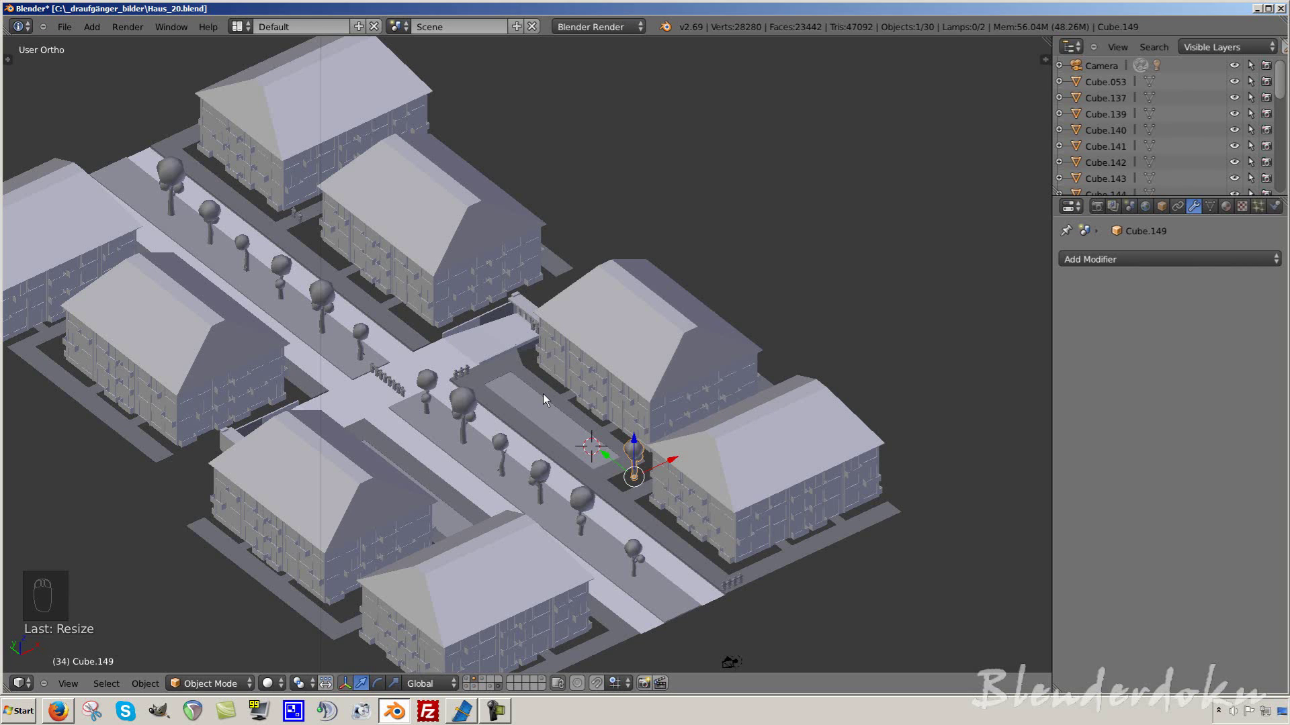
- From top view, duplicate the tree with Shift+D and scale the copy
key("KP_7")
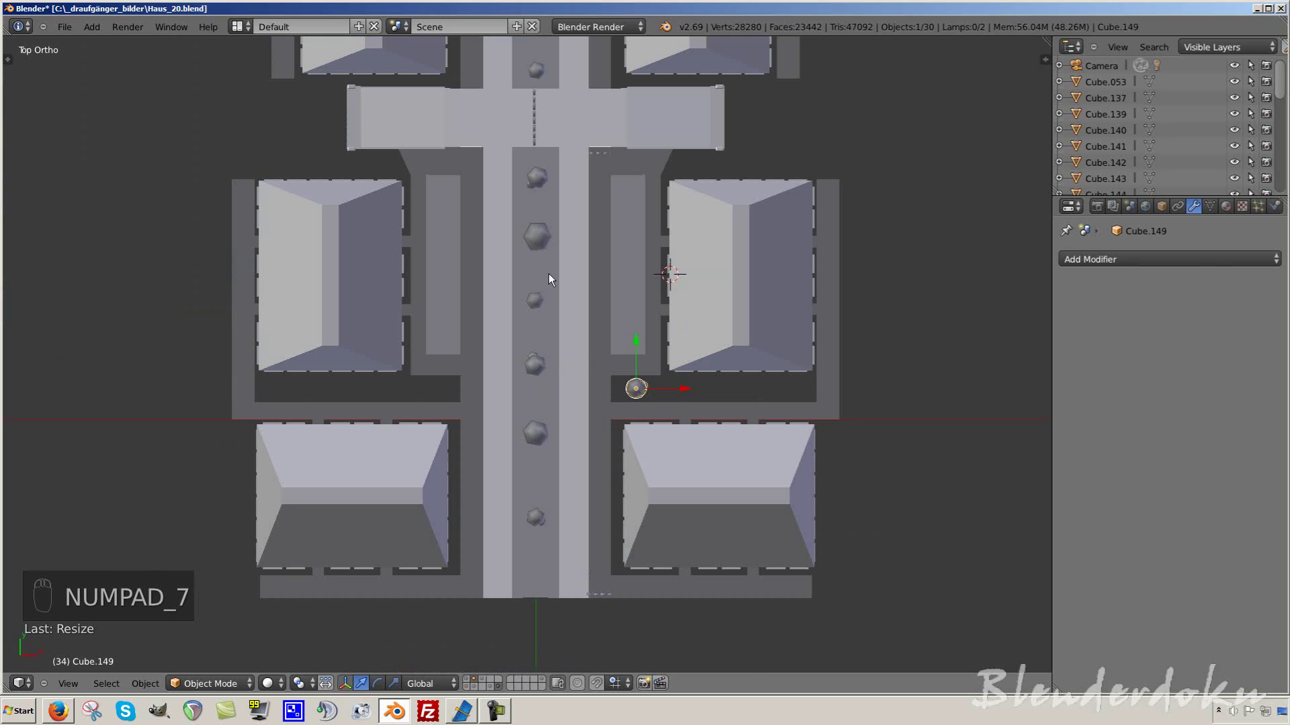
left_click_drag(540, 244, 490, 440)
key("shift+d")
left_click_drag(439, 396, 514, 457)
key("s")
middle_click(515, 458)
left_click_drag(477, 394, 531, 455)
key("a")
left_click_drag(532, 454, 548, 433)
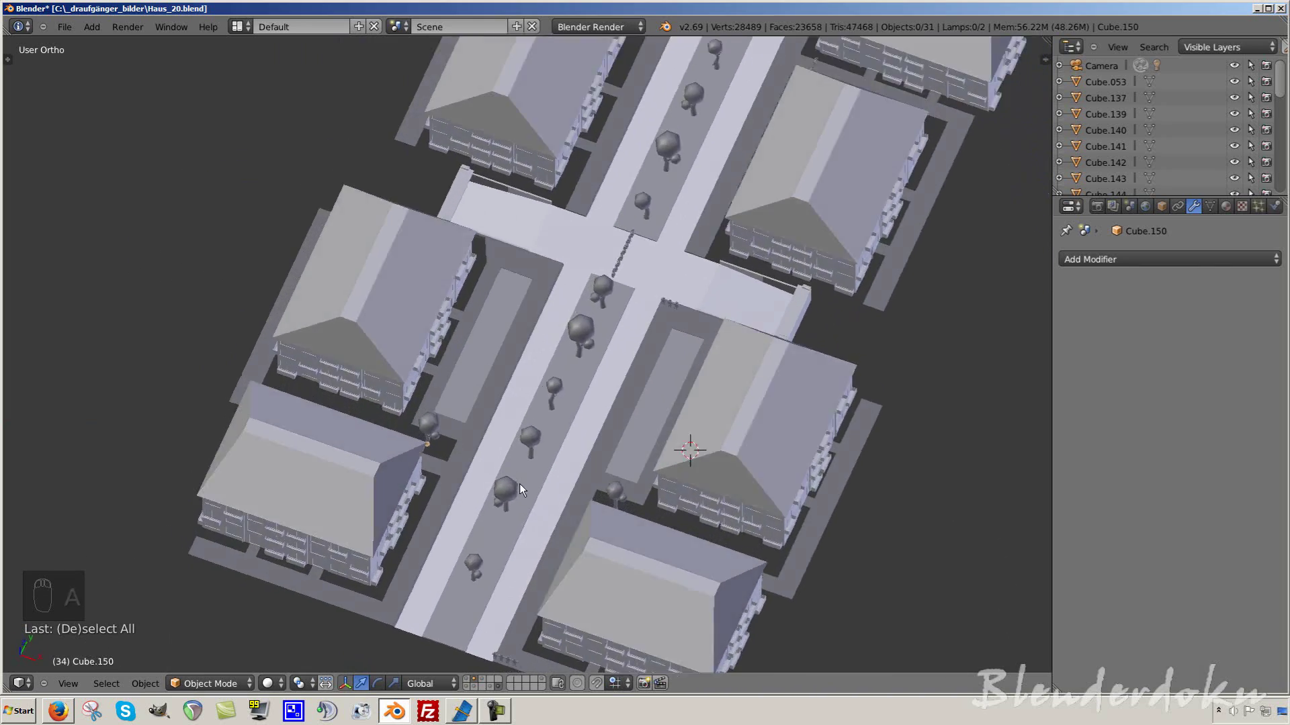
- Place the tree copy in the left courtyard on the opposite side of the street
key("KP_7")
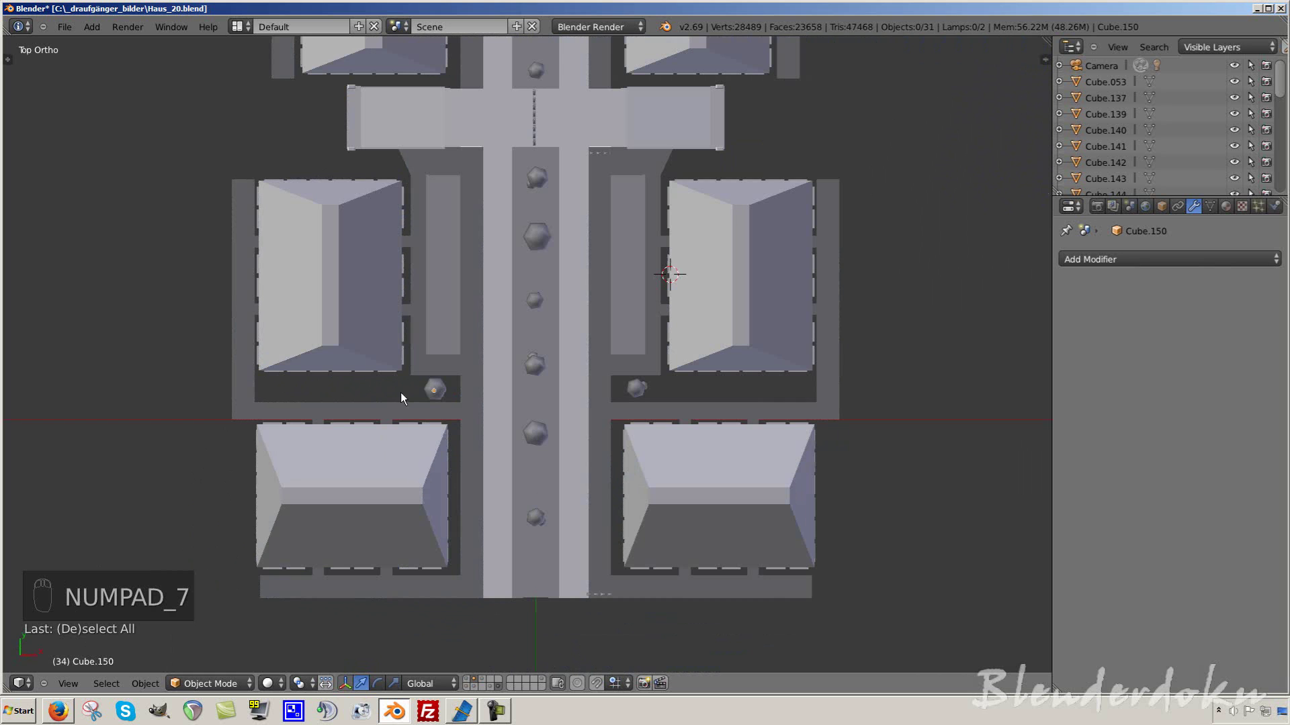
left_click_drag(440, 394, 643, 402)
left_click_drag(628, 472, 493, 468)
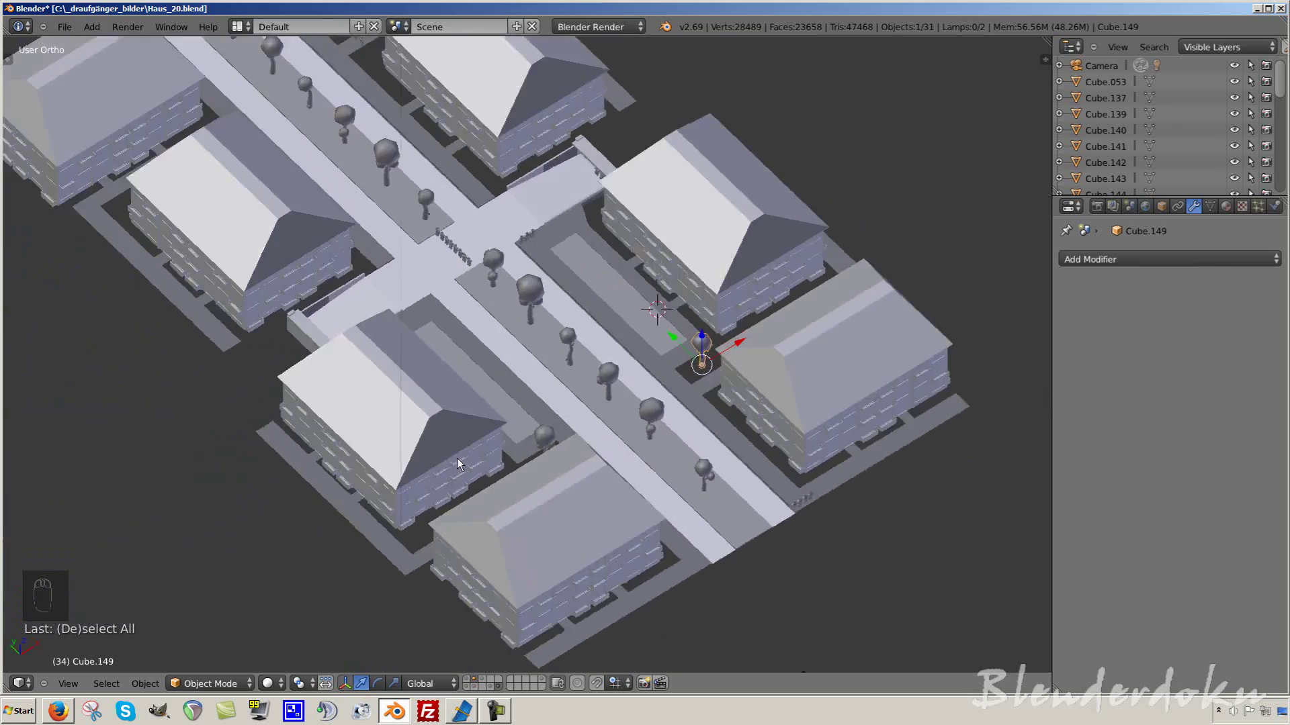
key("KP_7")
left_click_drag(779, 265, 801, 389)
middle_click(812, 384)
middle_click(826, 349)
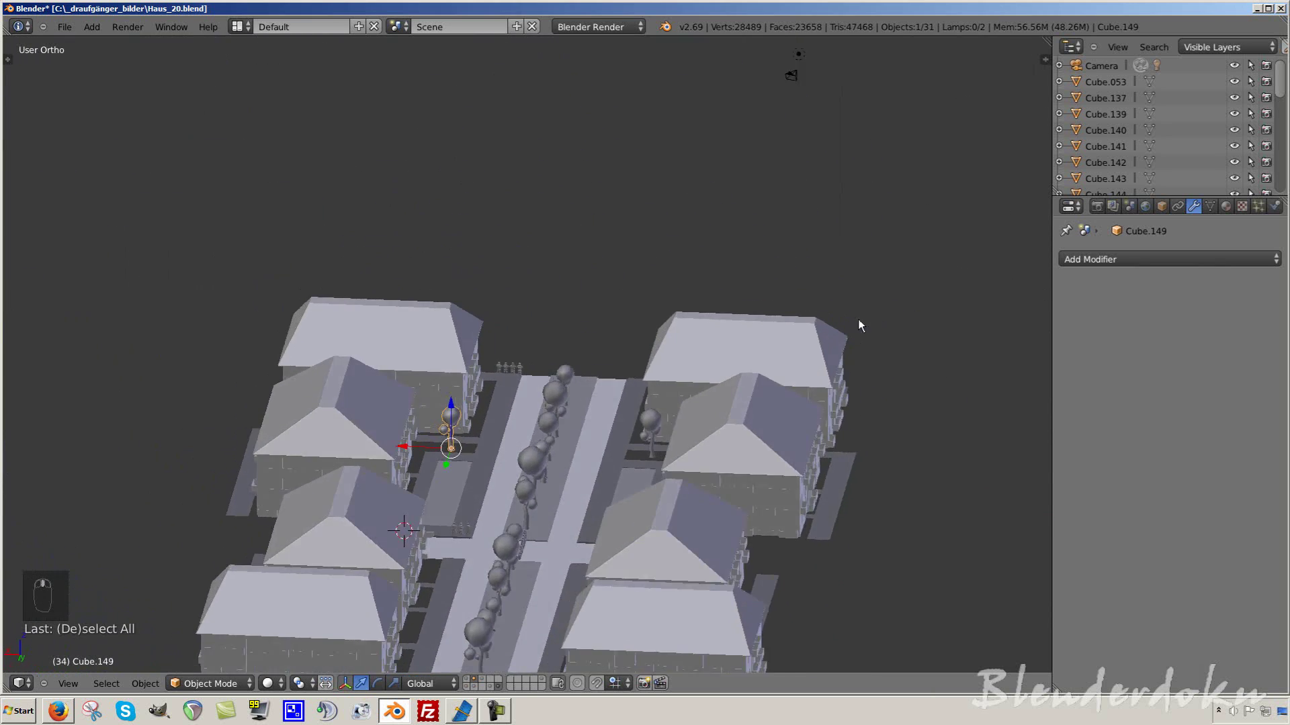
key("KP_5")
left_click_drag(795, 362, 744, 371)
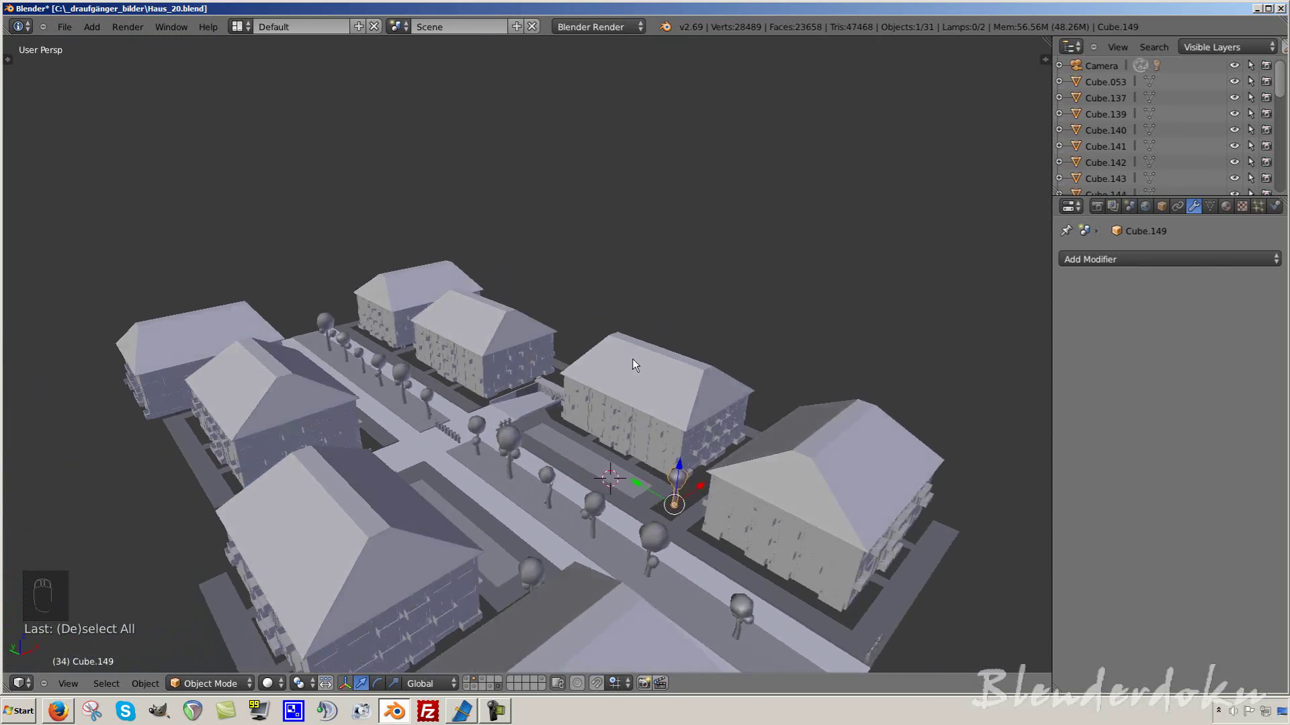
left_click_drag(592, 460, 562, 472)
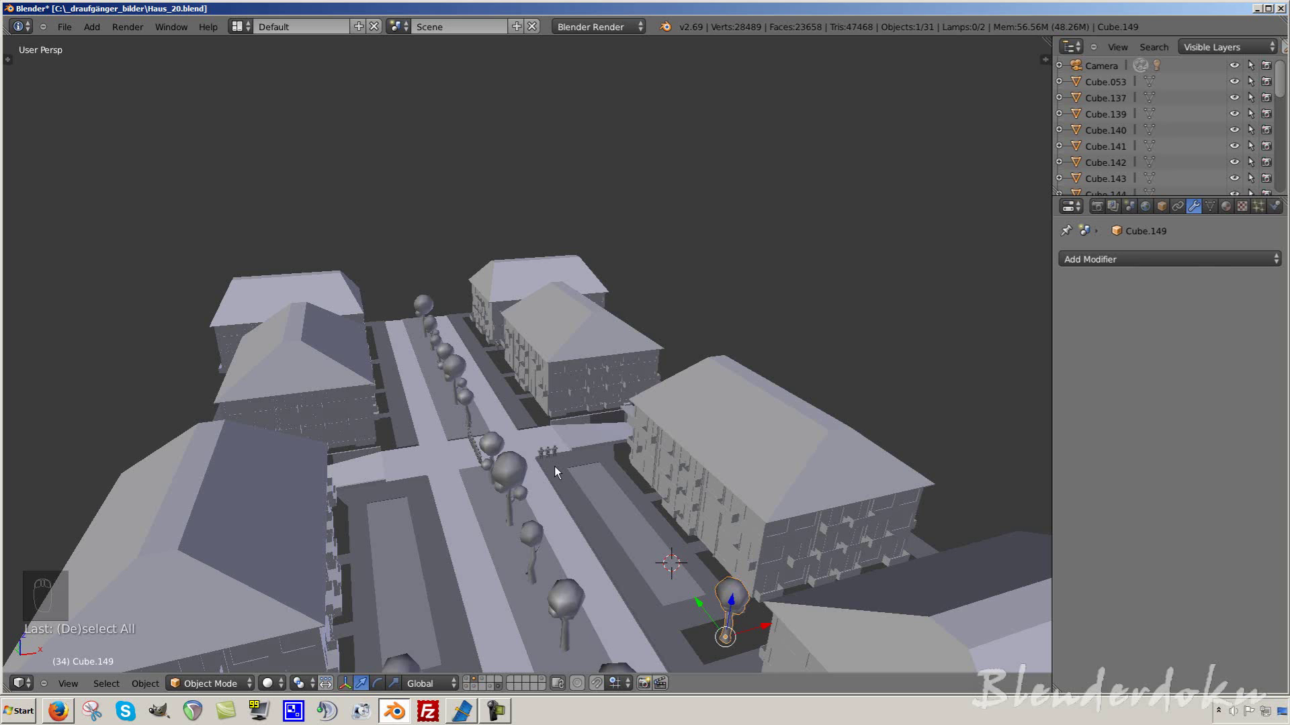
left_click_drag(597, 479, 578, 484)
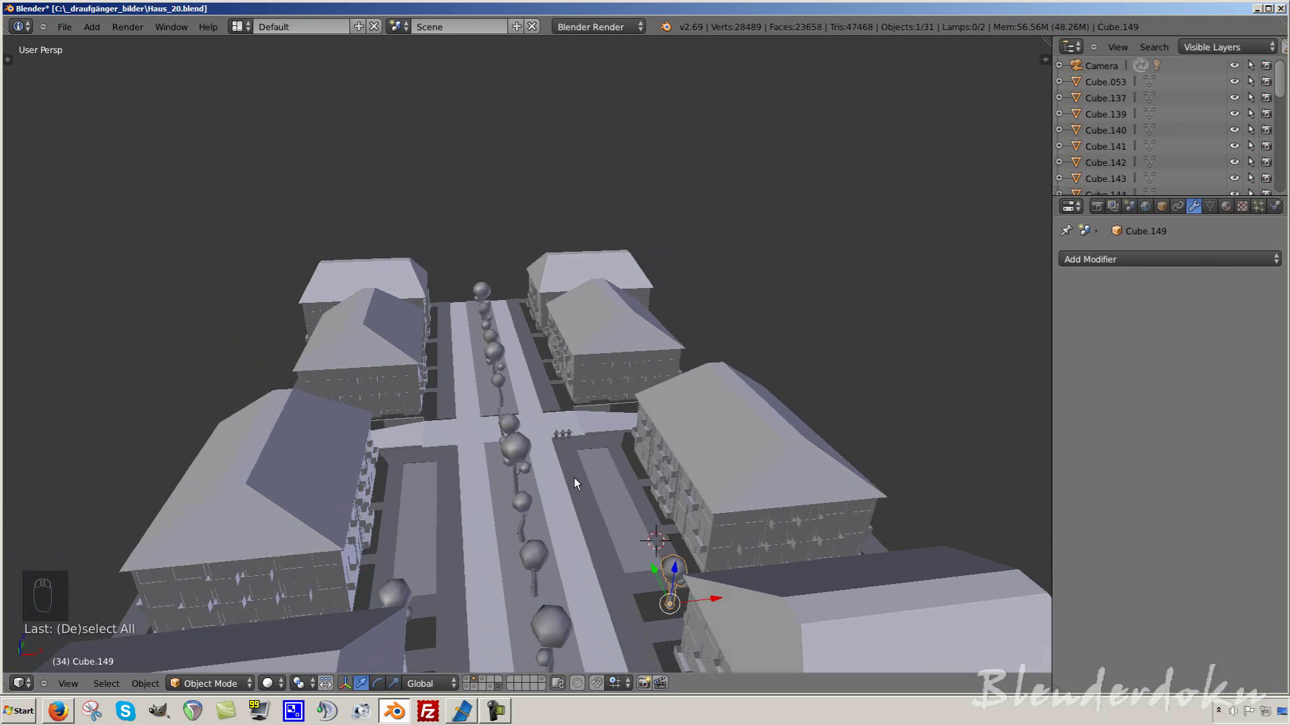
left_click_drag(611, 460, 511, 447)
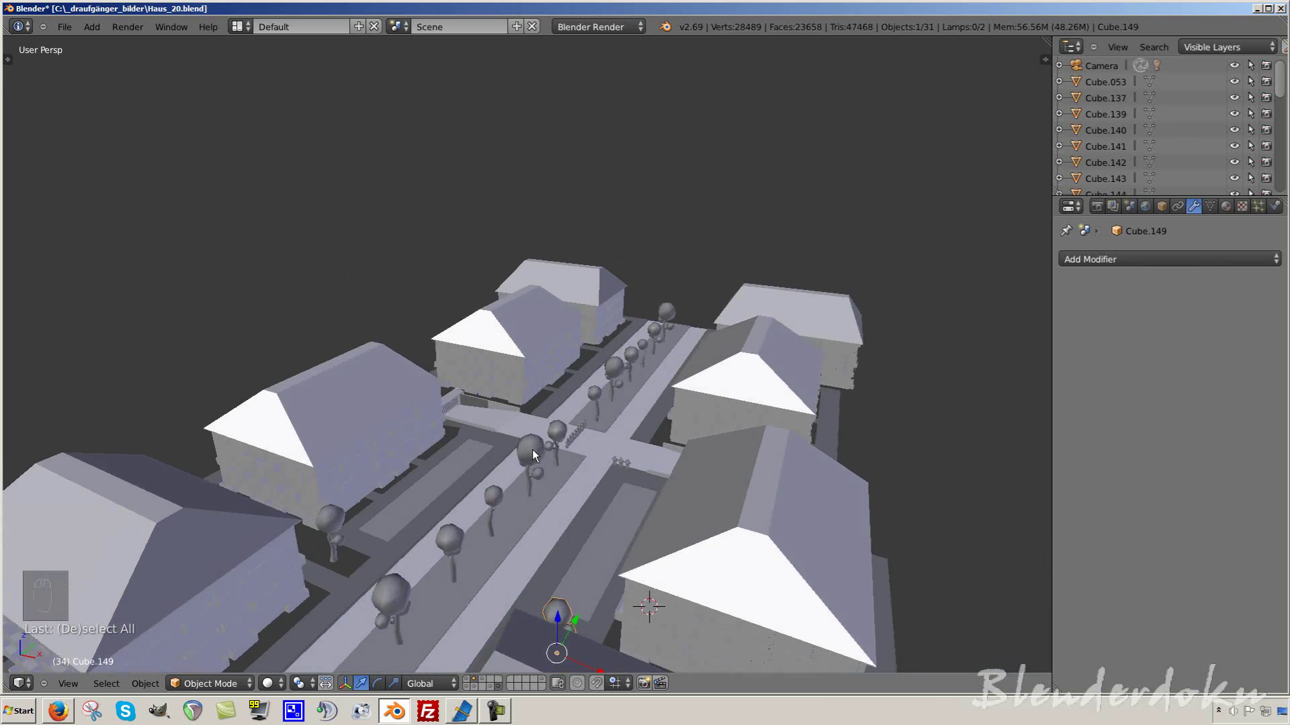
- In top view, duplicate a tree onto the cross street and scale it
left_click_drag(575, 465, 482, 493)
left_click_drag(482, 493, 546, 284)
key("KP_7")
left_click_drag(546, 285, 532, 385)
key("KP_5")
left_click_drag(524, 317, 516, 248)
key("shift+d")
middle_click(517, 248)
left_click_drag(516, 247, 621, 312)
key("s")
middle_click(717, 316)
- Select another tree on the cross street and rotate it to a new angle
right_click(623, 262)
middle_click(606, 306)
right_click(620, 312)
middle_click(620, 312)
key("r")
left_click(564, 176)
left_click(557, 396)
middle_click(557, 397)
left_click_drag(588, 353, 582, 357)
middle_click(587, 333)
middle_click(590, 333)
- From top view, duplicate a tree further along the cross street and rotate it
left_click_drag(581, 356, 555, 232)
left_click_drag(556, 231, 550, 148)
key("KP_7")
key("shift+d")
left_click_drag(753, 254, 526, 273)
key("r")
left_click_drag(528, 267, 704, 182)
- Duplicate one more tree, rotate it and enlarge it slightly for varied sizes
key("shift+d")
left_click(665, 190)
key("r")
left_click_drag(691, 222, 827, 386)
key("s")
left_click_drag(734, 191, 827, 385)
middle_click(894, 293)
middle_click(803, 244)
middle_click(797, 215)
key("s")
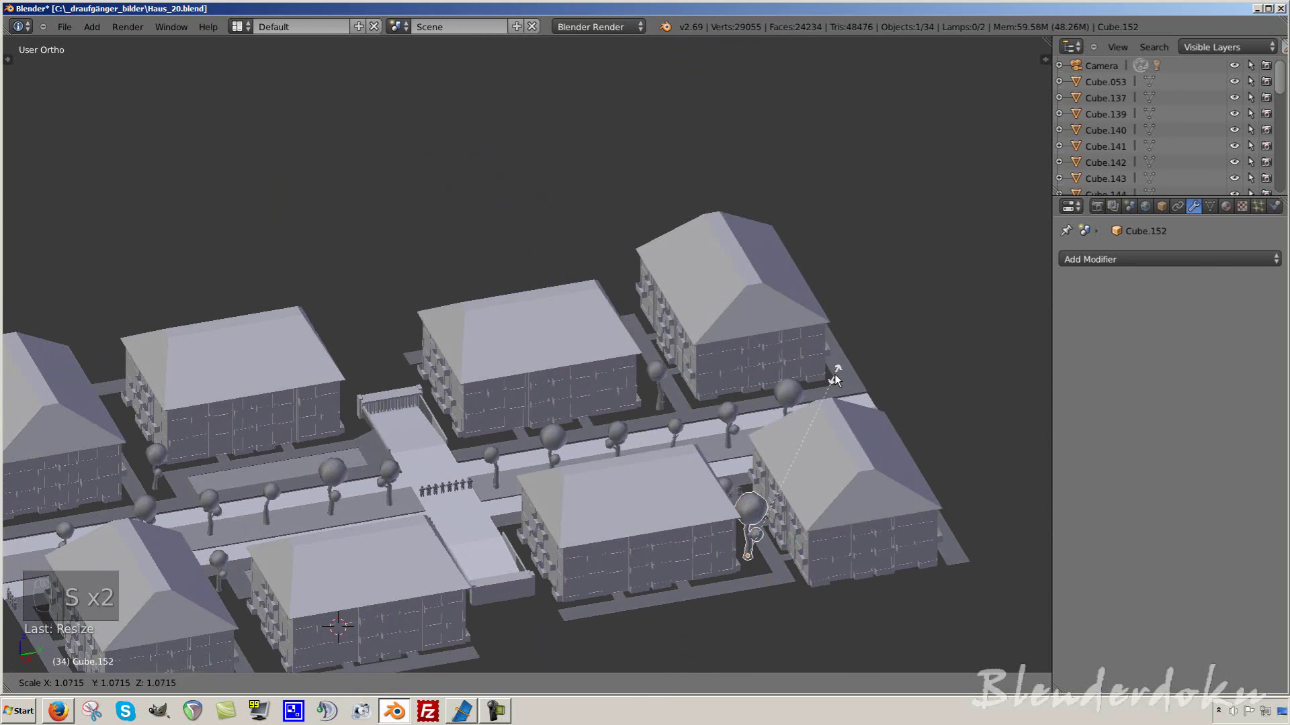
key("a")
left_click_drag(815, 452, 820, 441)
- Deselect and orbit the town block to review the added trees
left_click(782, 431)
middle_click(827, 444)
middle_click(845, 448)
middle_click(858, 448)
middle_click(635, 515)
key("a")
left_click_drag(538, 506, 567, 370)
key("a")
- Save the file and switch to an empty scene layer
key("ctrl+s")
left_click_drag(577, 435, 566, 443)
left_click_drag(562, 450, 483, 685)
middle_click(489, 686)
left_click_drag(489, 686, 614, 475)
key("shift+c")
- Add a mesh cube and stretch it along X into a long box
key("shift+a")
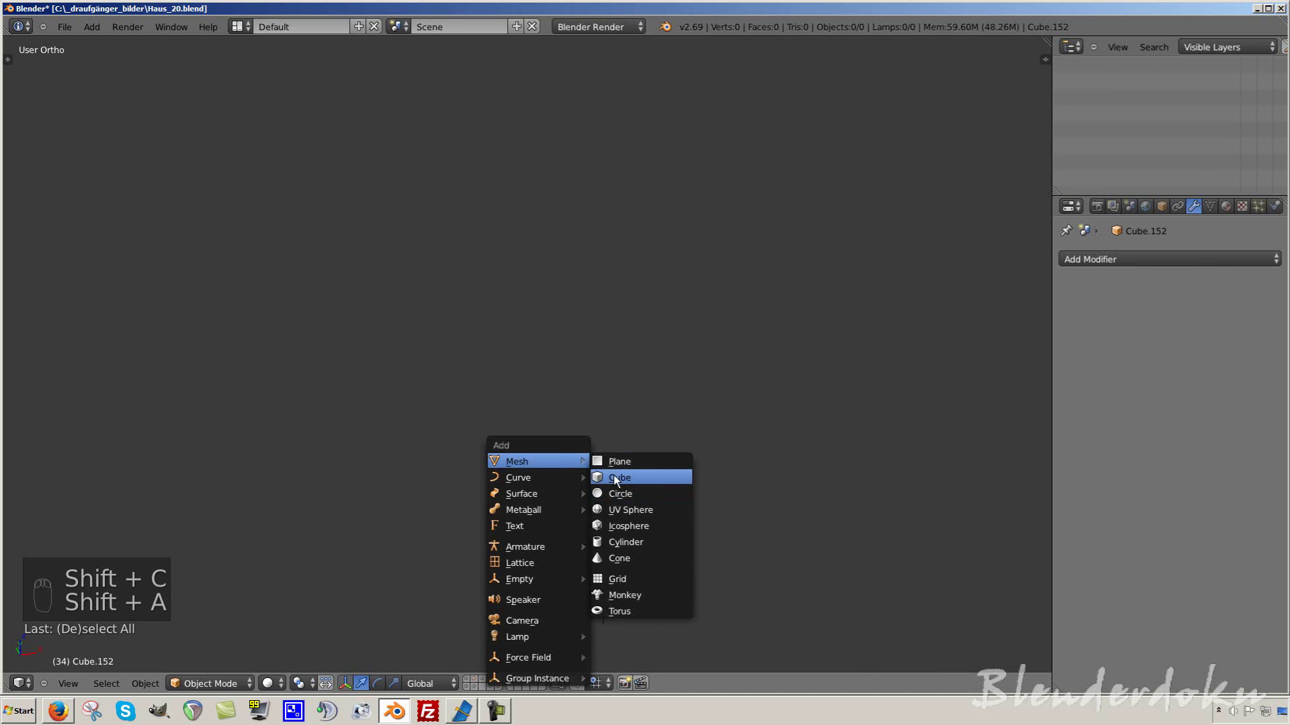
key("KP_Decimal")
key("KP_Enter")
left_click_drag(659, 430, 954, 310)
left_click_drag(1164, 261, 940, 313)
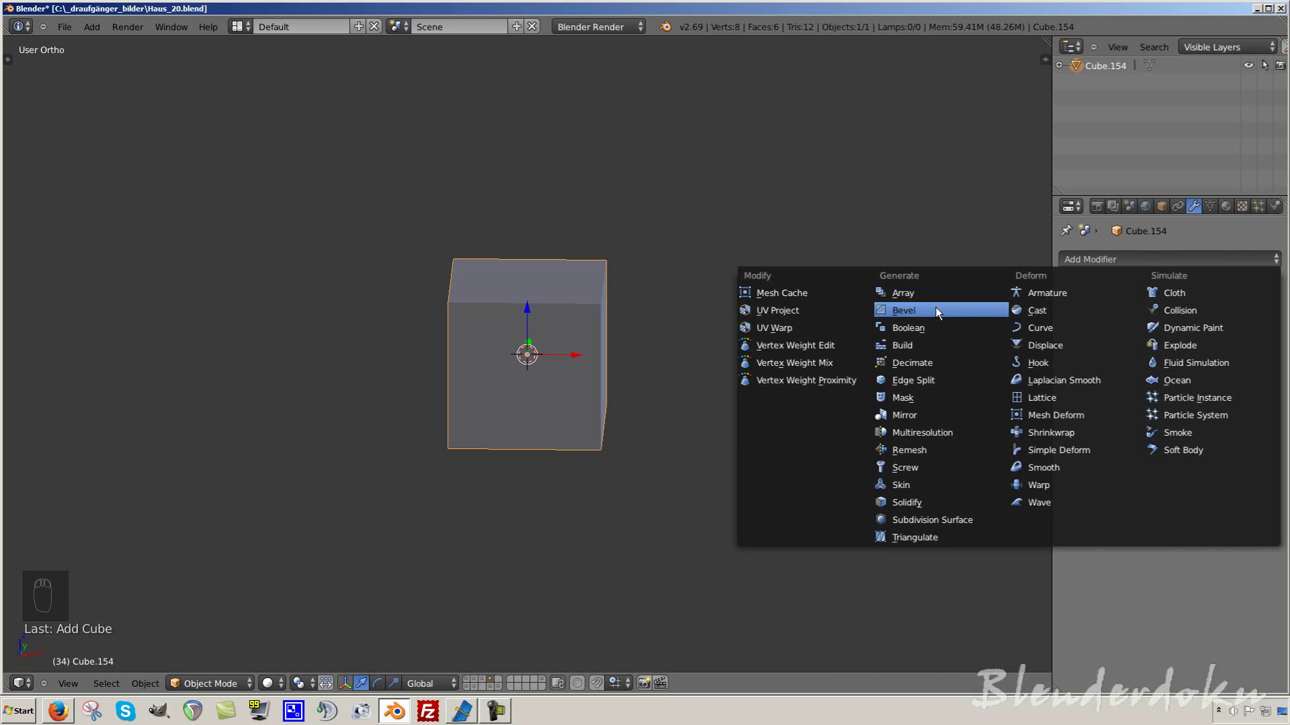
left_click_drag(776, 350, 1162, 353)
left_click_drag(1162, 353, 548, 320)
middle_click(719, 345)
- Add a Bevel modifier with width 0.46 and two segments to the box
key("t")
left_click_drag(39, 249, 679, 362)
key("t")
left_click_drag(576, 333, 1033, 328)
left_click_drag(612, 378, 616, 367)
middle_click(1033, 328)
left_click_drag(1109, 340, 700, 332)
left_click_drag(625, 328, 816, 343)
key("s")
left_click_drag(956, 352, 800, 343)
left_click_drag(889, 359, 1203, 300)
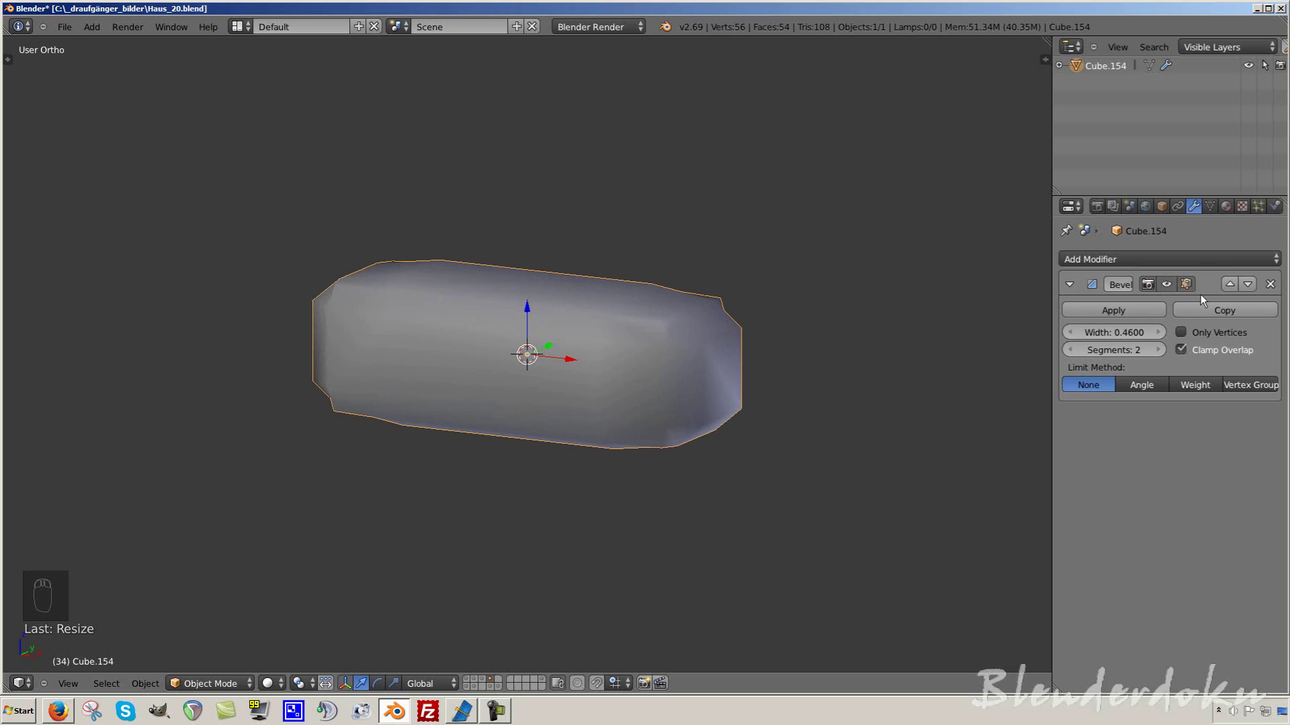
- Raise the Bevel modifier to three segments with clamp overlap on
left_click_drag(1201, 334, 1138, 341)
left_click_drag(899, 386, 1191, 348)
left_click_drag(1192, 338, 1259, 408)
left_click_drag(1249, 394, 1108, 300)
left_click_drag(676, 380, 1125, 353)
left_click_drag(1157, 355, 773, 318)
left_click_drag(665, 288, 762, 354)
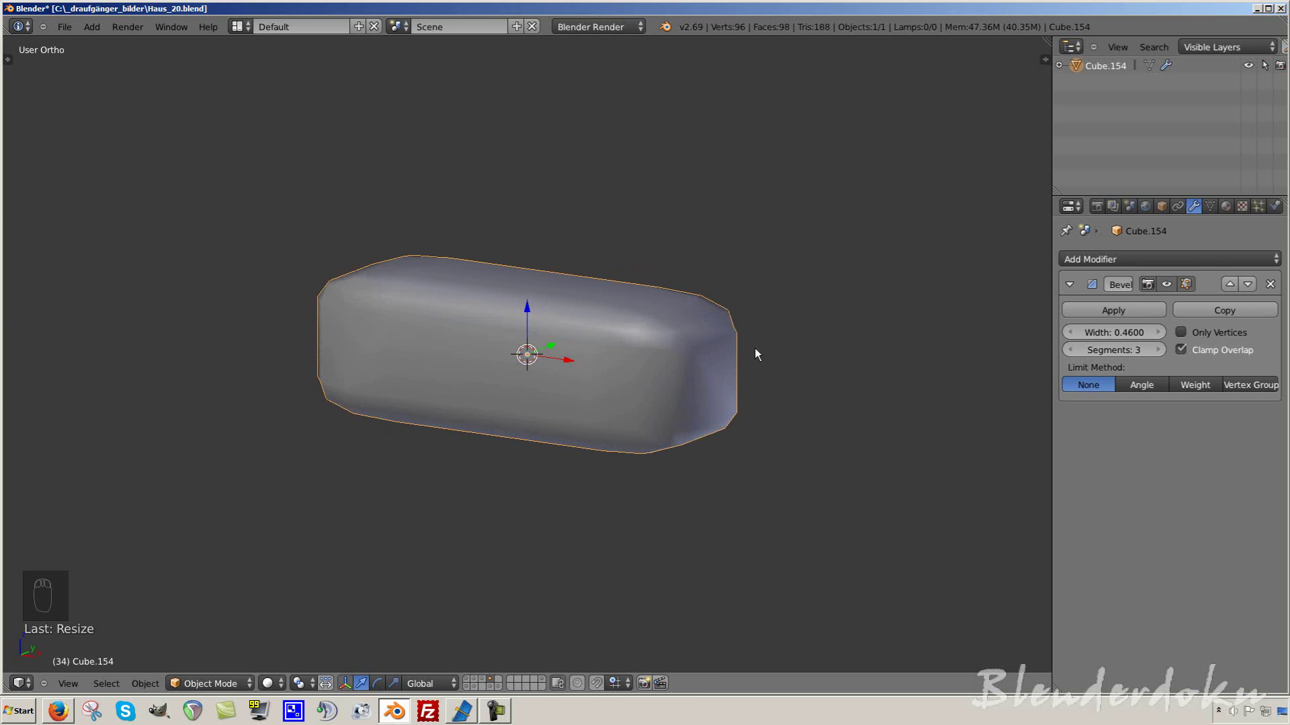
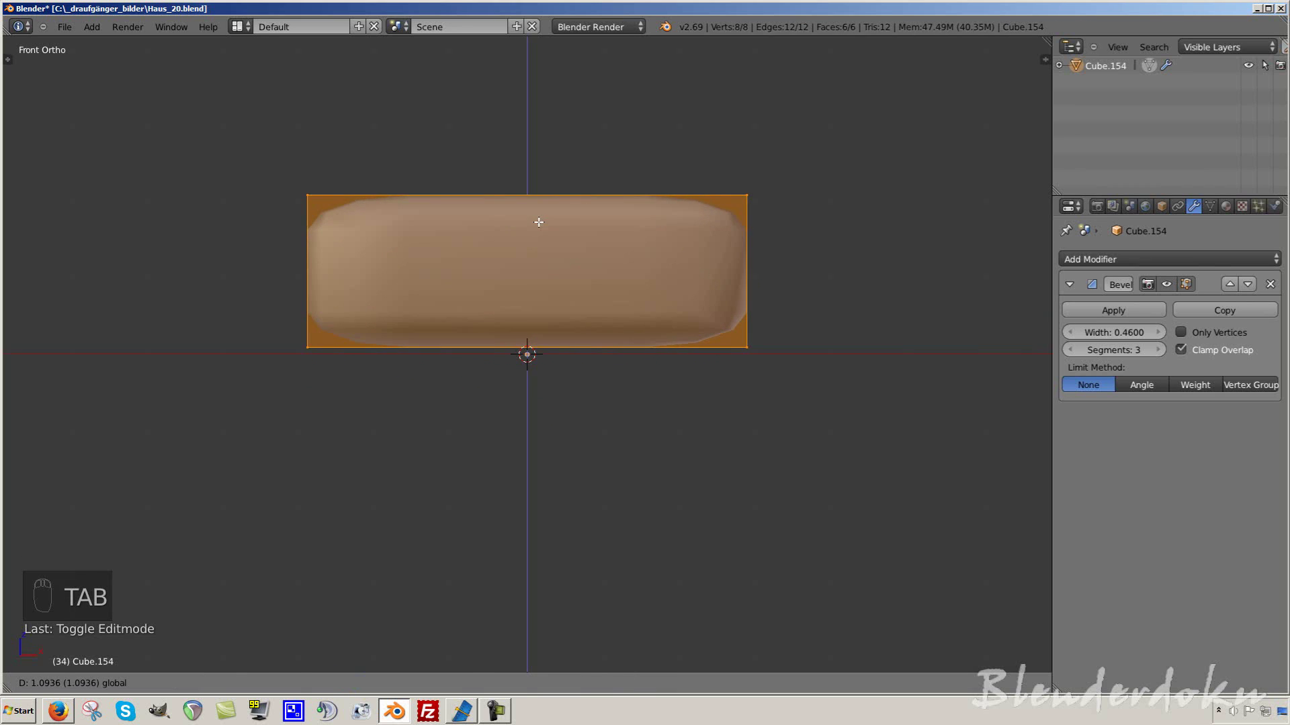
- Back in Object Mode, set the bevel width to 0.6 keeping three segments
key("a")
key("shift+a")
key("Tab")
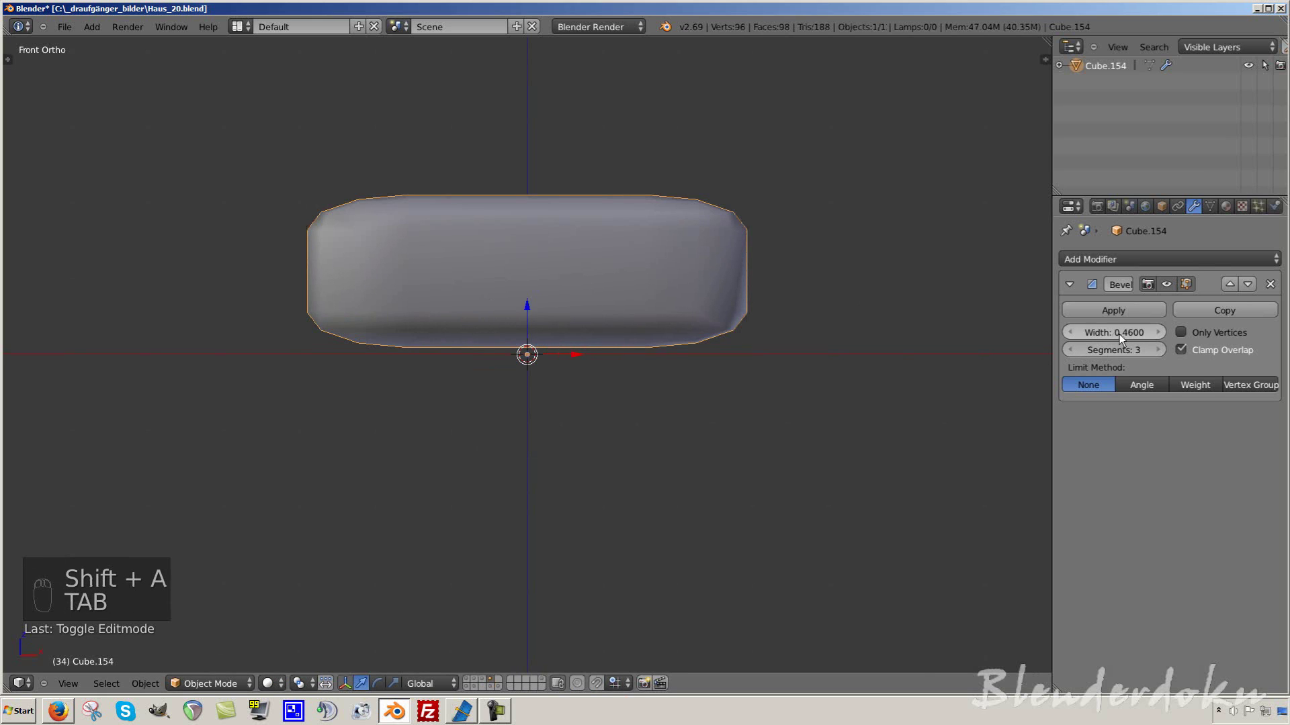
left_click_drag(1123, 340, 1120, 340)
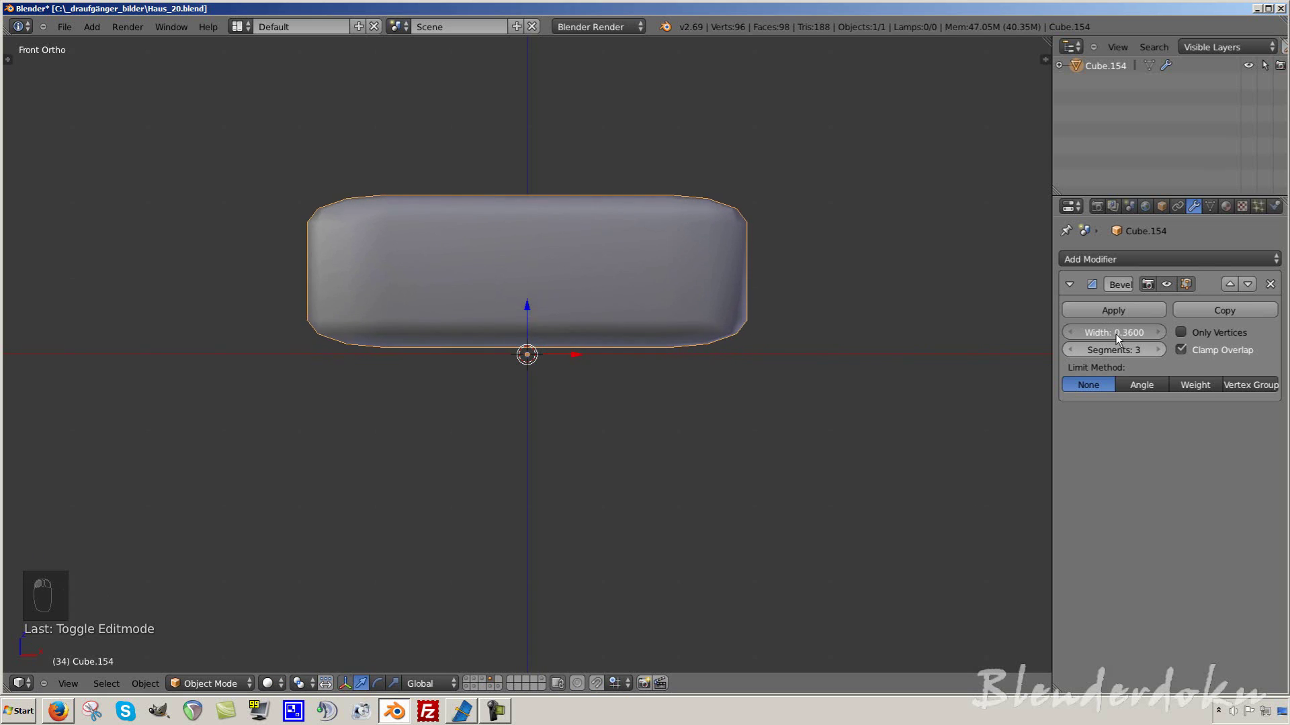
left_click_drag(1076, 353, 1120, 354)
left_click_drag(860, 336, 1127, 344)
left_click_drag(1127, 344, 772, 308)
left_click_drag(699, 313, 774, 298)
- In front view, enter Edit Mode and try a loop cut across the long box
key("KP_1")
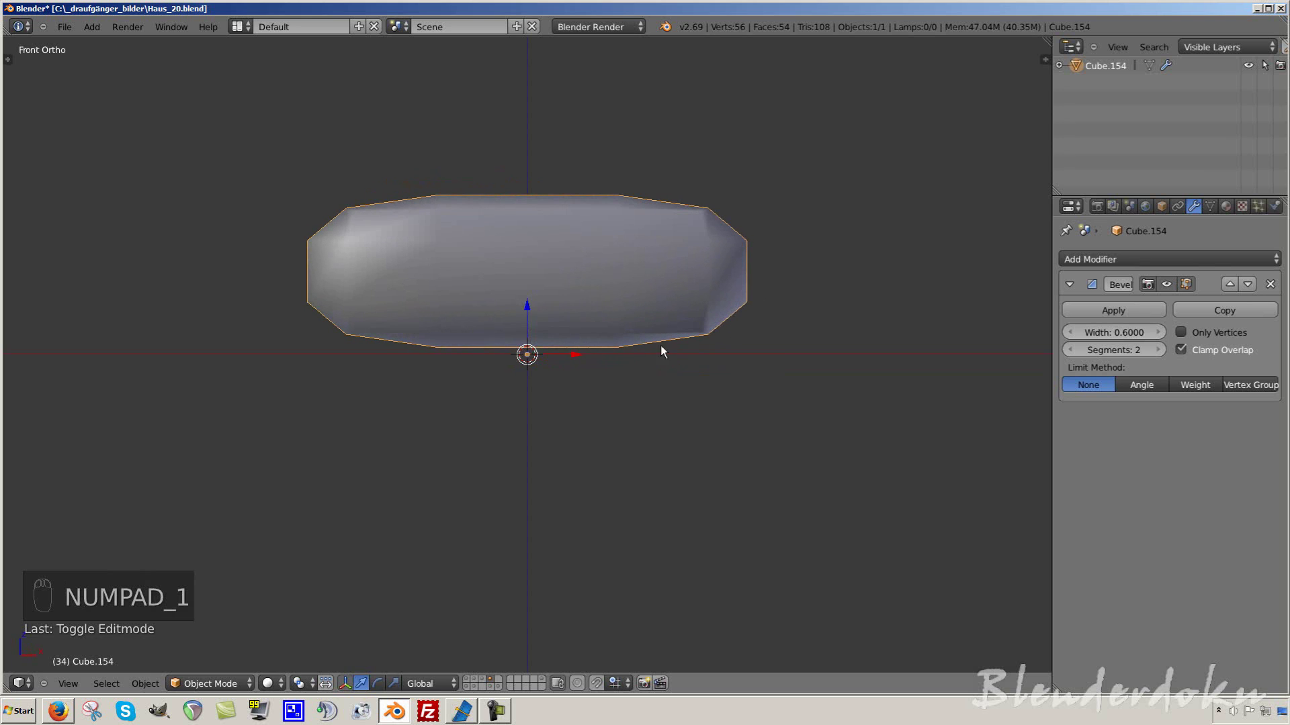
key("Tab")
key("ctrl+r")
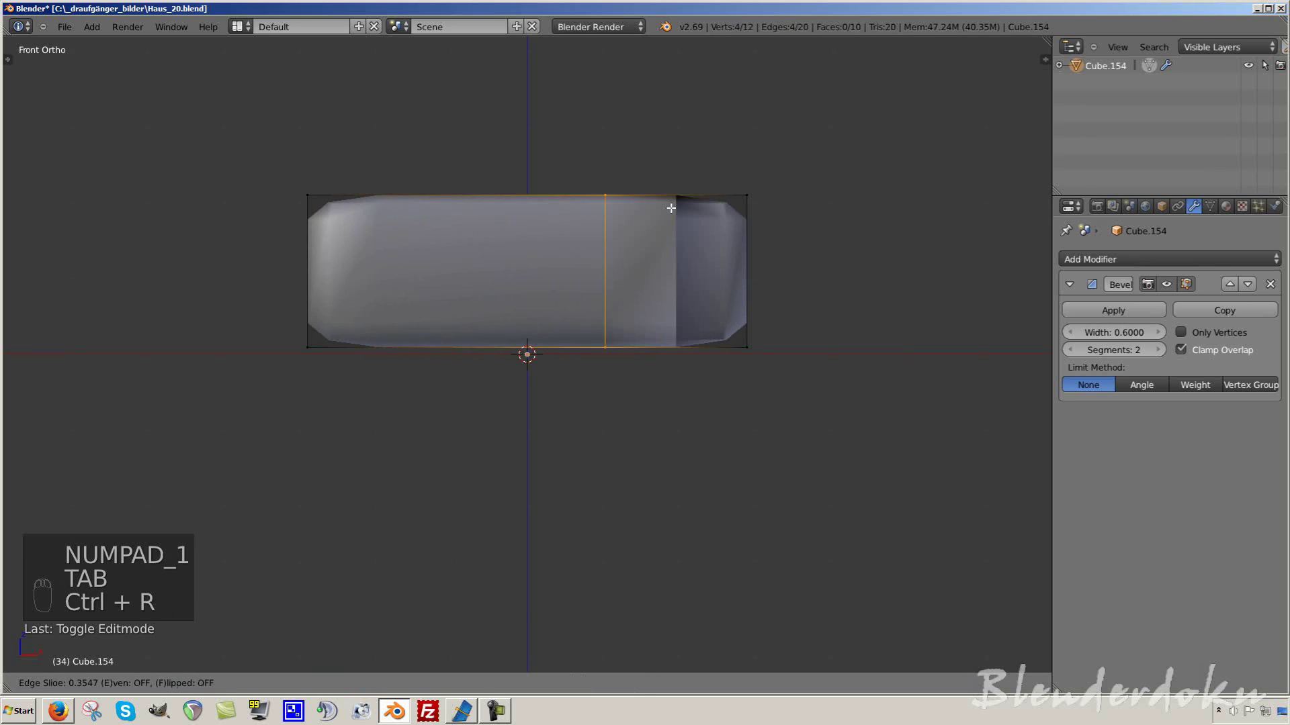
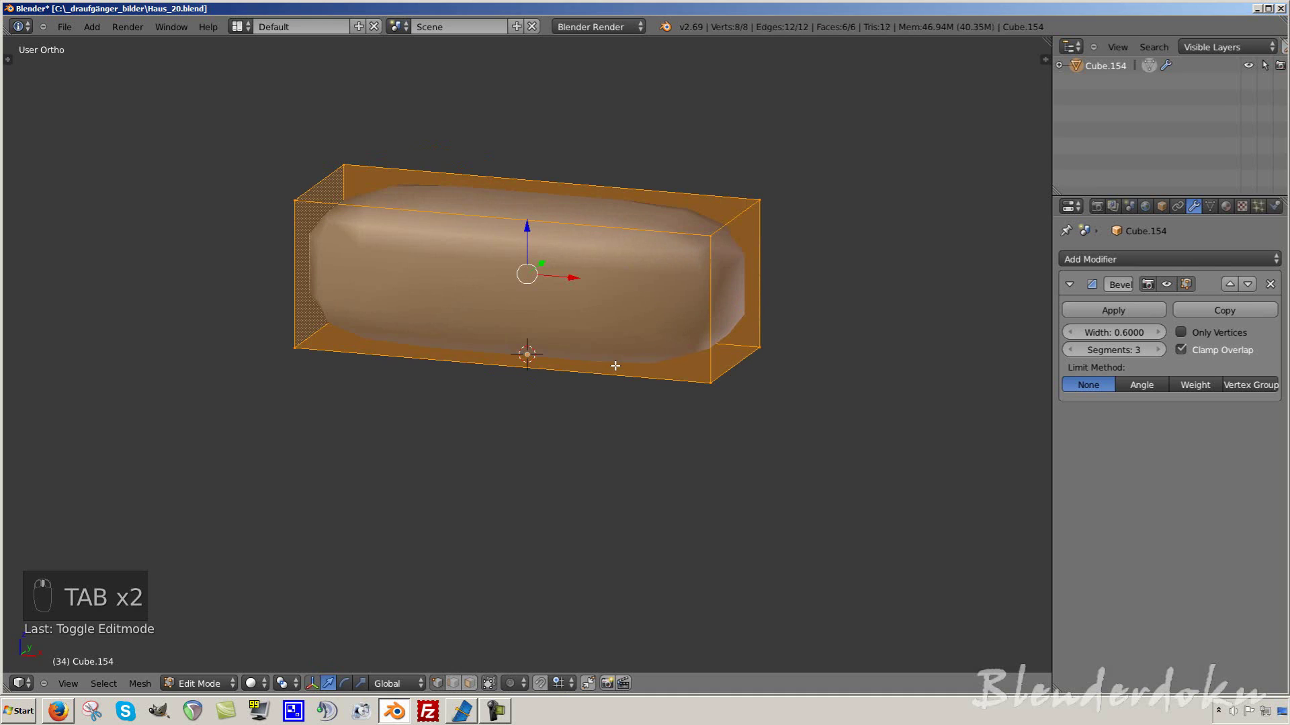
key("KP_1")
- Duplicate and spread a row of small leaf pieces under the block, viewed from the front in solid shading
key("Tab")
key("shift+a")
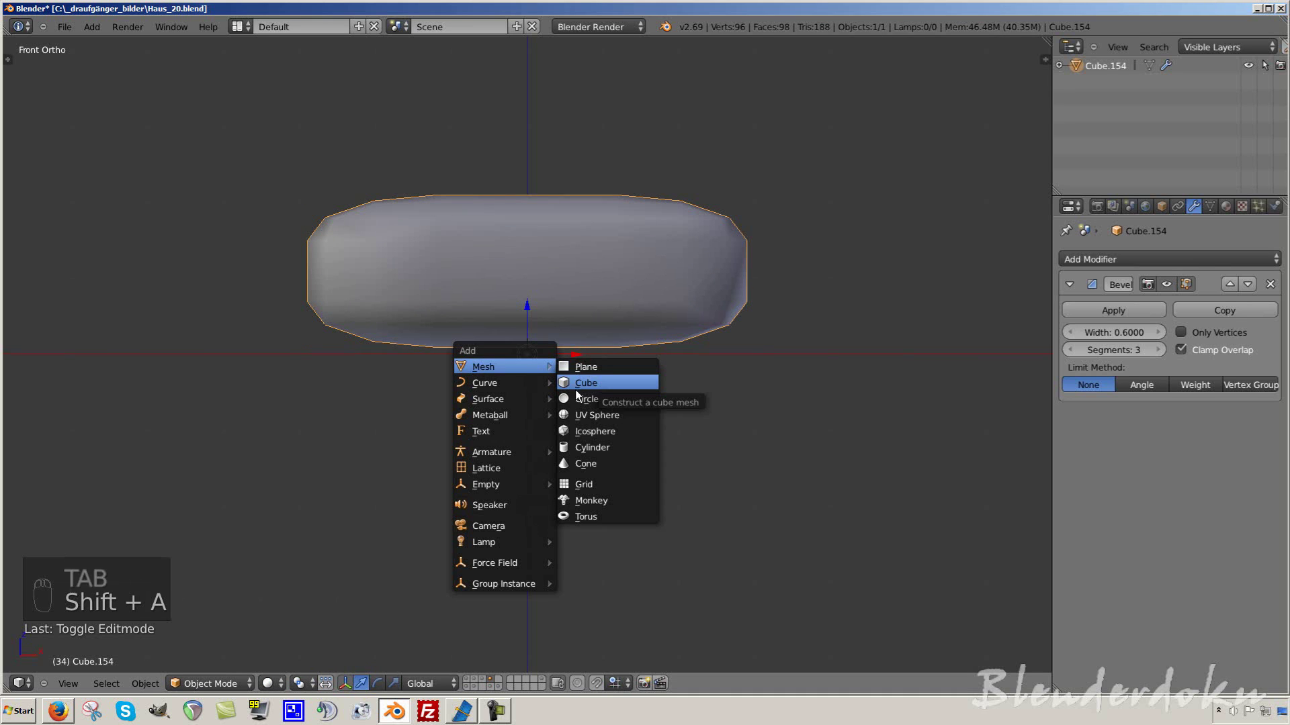
key("t")
left_click_drag(66, 527, 327, 427)
middle_click(327, 427)
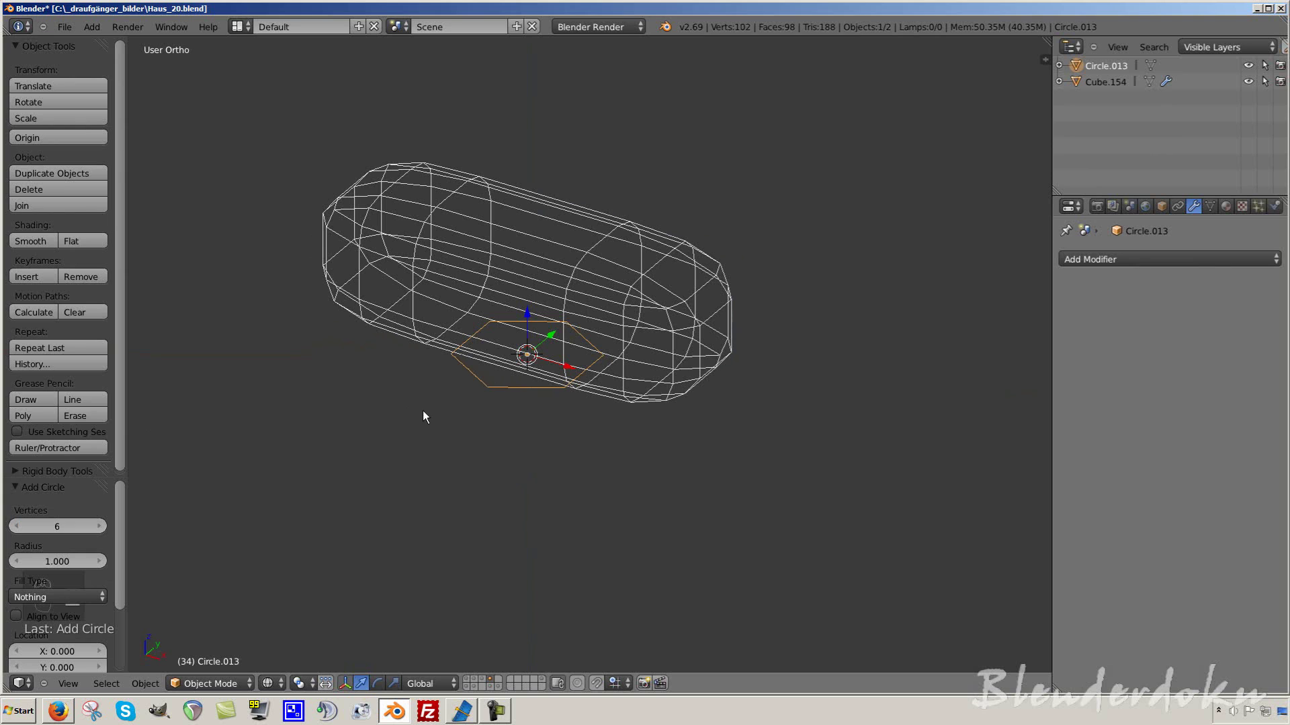
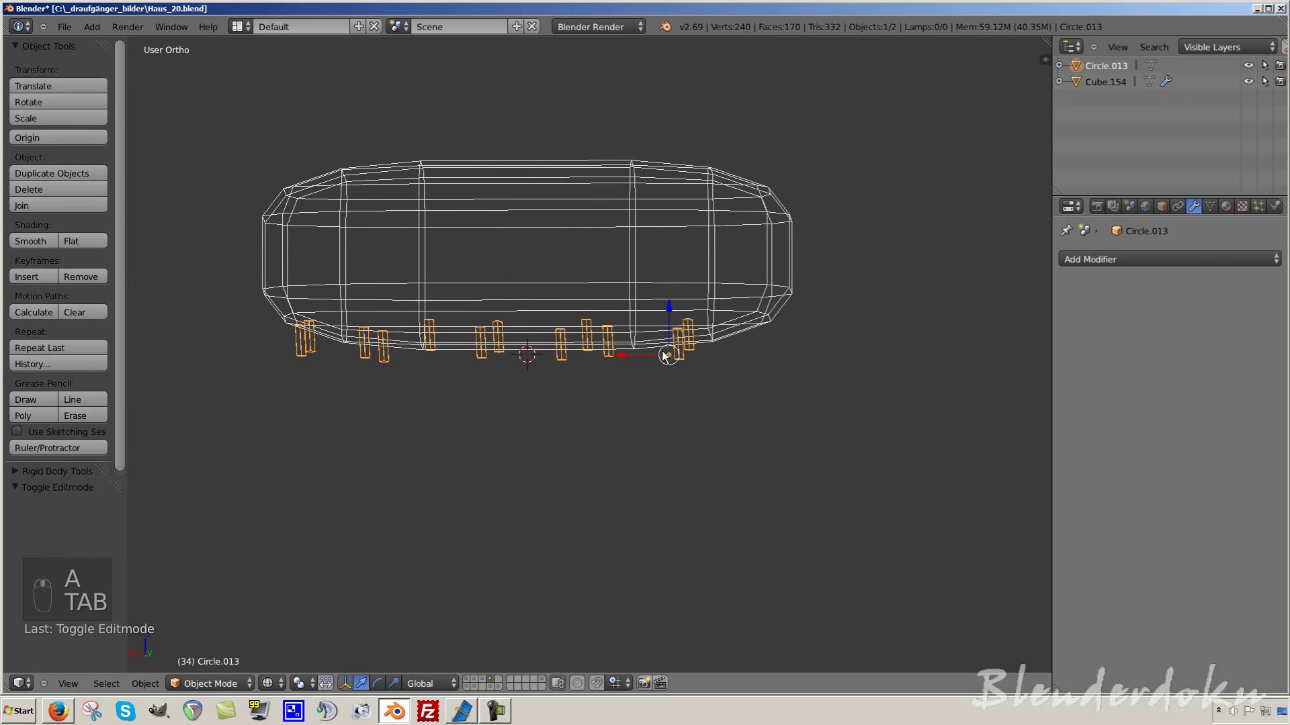
key("KP_1")
left_click_drag(436, 358, 481, 364)
key("z")
- Select Cube.154, drop its bevel and give it a Displace modifier at strength 1.0
left_click_drag(480, 364, 567, 366)
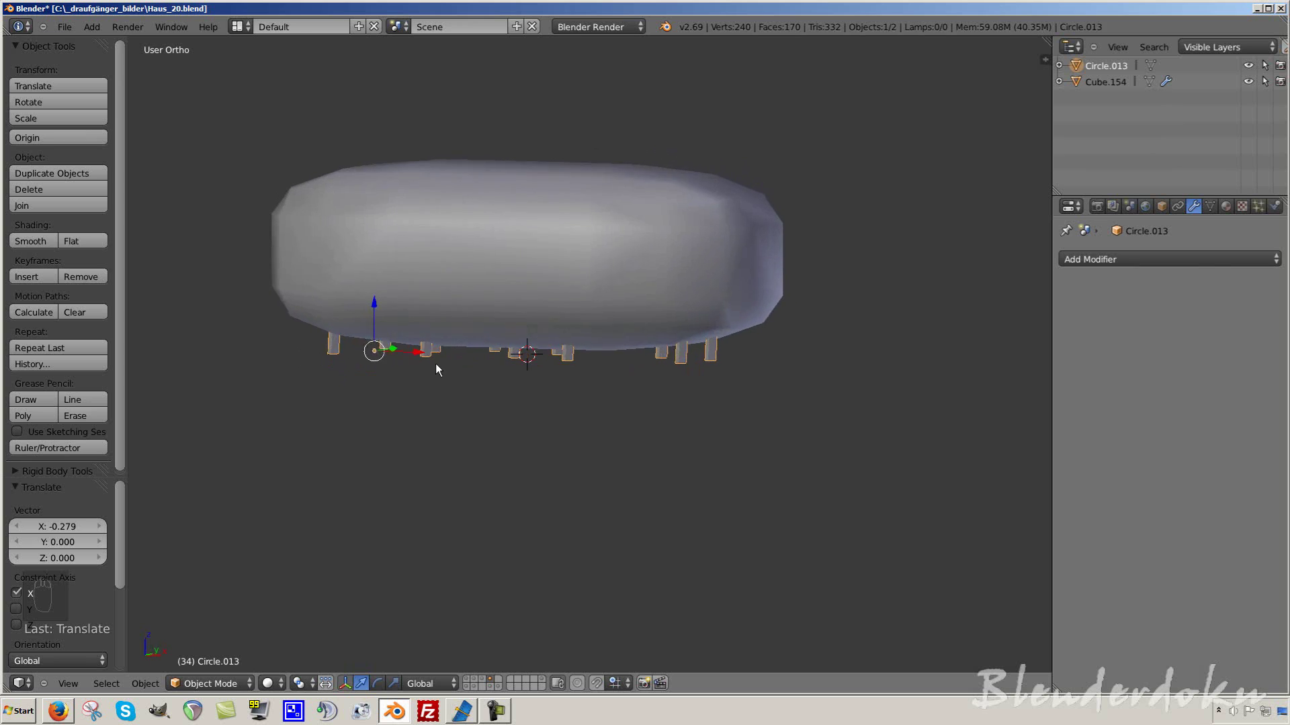
left_click_drag(434, 355, 553, 304)
left_click_drag(1269, 285, 581, 324)
left_click_drag(557, 306, 86, 246)
left_click_drag(86, 245, 1227, 214)
left_click_drag(1227, 215, 774, 273)
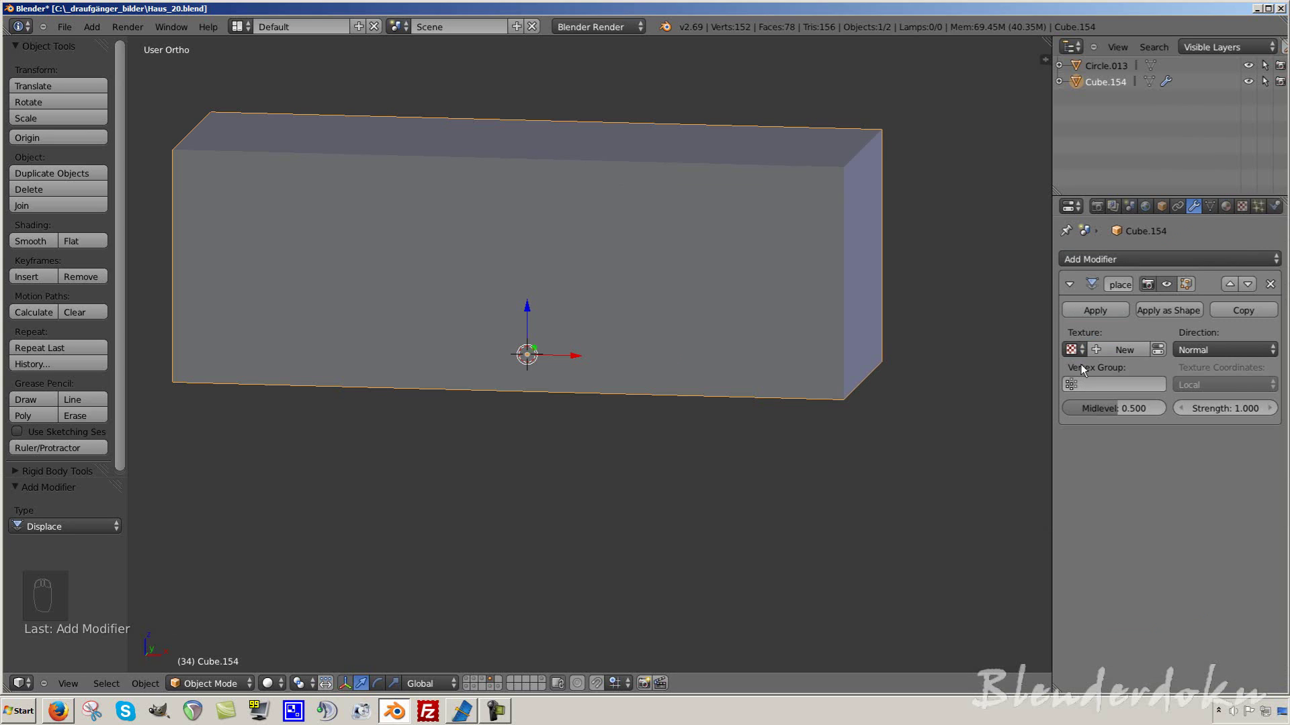
- Assign a new texture to the Displace modifier and subdivide the block's mesh for it to act on
left_click_drag(1078, 357, 614, 271)
left_click_drag(691, 262, 1195, 350)
left_click_drag(1195, 350, 1202, 382)
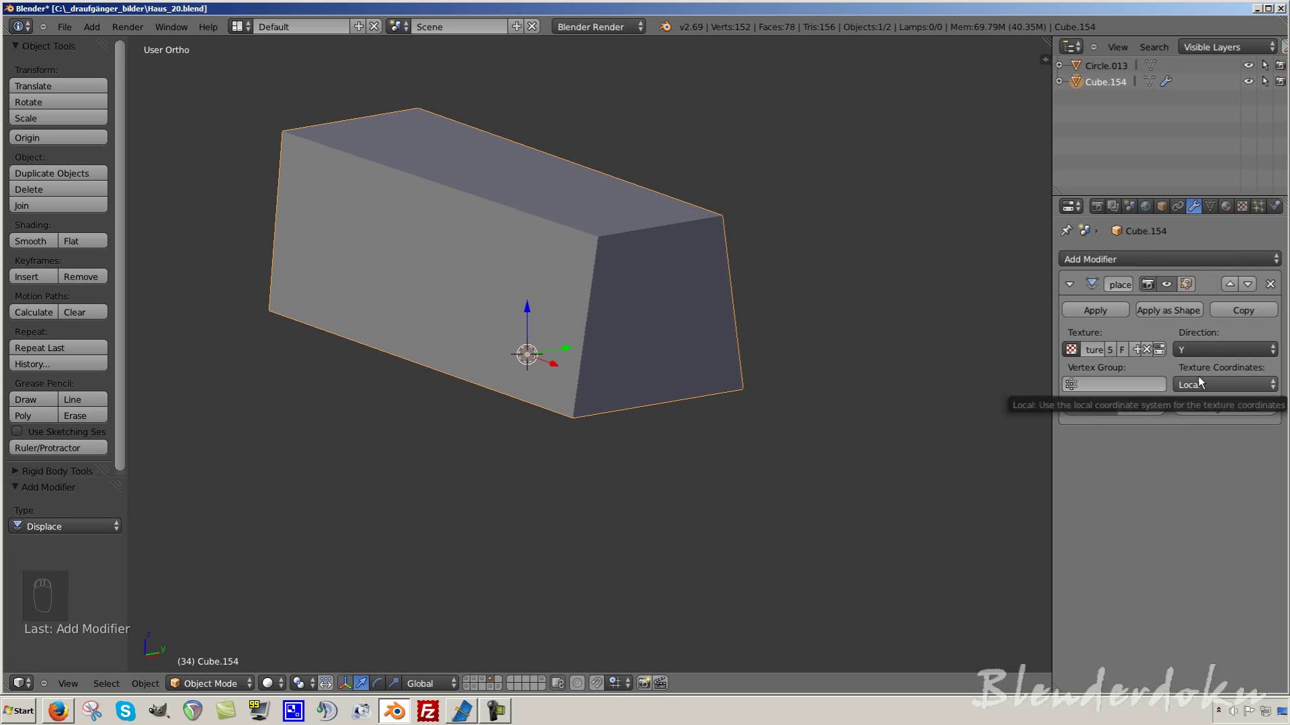
key("w")
key("Tab")
key("w")
key("w")
key("w")
key("Tab")
- Set the displacement to Direction Z at Strength 0.862 and add a Subdivision Surface modifier (Ctrl+1)
left_click_drag(539, 319, 36, 246)
left_click_drag(36, 246, 1143, 345)
left_click_drag(400, 287, 1117, 411)
left_click_drag(1117, 412, 1239, 414)
left_click_drag(1240, 414, 1230, 365)
left_click_drag(1230, 358, 735, 370)
left_click_drag(671, 344, 1230, 355)
left_click_drag(1231, 356, 775, 377)
left_click_drag(852, 387, 1091, 281)
key("ctrl+1")
middle_click(583, 404)
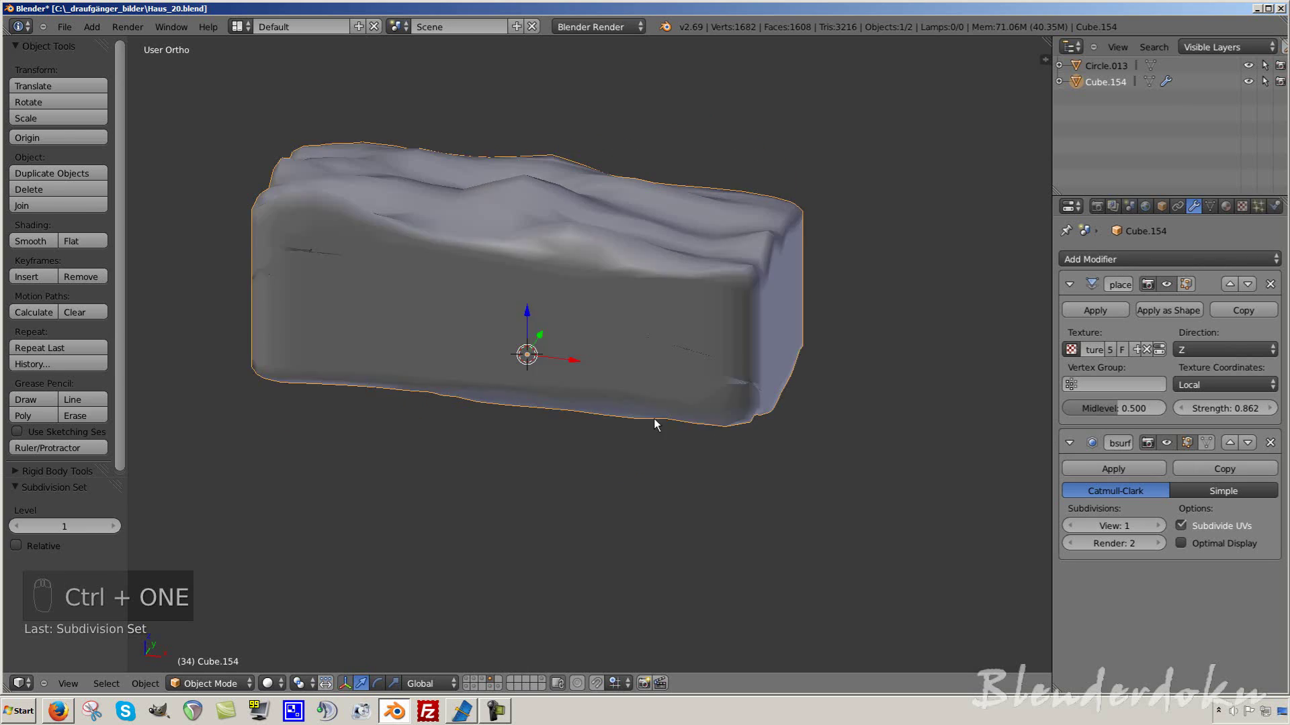
- Remove extra edge loops from the block in Edit Mode so its lumpy surface becomes broader, checked from front view
key("Tab")
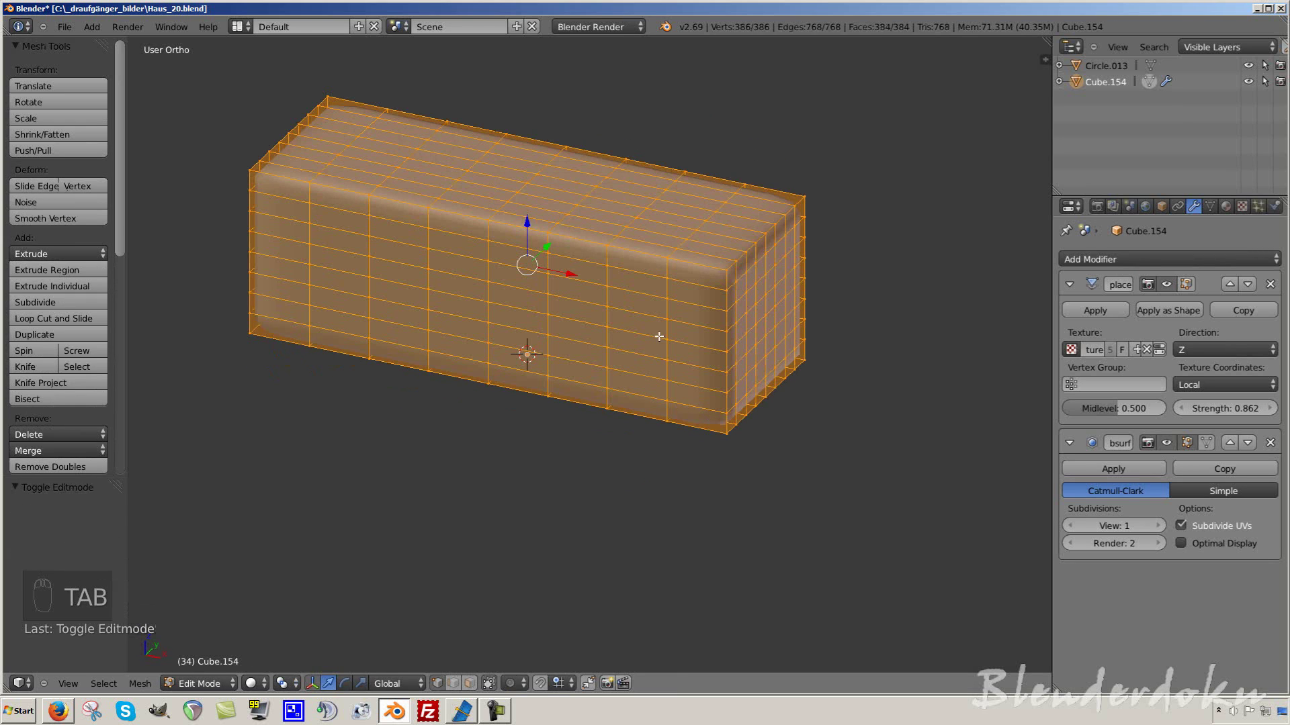
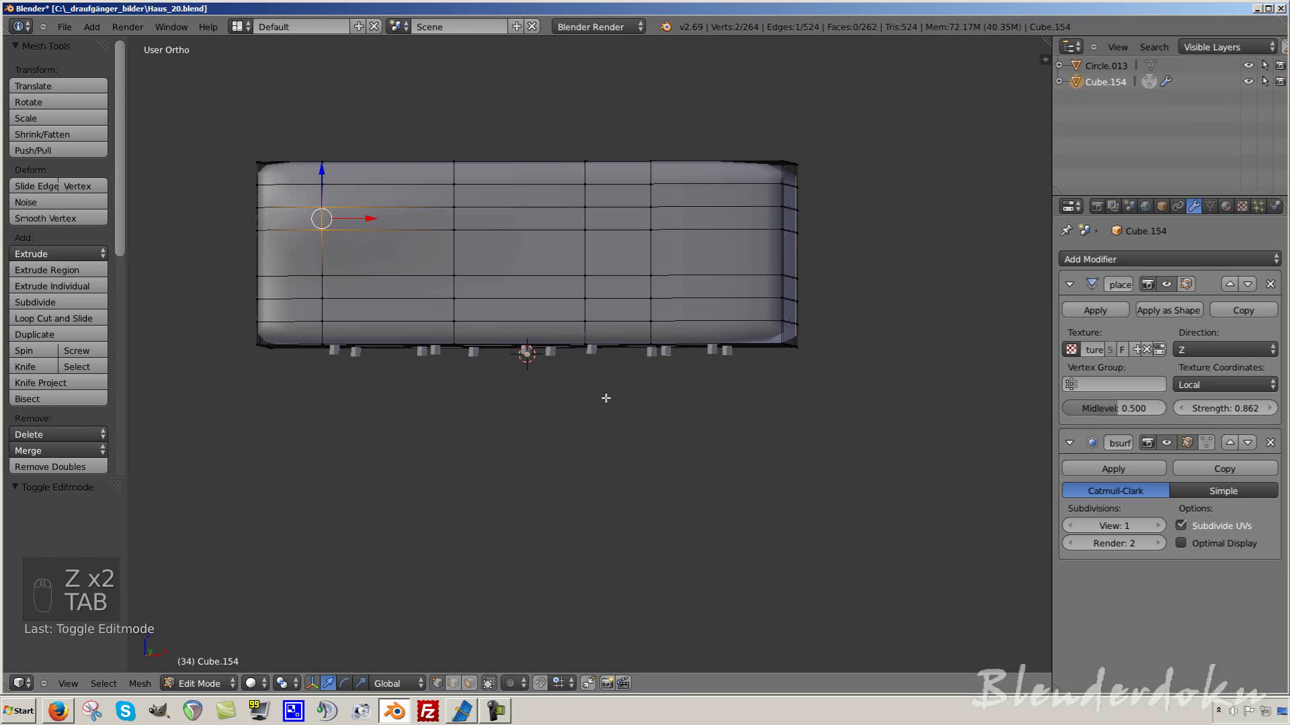
key("KP_1")
key("Tab")
key("Tab")
key("a")
key("a")
key("a")
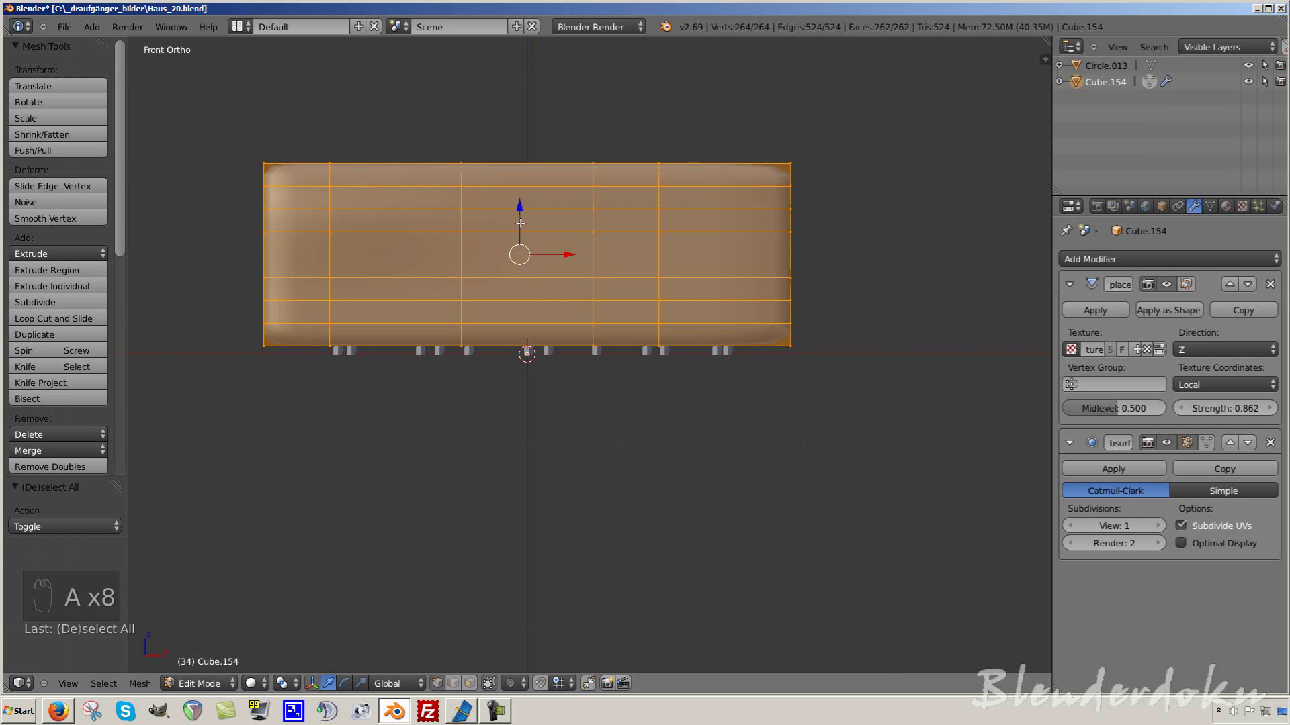
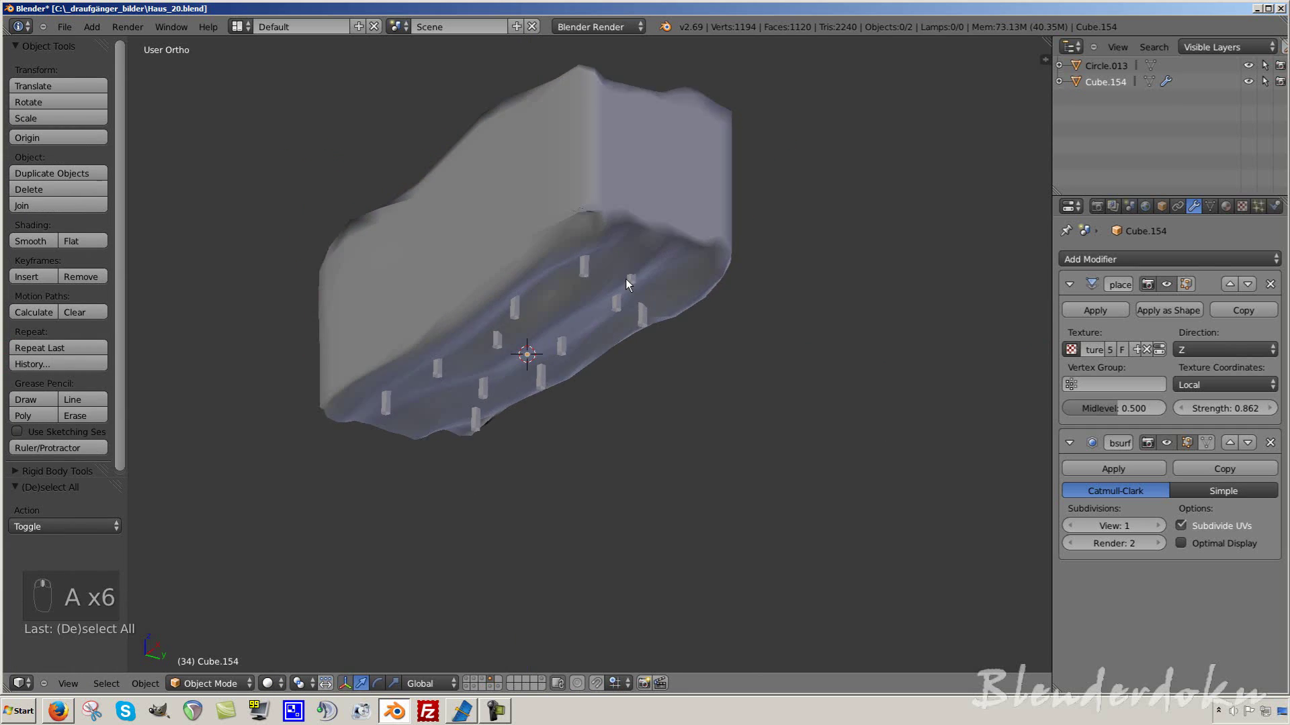
left_click_drag(1078, 352, 678, 402)
left_click_drag(707, 359, 595, 399)
left_click_drag(595, 399, 635, 395)
key("g")
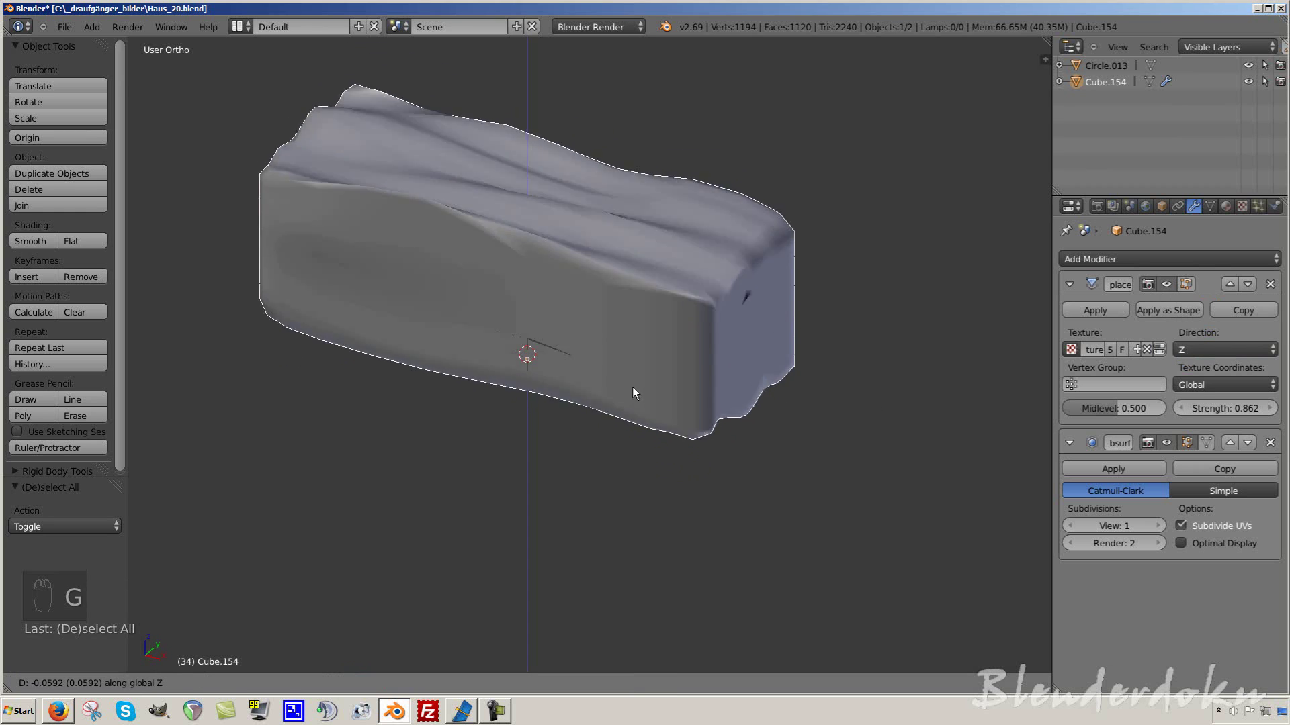
left_click_drag(641, 339, 1227, 376)
left_click_drag(1255, 391, 530, 368)
key("g")
left_click_drag(537, 350, 1138, 391)
left_click_drag(1203, 350, 575, 434)
left_click_drag(604, 450, 1237, 351)
left_click_drag(1237, 351, 739, 362)
left_click_drag(780, 365, 1225, 342)
left_click_drag(1241, 356, 1269, 392)
left_click_drag(861, 389, 1109, 388)
left_click_drag(1233, 358, 1146, 554)
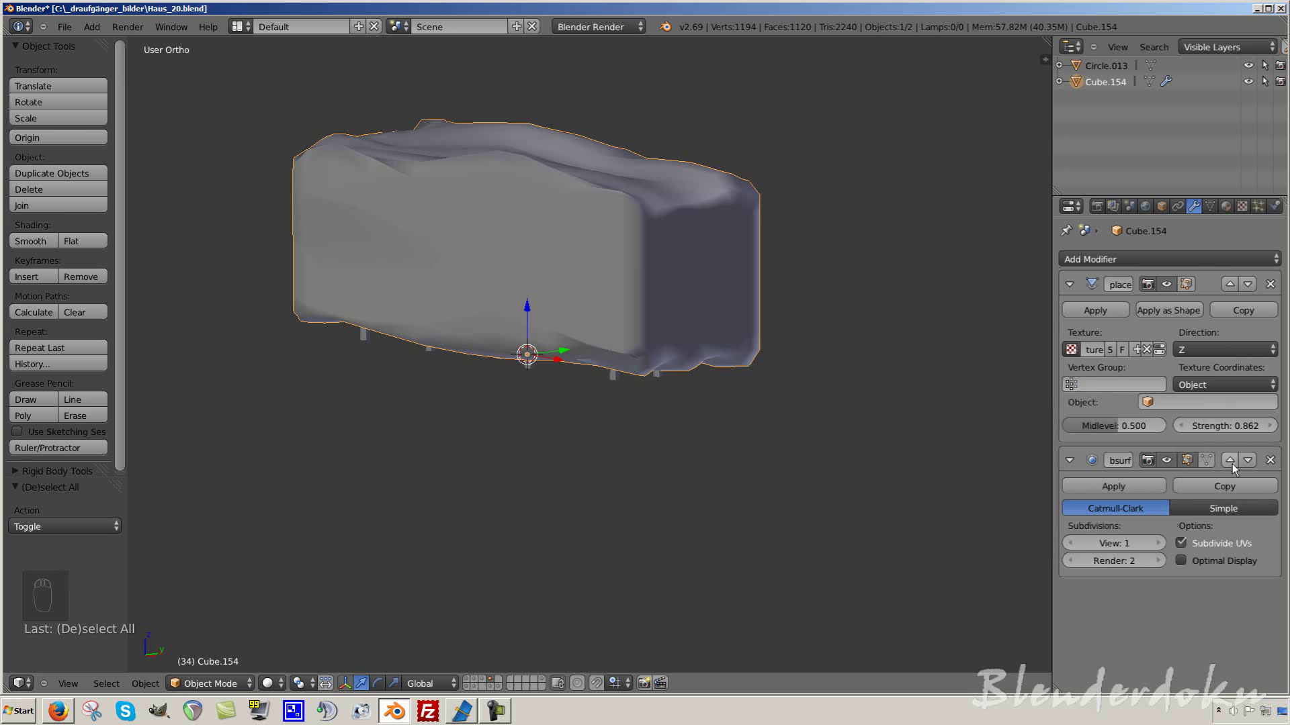
left_click_drag(1234, 468, 600, 437)
left_click_drag(658, 424, 603, 442)
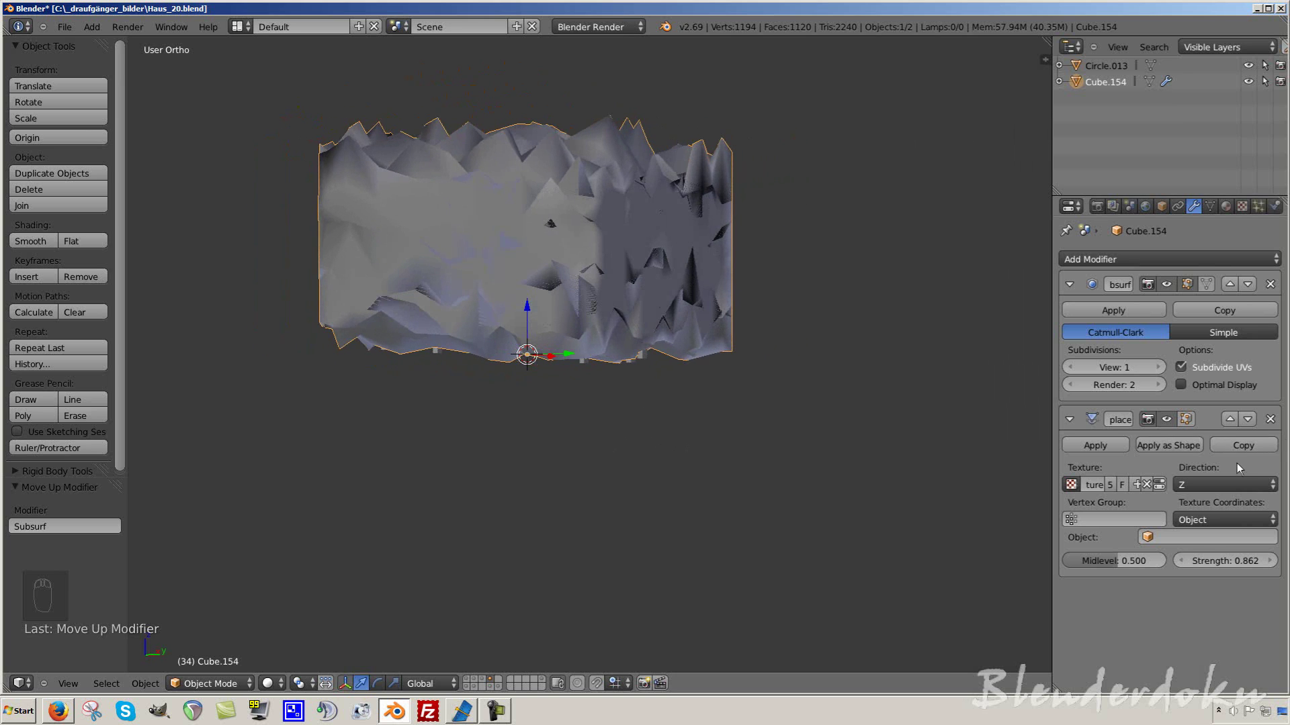
left_click_drag(1219, 522, 1218, 495)
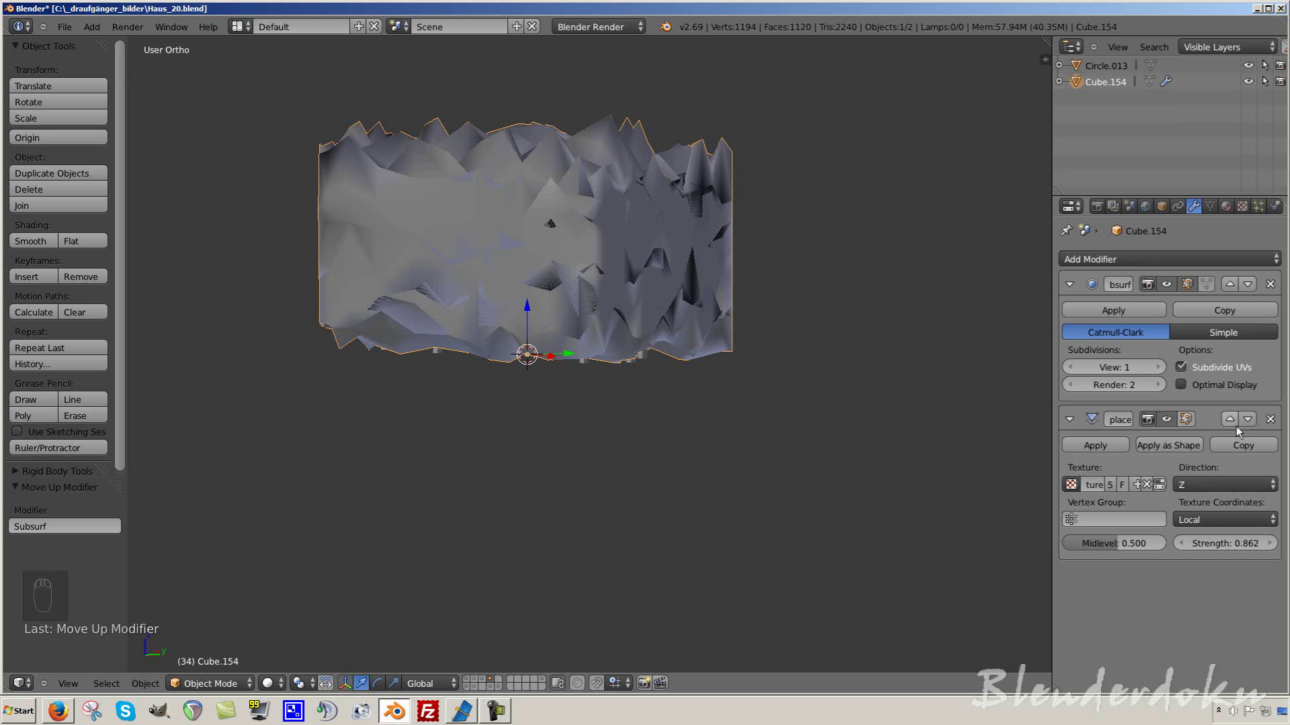
left_click_drag(1237, 428, 887, 411)
left_click_drag(868, 371, 744, 390)
key("t")
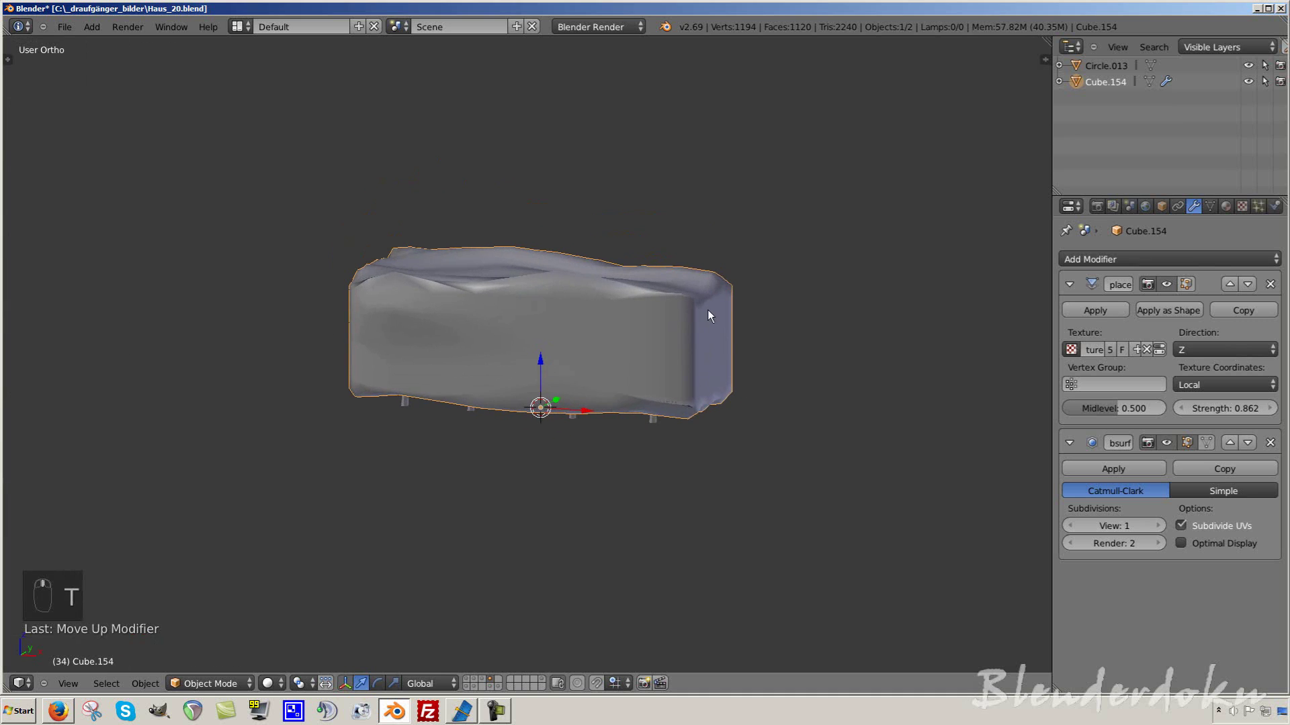
- Try Direction Y on the Displace modifier and push its Strength up and far negative
middle_click(685, 409)
left_click_drag(1235, 359, 625, 388)
left_click_drag(664, 396, 1215, 294)
left_click_drag(886, 369, 889, 344)
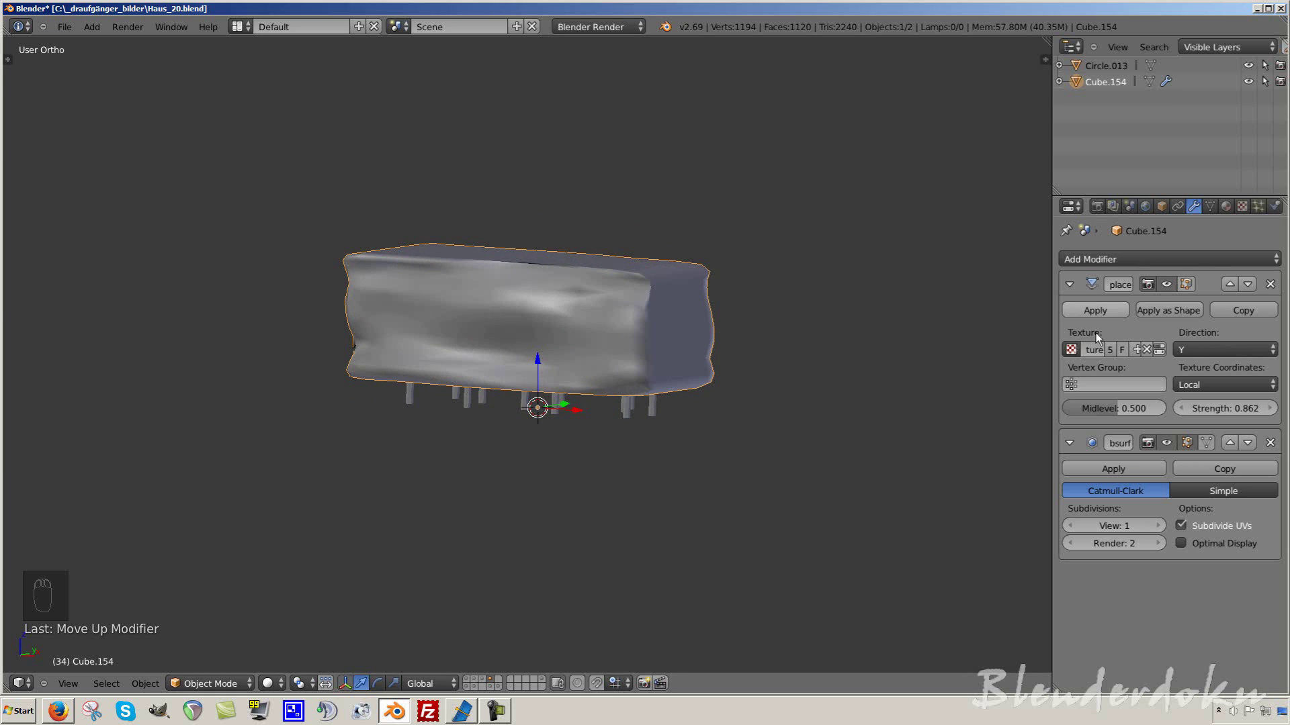
left_click_drag(1120, 410, 1107, 422)
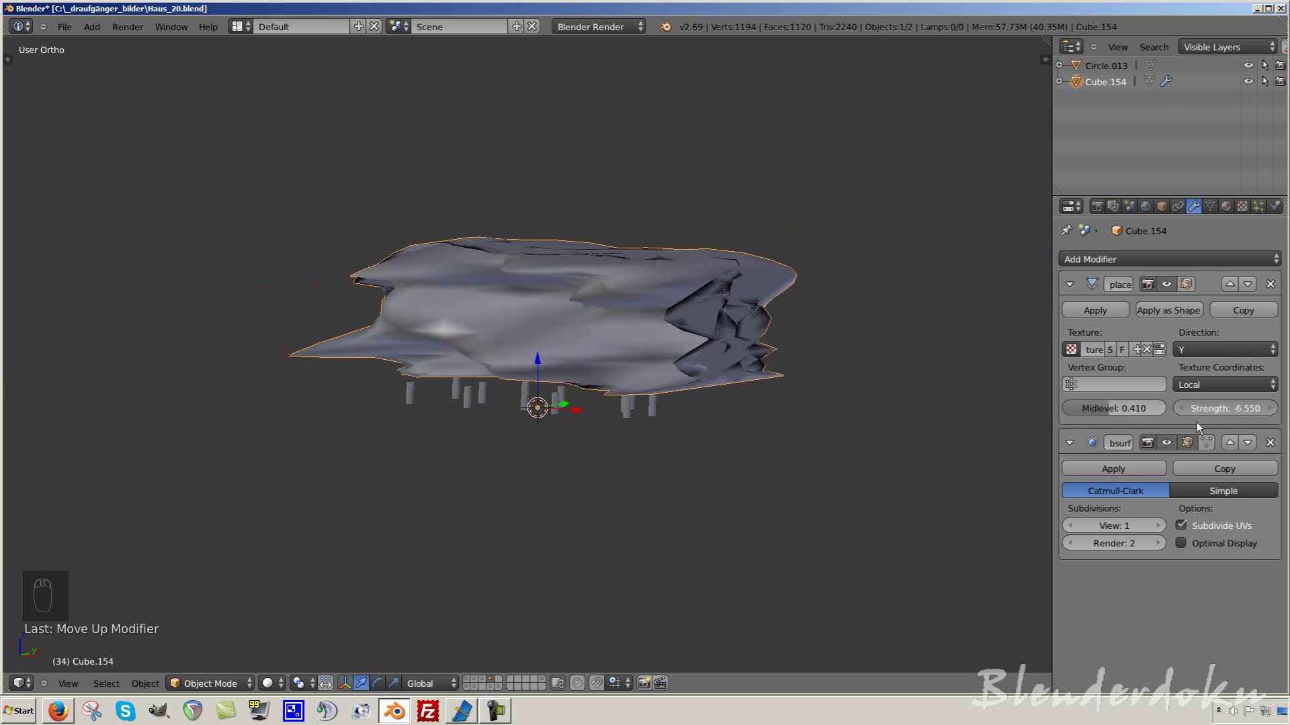
left_click_drag(1216, 413, 1083, 420)
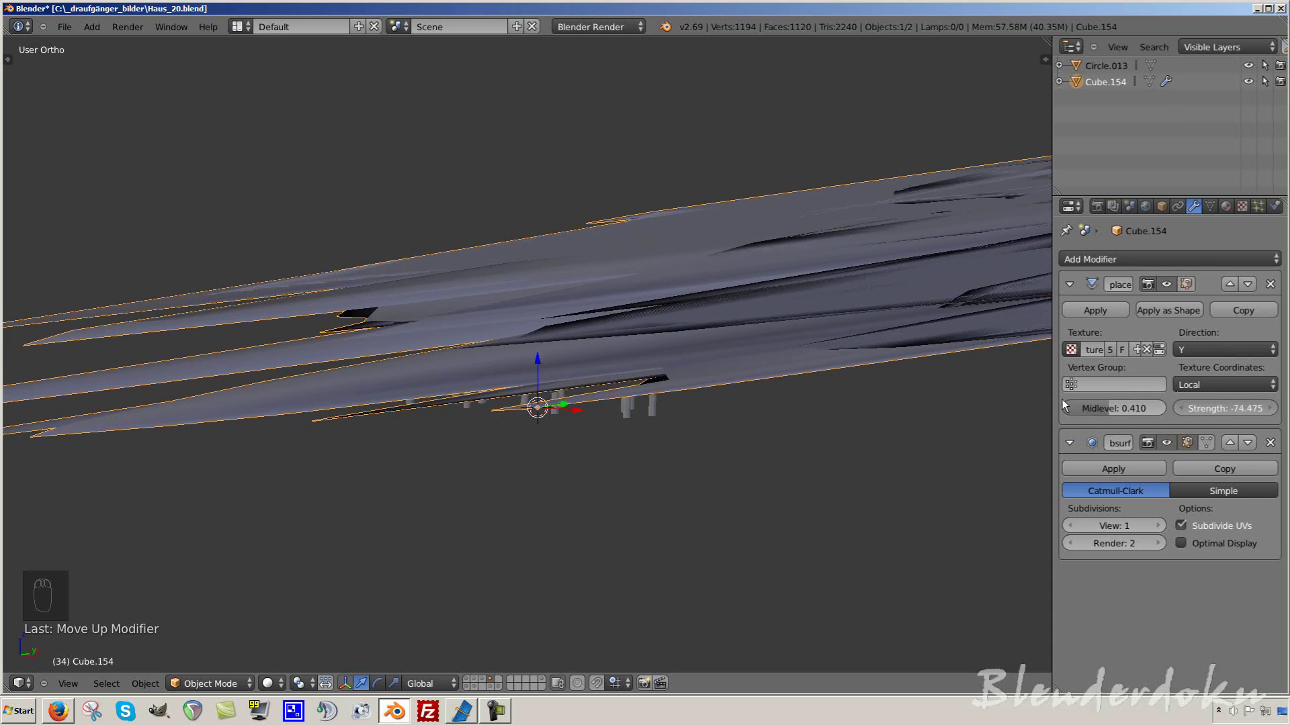
- Experiment with Midlevel and Strength once more, then delete the displaced block with X
left_click_drag(1207, 408, 678, 406)
left_click_drag(700, 401, 1269, 409)
left_click_drag(1270, 410, 768, 413)
left_click_drag(584, 413, 687, 368)
key("x")
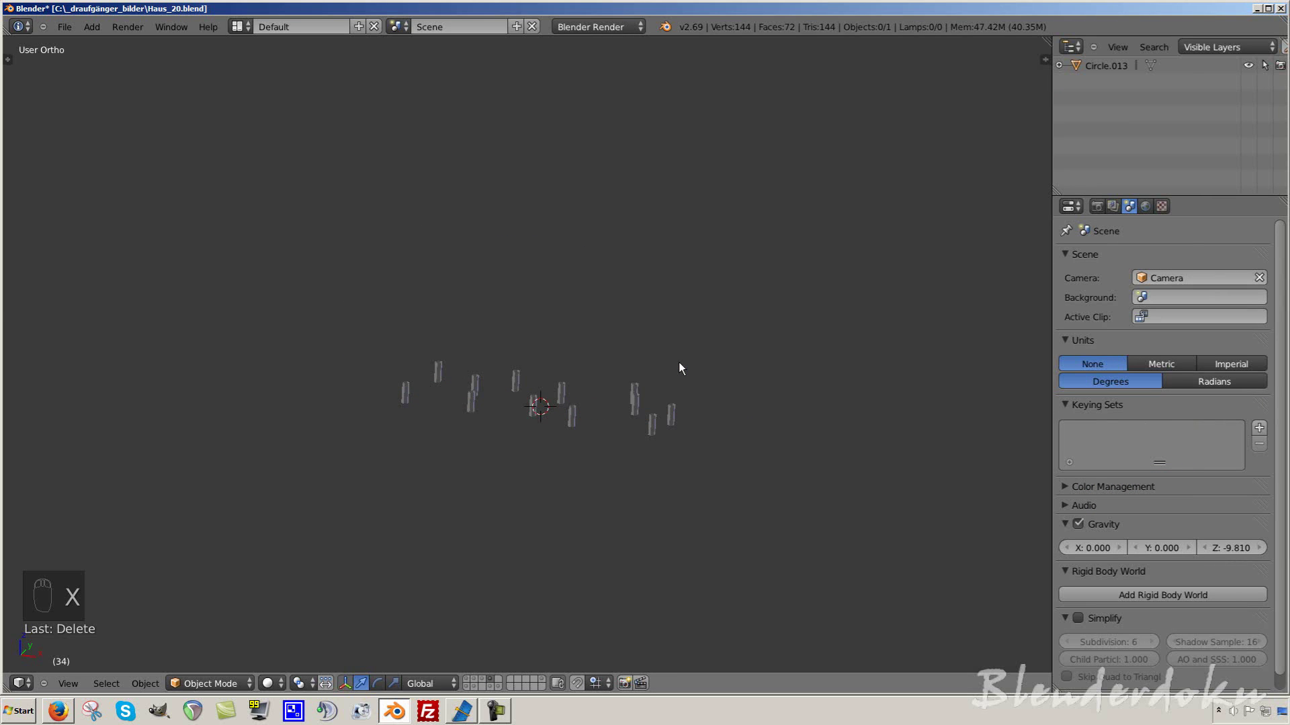
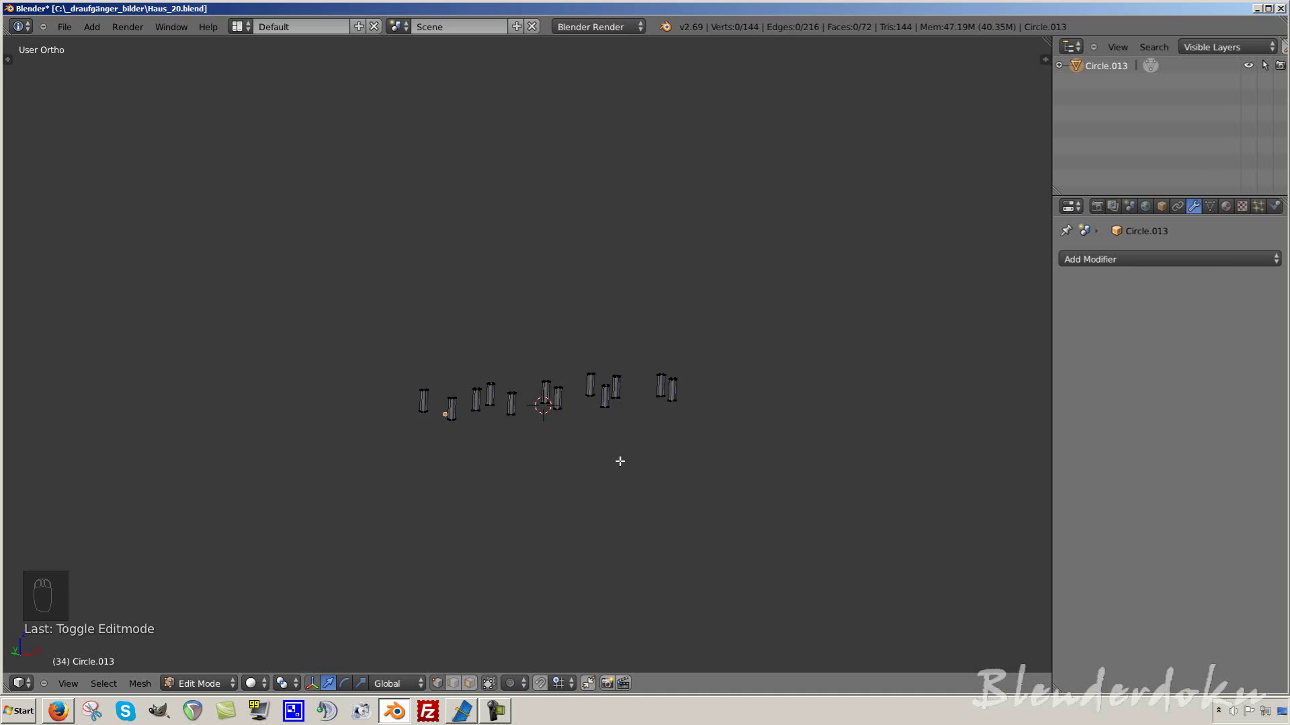
- Leave Edit Mode on Circle.013, view it from the front and bring up the Shift+A add menu at Metaball
key("Tab")
key("KP_1")
key("shift+a")
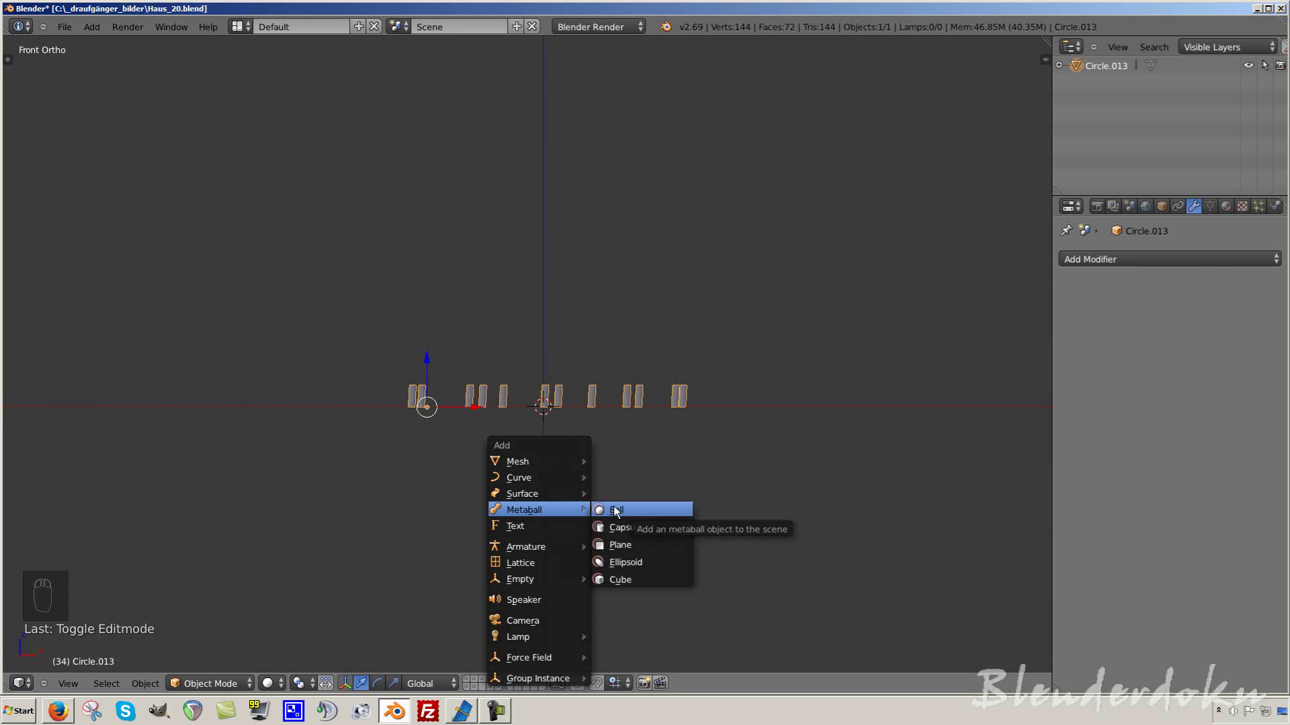
key("e")
key("g")
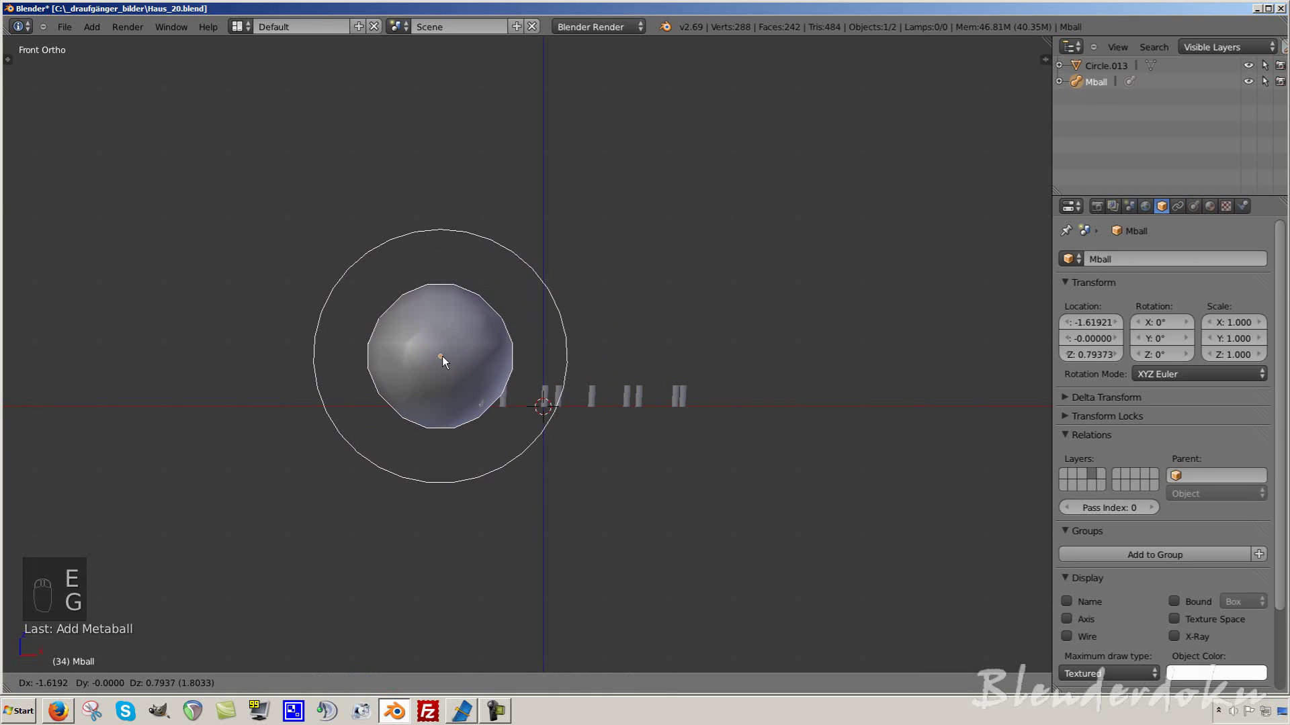
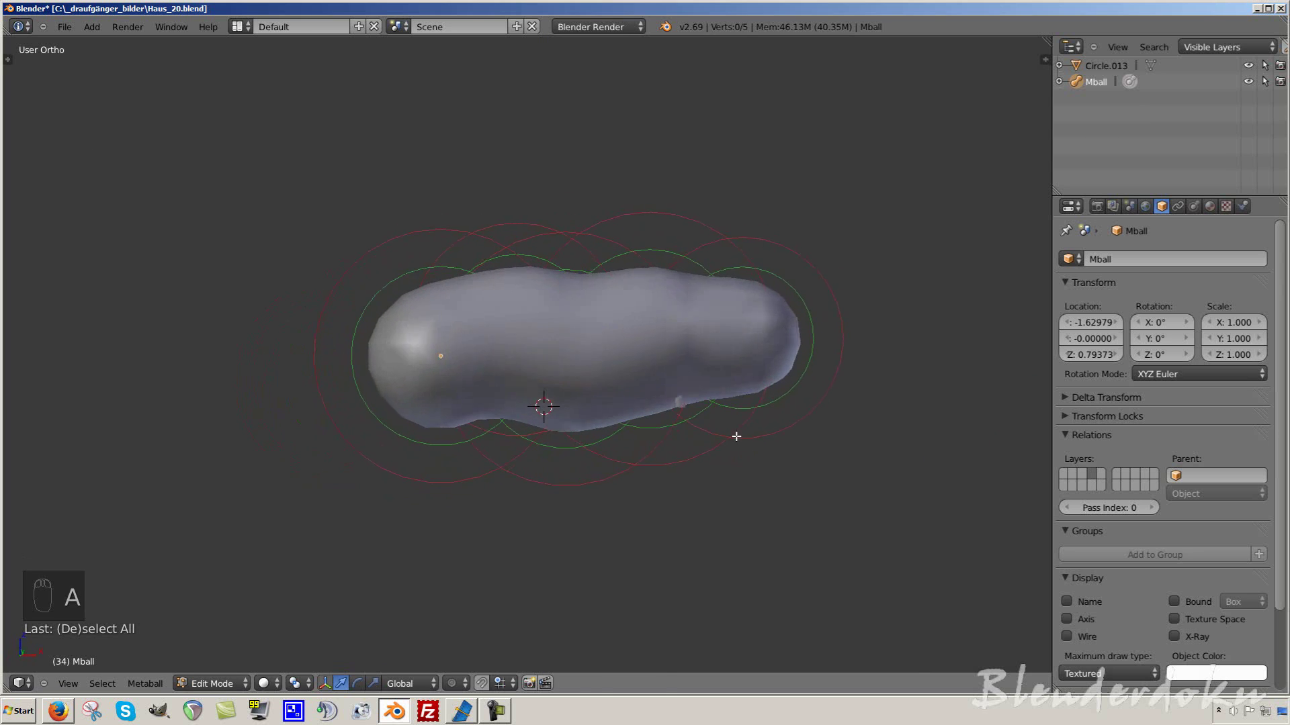
key("Tab")
left_click_drag(740, 488, 729, 545)
key("x")
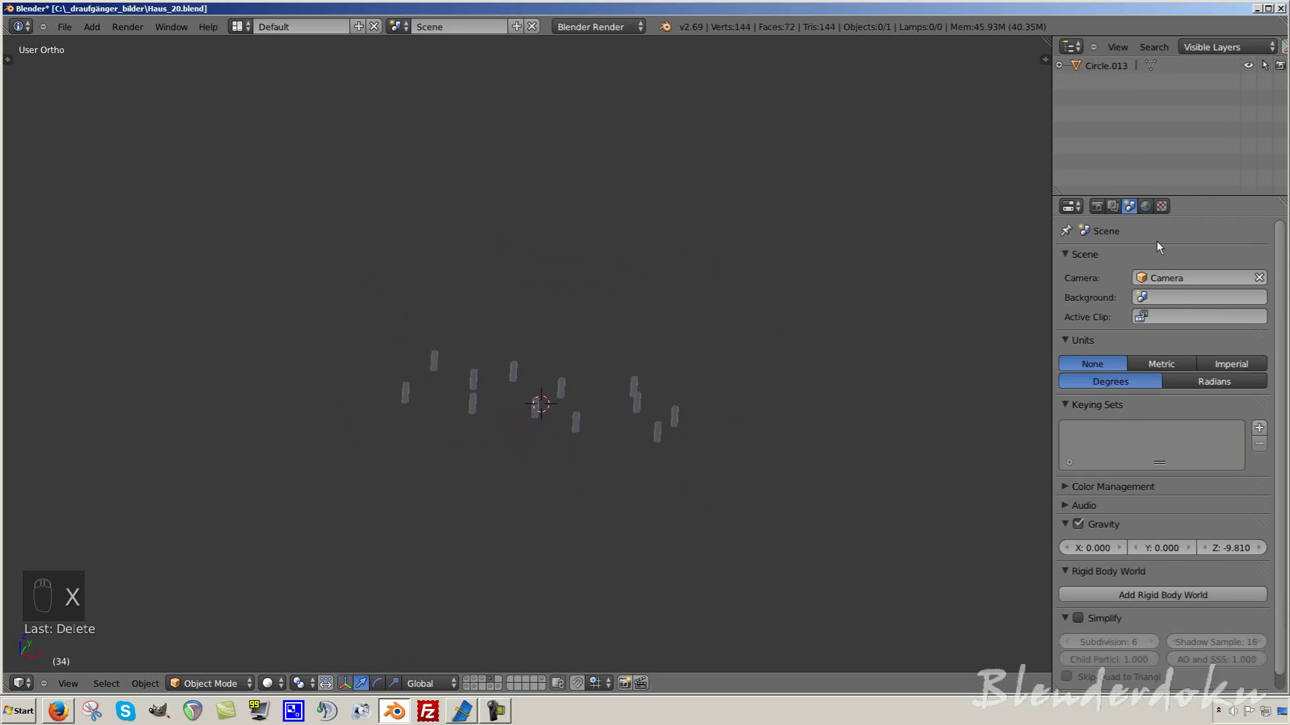
- Inspect the leaf pieces from the front, toggling perspective while orbiting around them
left_click_drag(1150, 213, 451, 364)
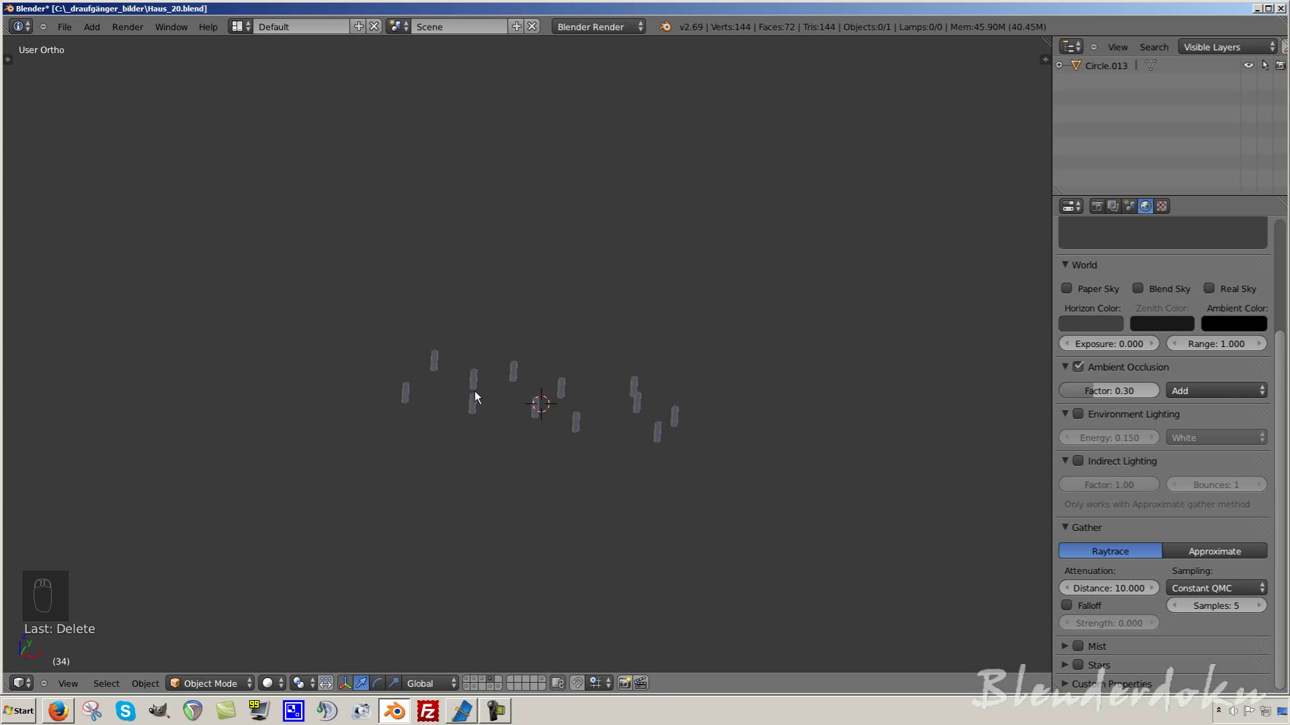
left_click_drag(479, 407, 621, 476)
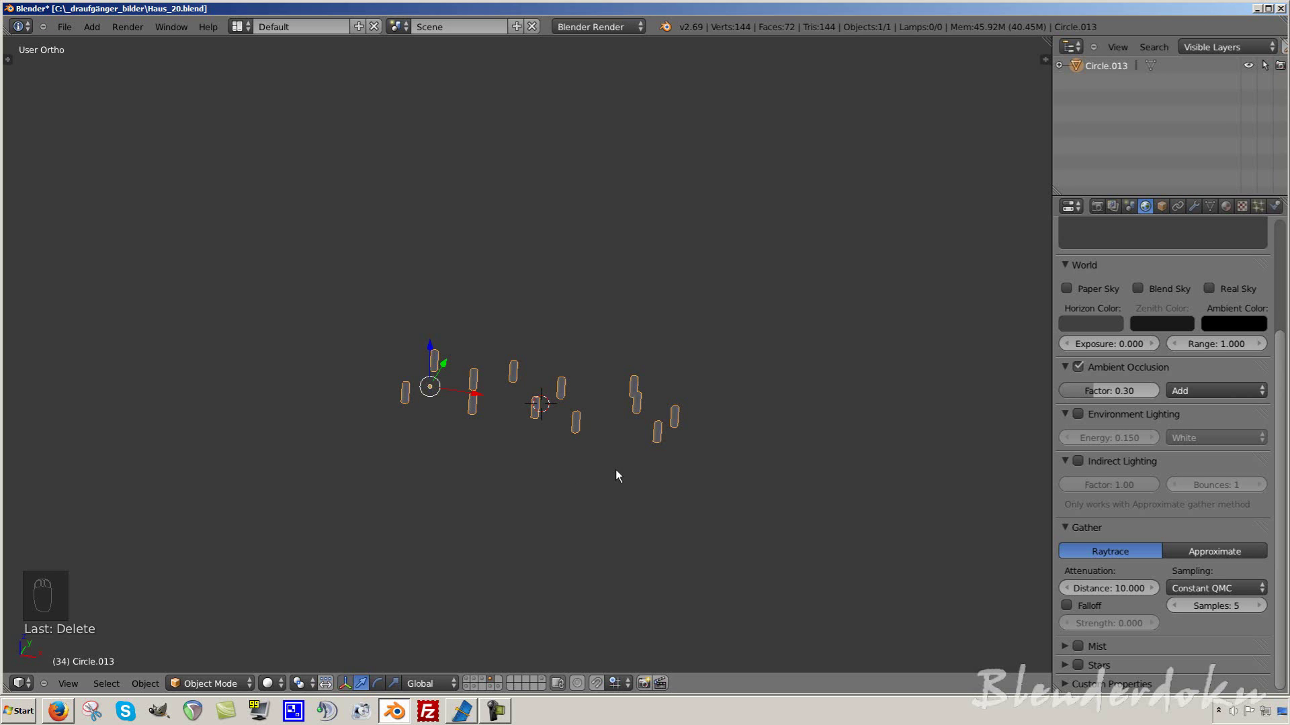
key("KP_1")
key("a")
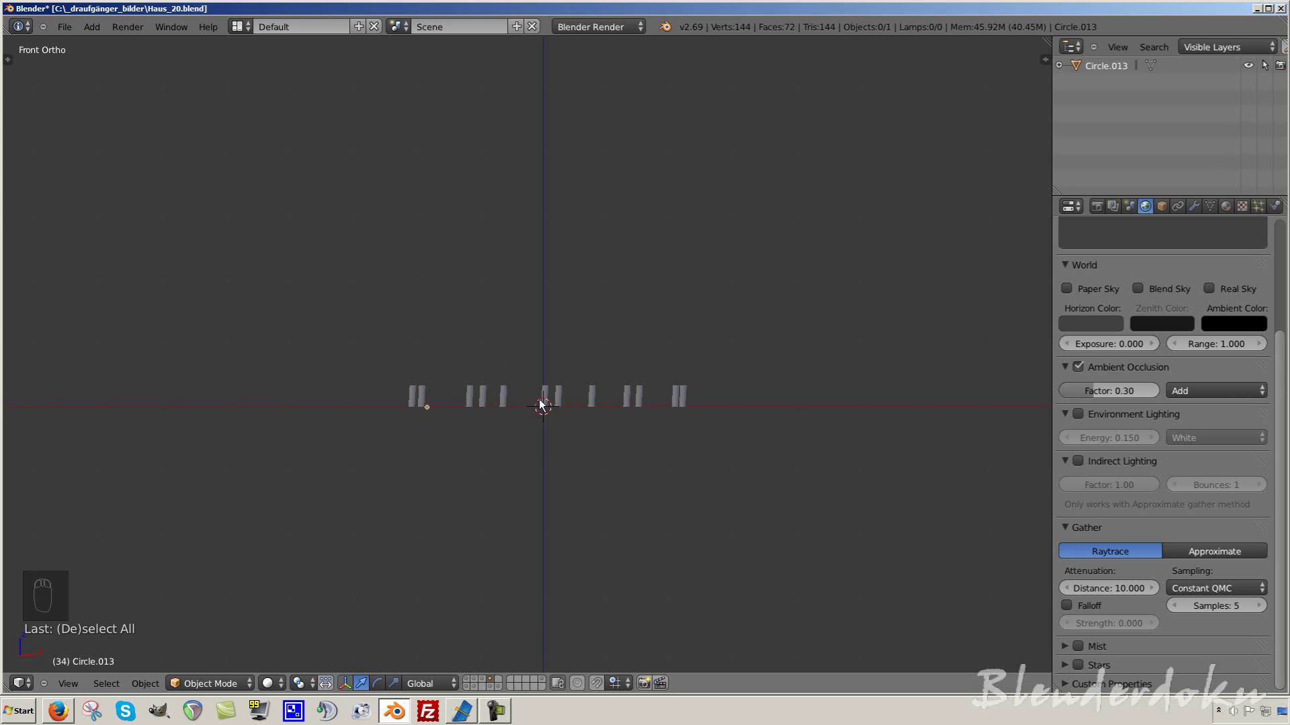
left_click_drag(561, 415, 476, 685)
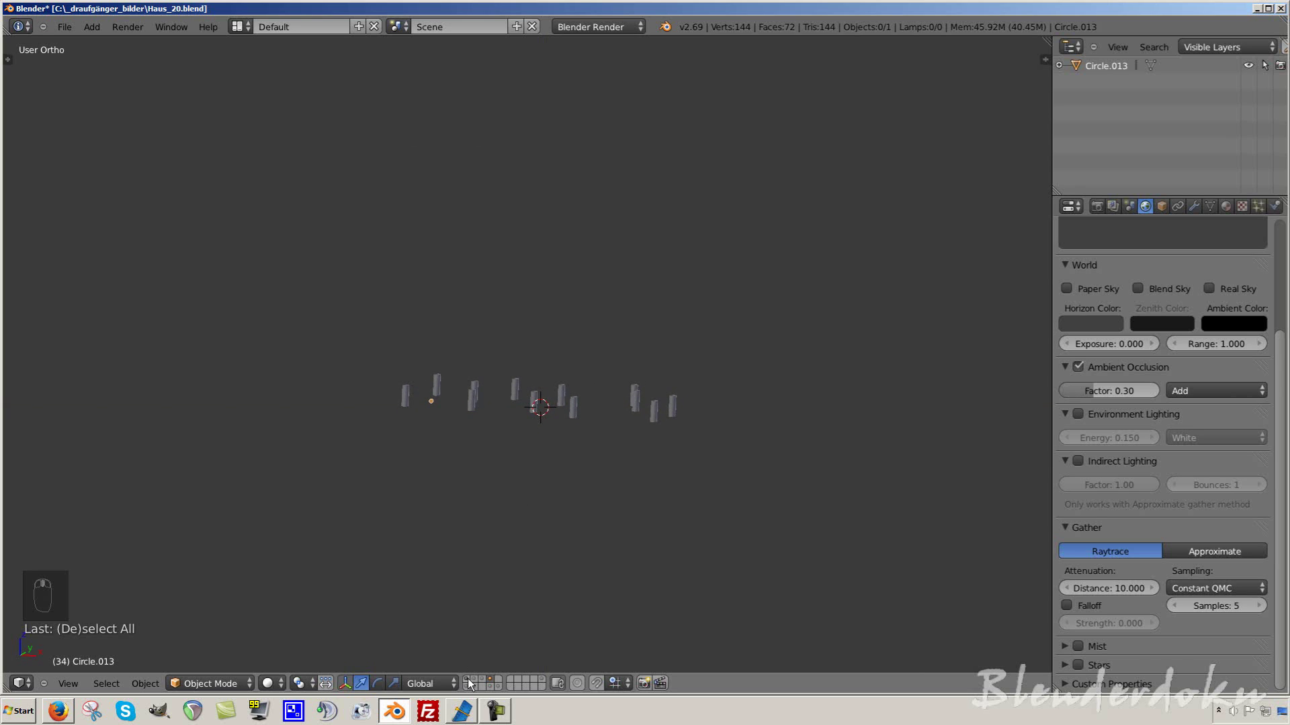
left_click_drag(474, 685, 489, 407)
key("KP_5")
- Orbit further and switch to the scene layer holding only the small Circle.013 objects
left_click_drag(488, 406, 535, 404)
left_click_drag(558, 421, 566, 330)
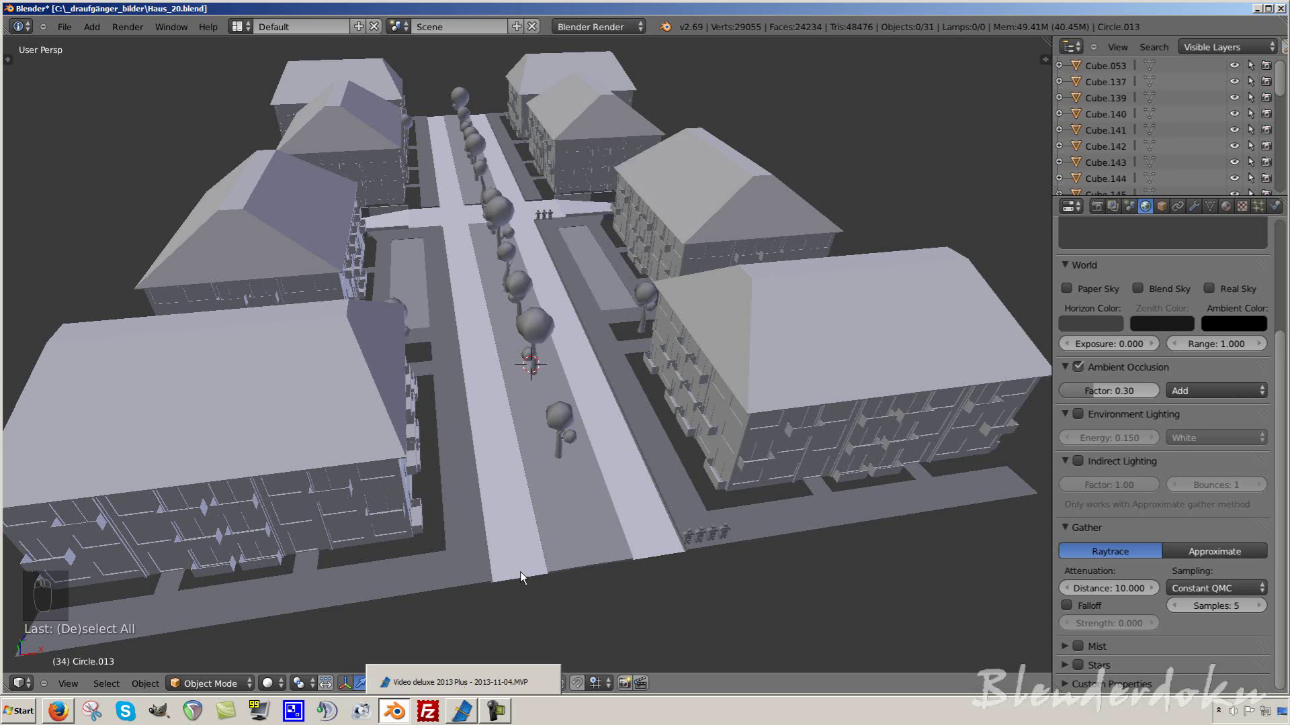
left_click_drag(603, 520, 598, 367)
middle_click(606, 369)
left_click_drag(613, 369, 598, 365)
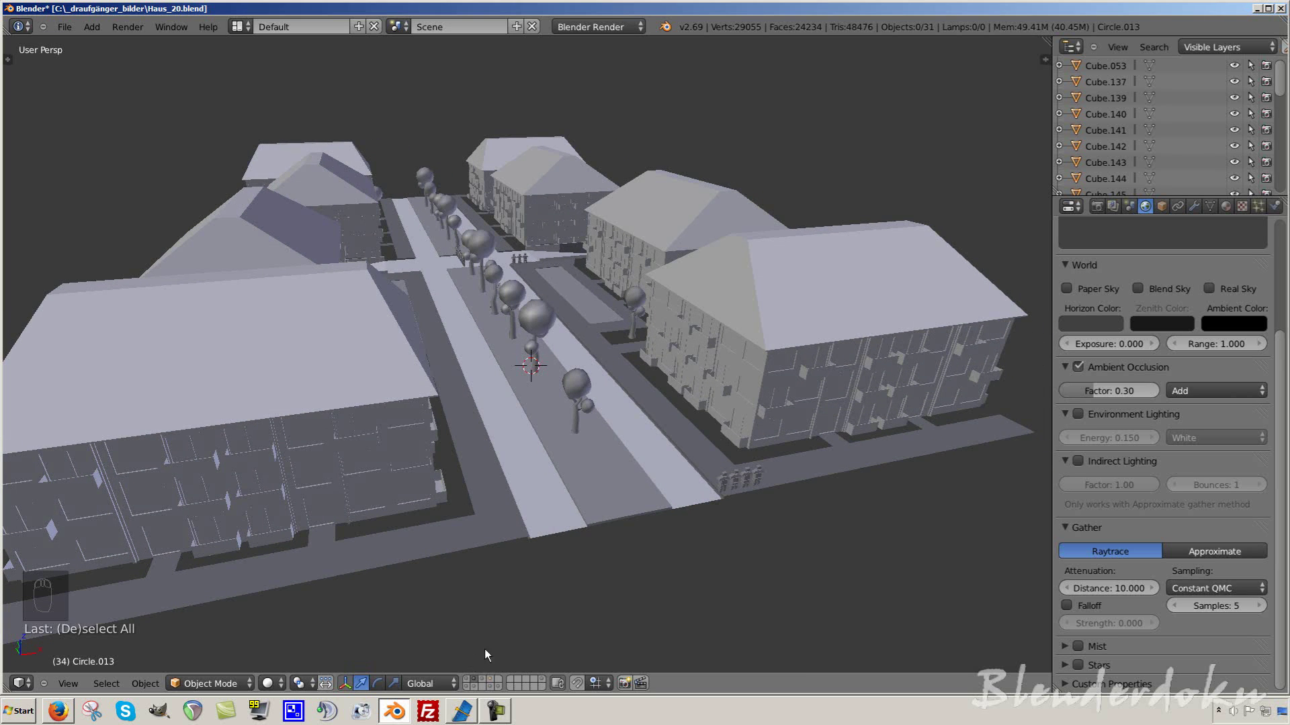
left_click_drag(498, 684, 548, 370)
left_click_drag(548, 369, 580, 349)
key("KP_1")
key("KP_5")
key("shift+a")
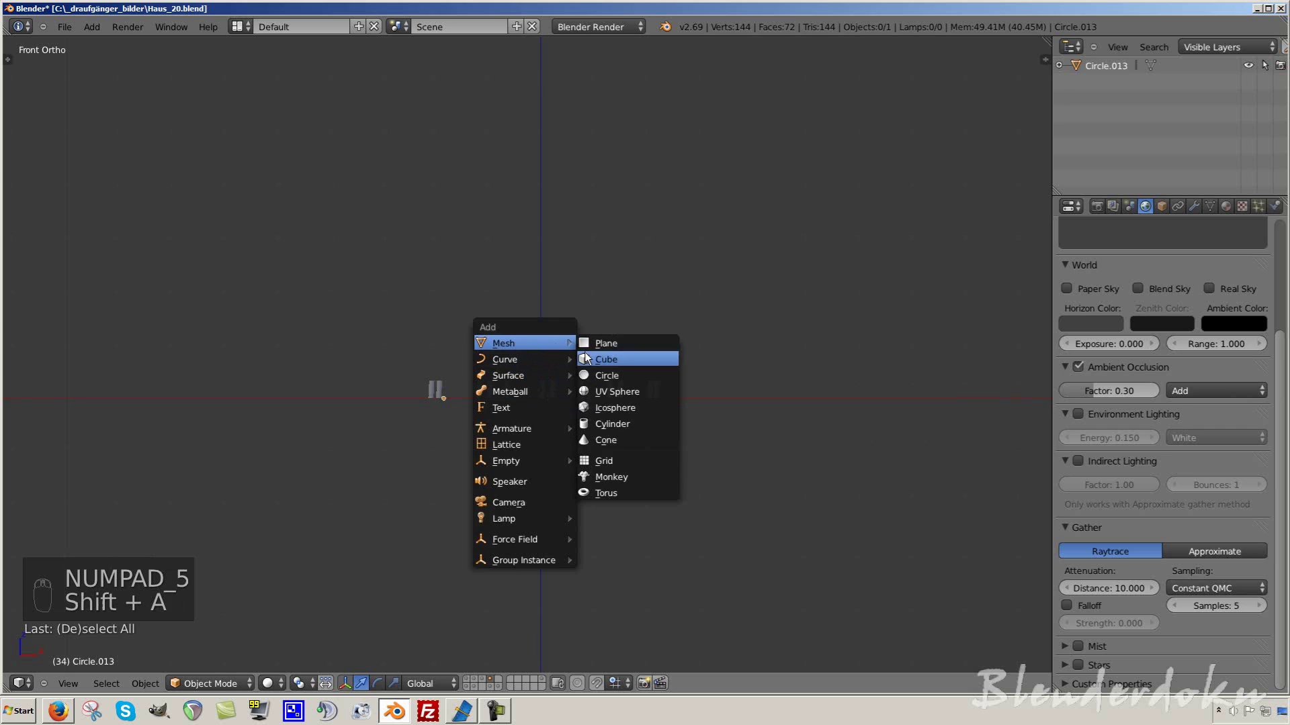
left_click_drag(545, 353, 831, 341)
key("s")
left_click_drag(943, 340, 602, 327)
key("ctrl+2")
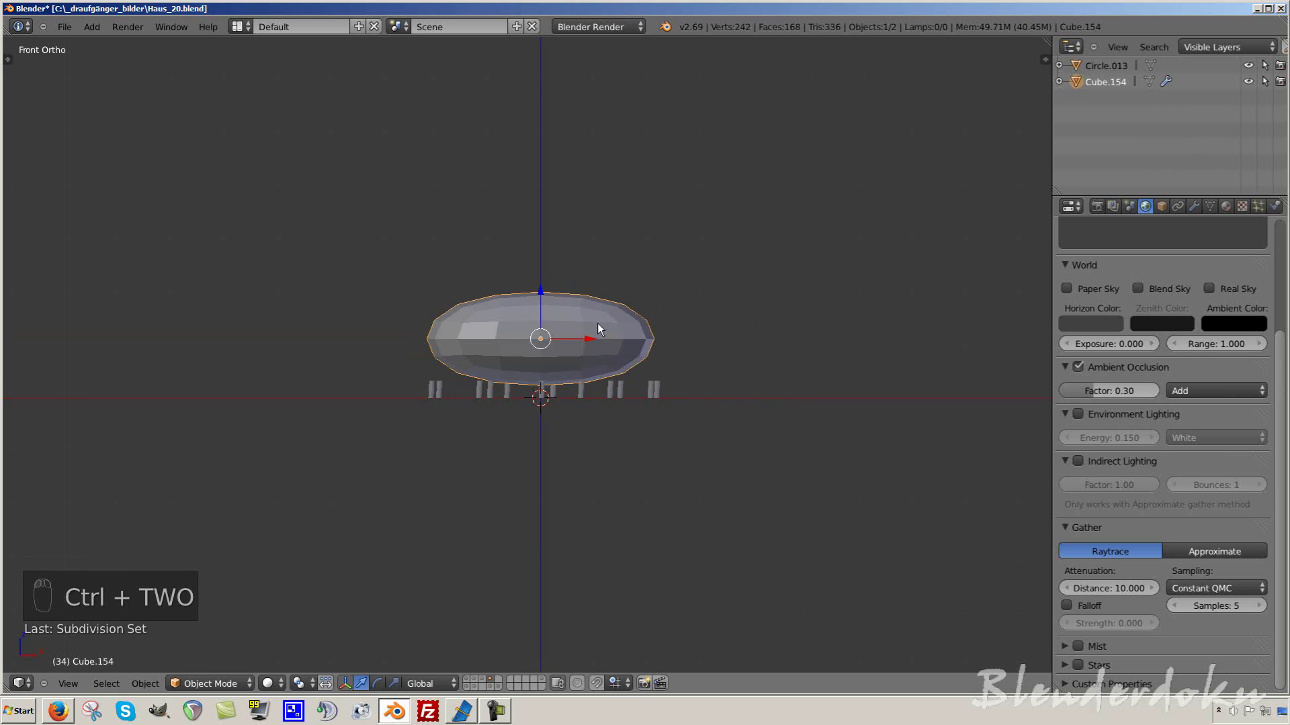
key("Tab")
key("ctrl+r")
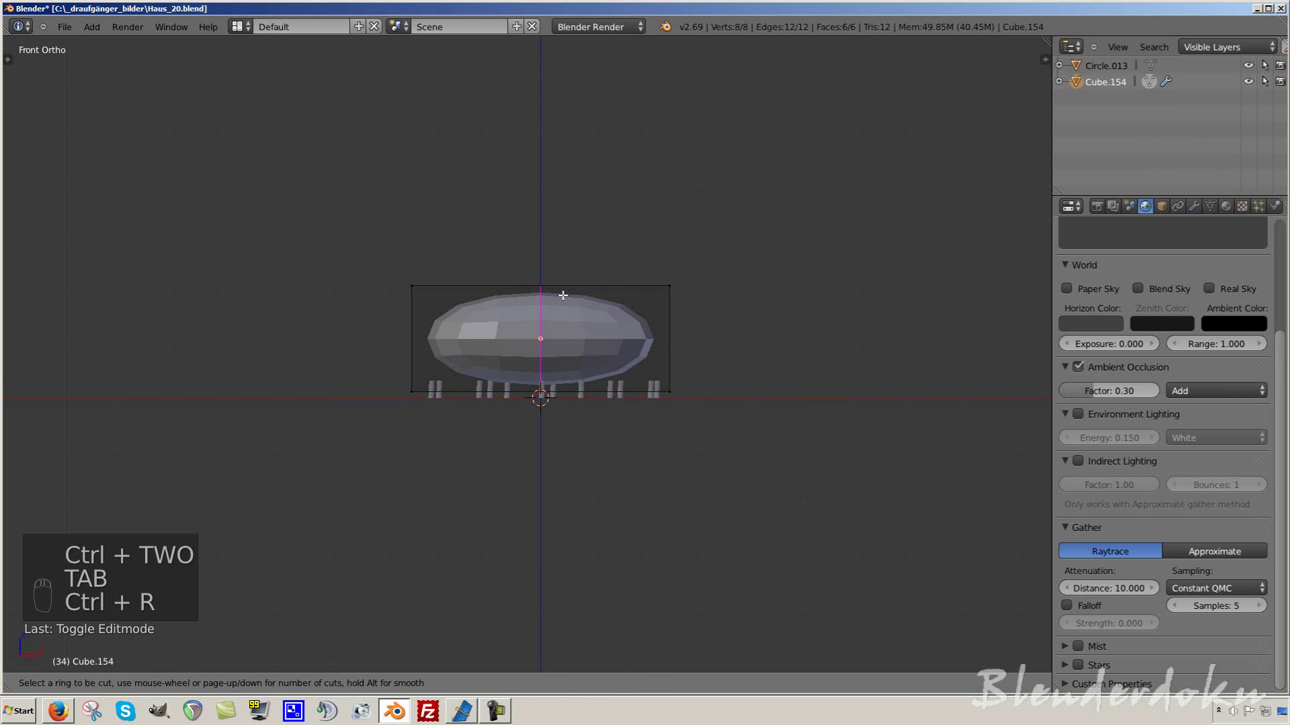
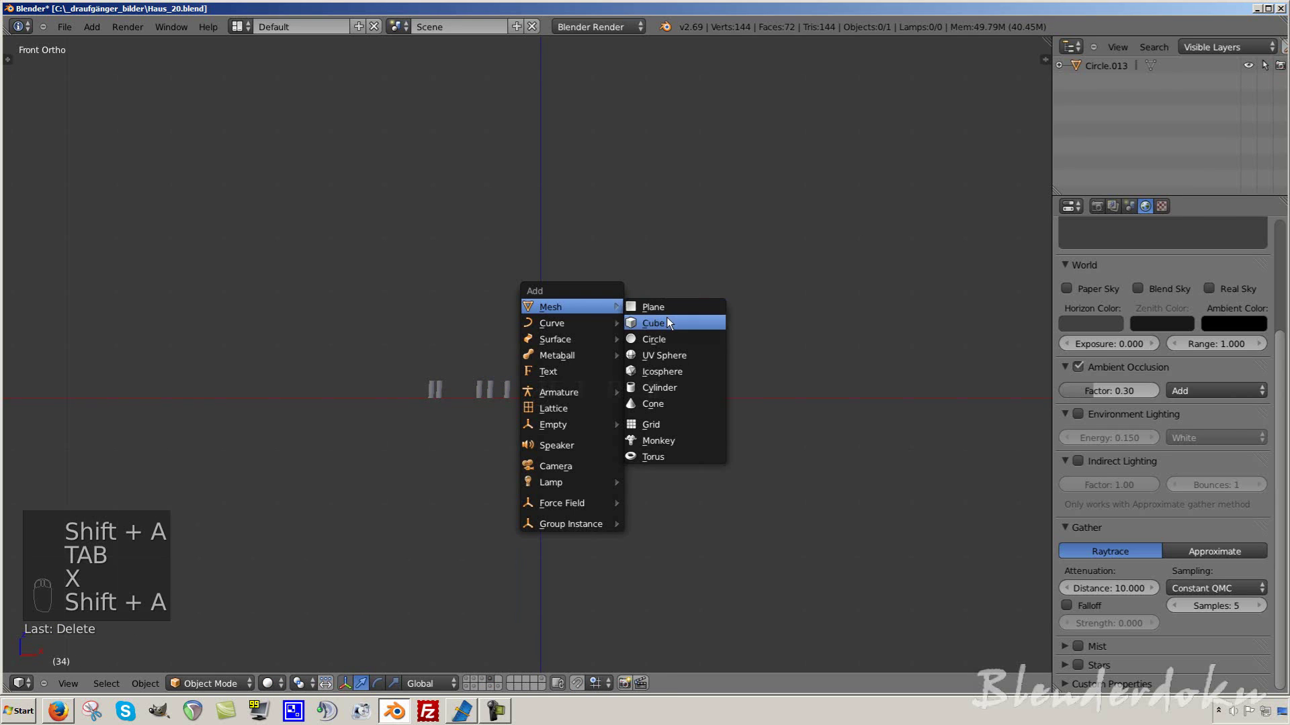
- Add a new cube above the leaf pieces and stretch it wide along X
left_click_drag(547, 362, 835, 326)
key("s")
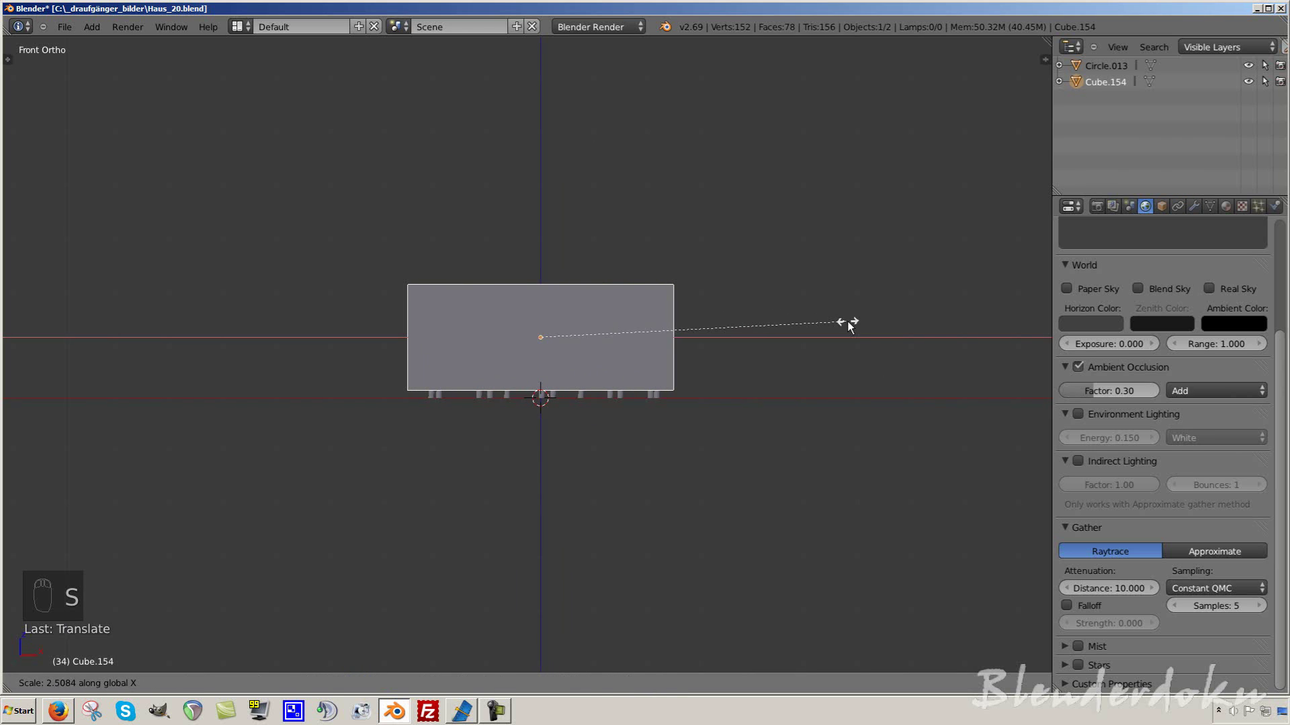
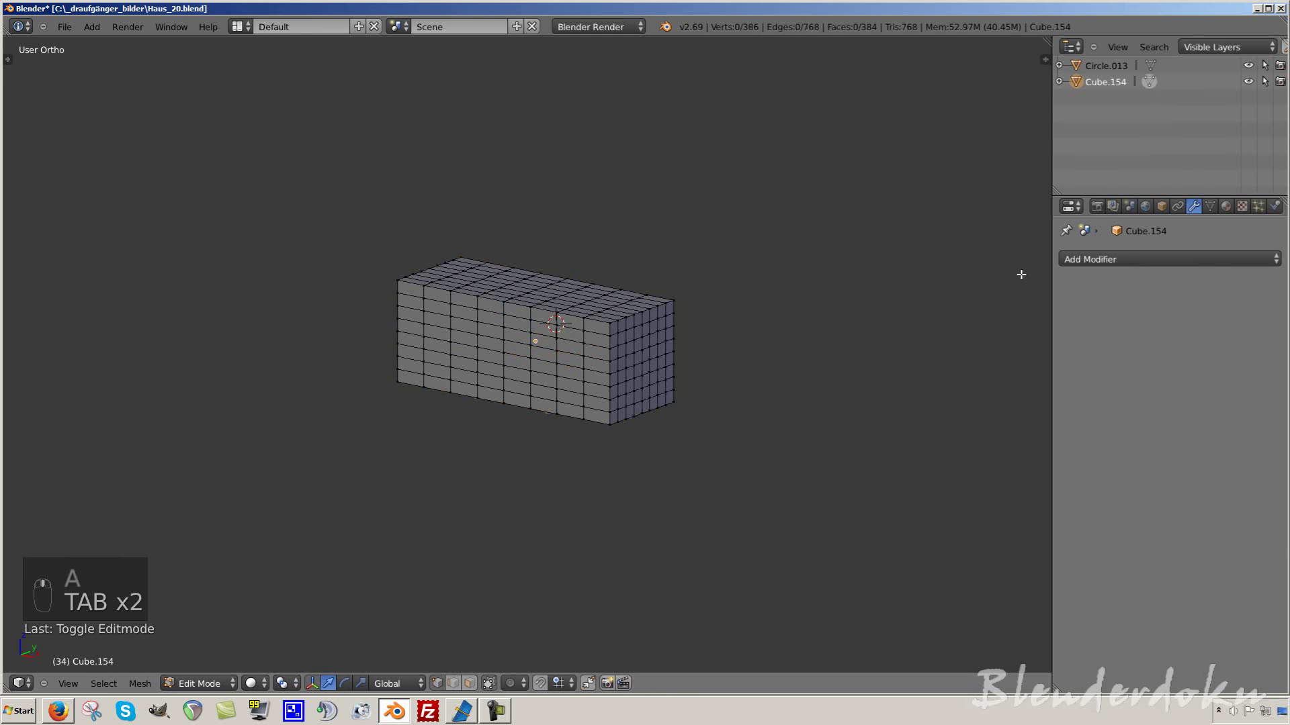
- Give the box a Bevel modifier with 2 segments and width 0.9
left_click_drag(1143, 267, 953, 317)
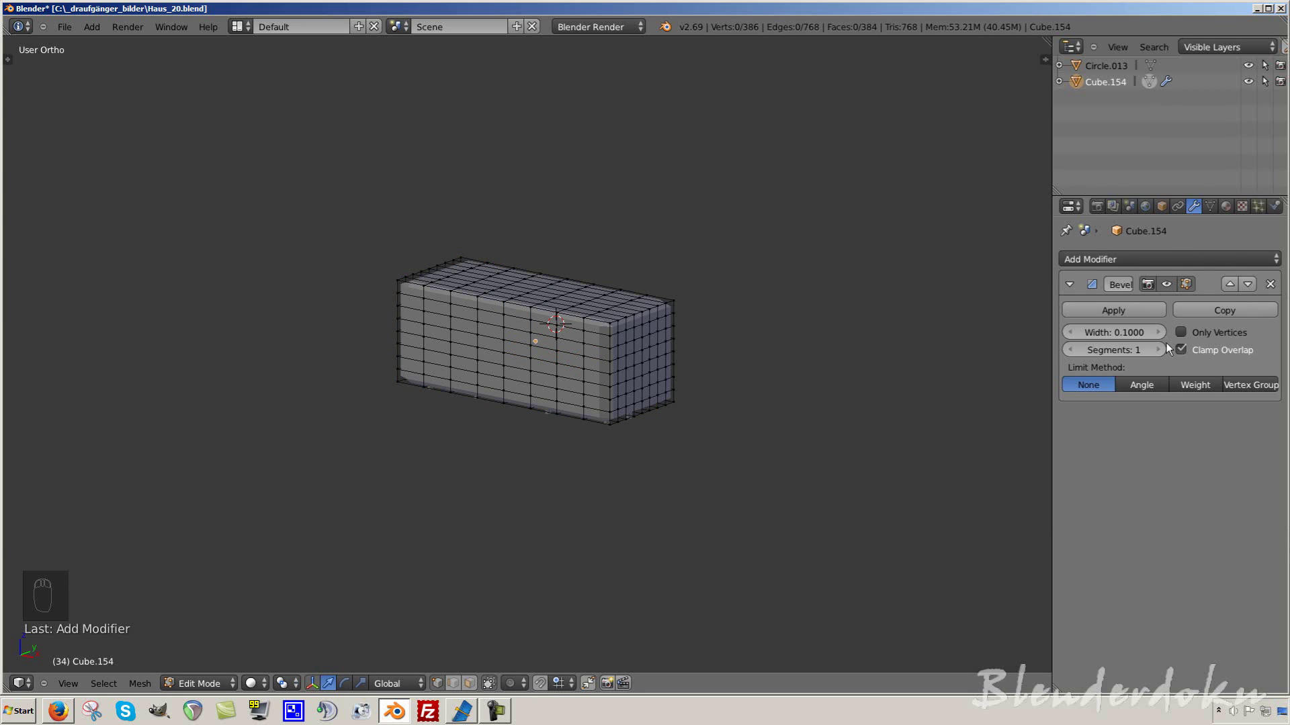
left_click_drag(1167, 357, 1165, 332)
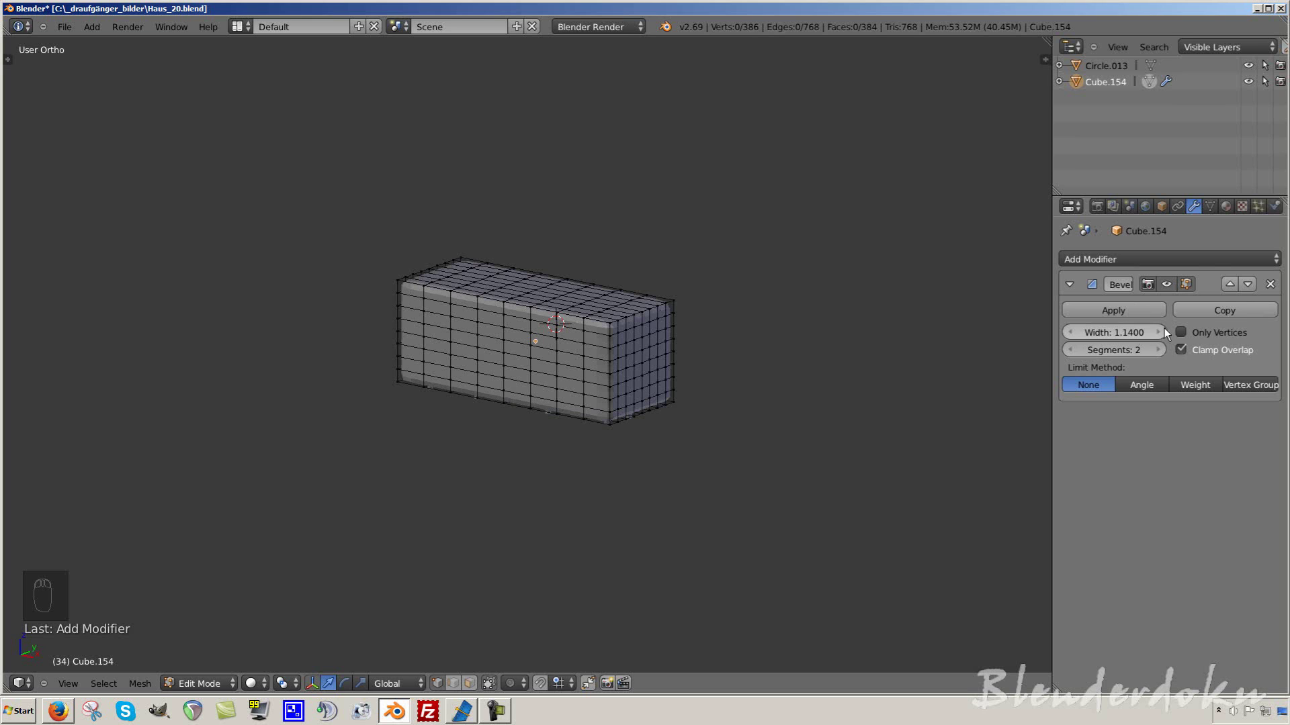
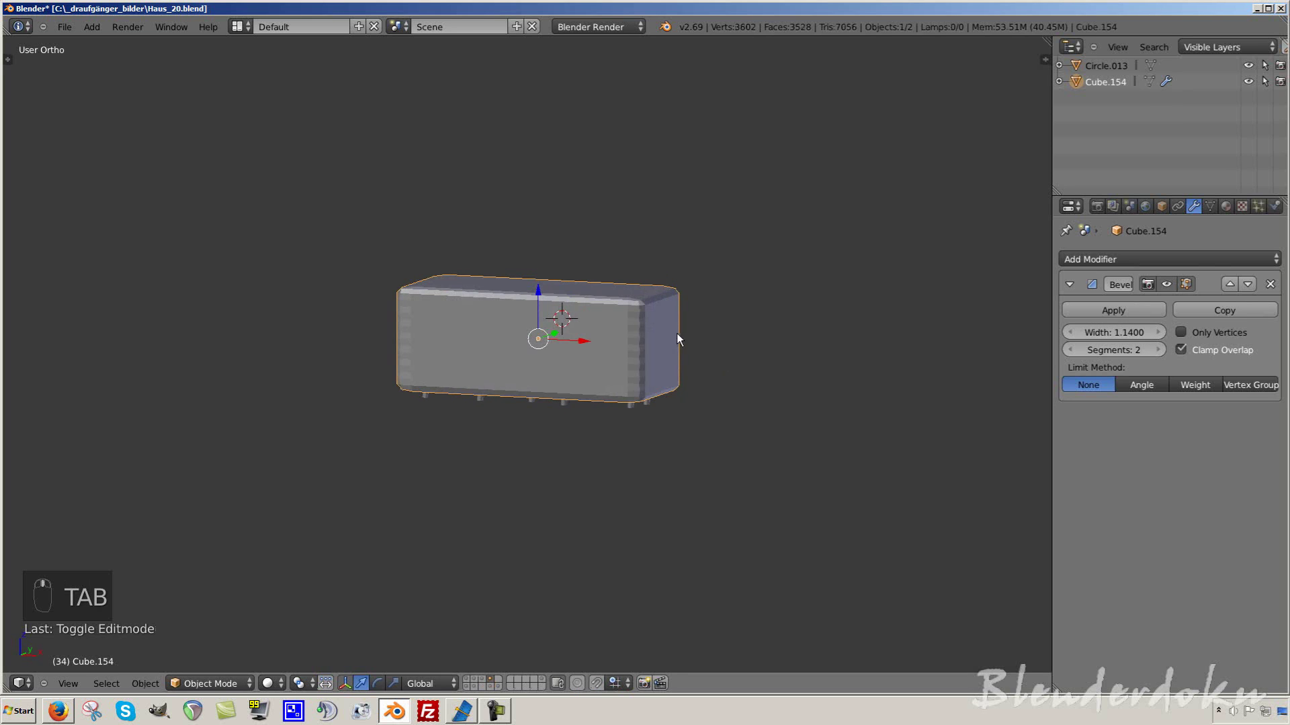
left_click_drag(1121, 340, 1150, 343)
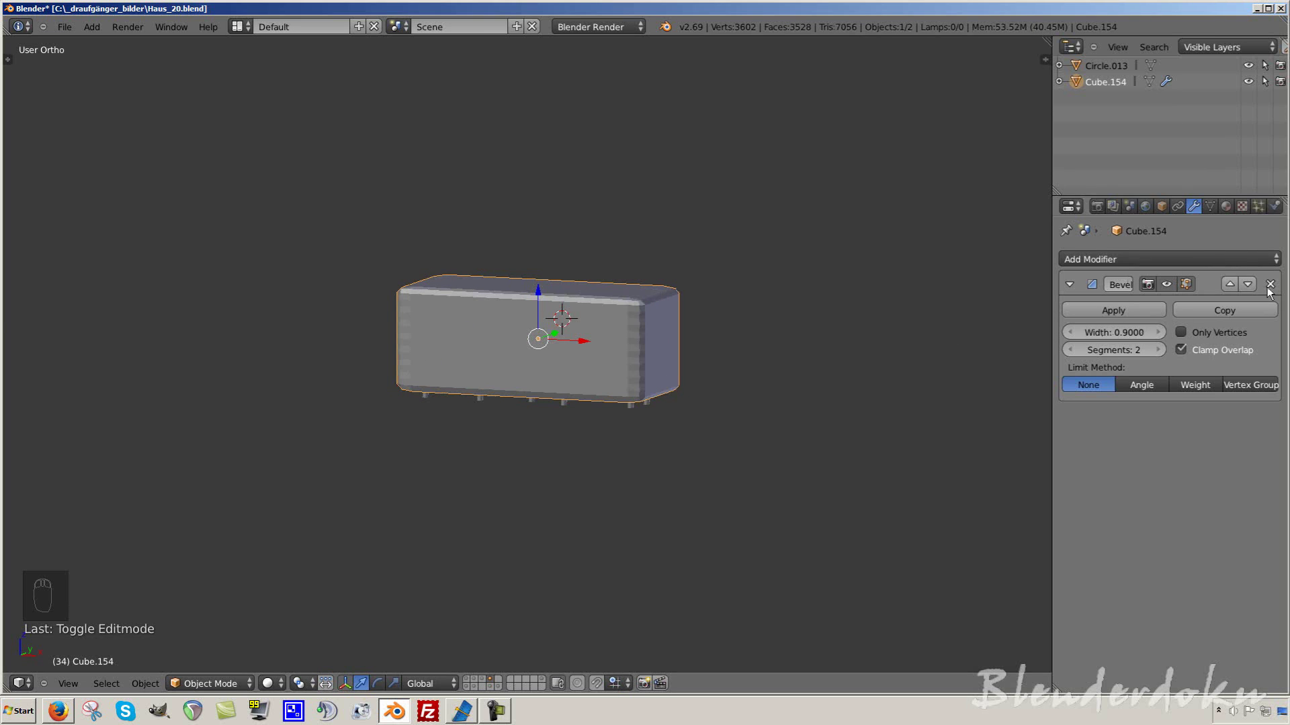
- Remove the trial bevel and switch to the layer with the fenced house and streets
left_click_drag(1275, 289, 1121, 269)
left_click_drag(1256, 213, 806, 349)
scroll("down", 3)
left_click_drag(753, 367, 547, 685)
left_click_drag(548, 683, 563, 527)
scroll("down", 3)
- Switch to an empty layer, center the view and bring up the Shift+A mesh list
middle_click(564, 526)
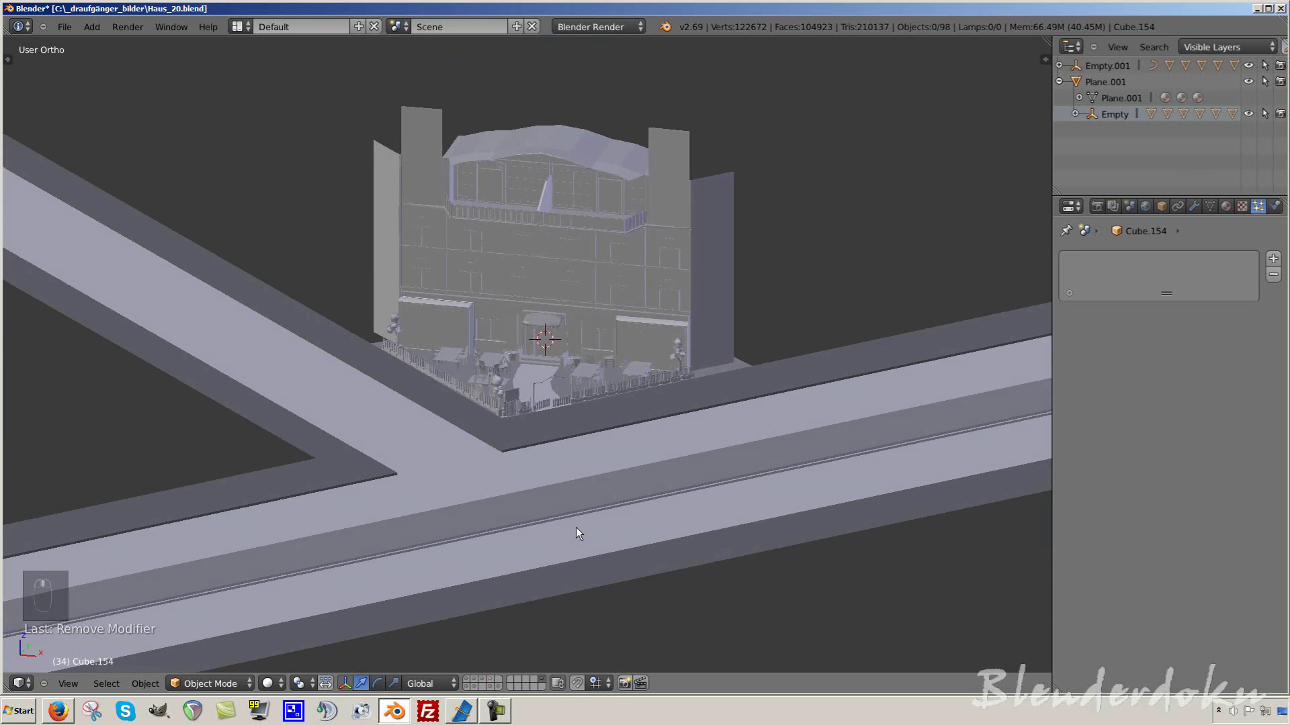
left_click_drag(504, 695, 544, 688)
left_click_drag(545, 690, 616, 385)
key("shift+c")
key("shift+a")
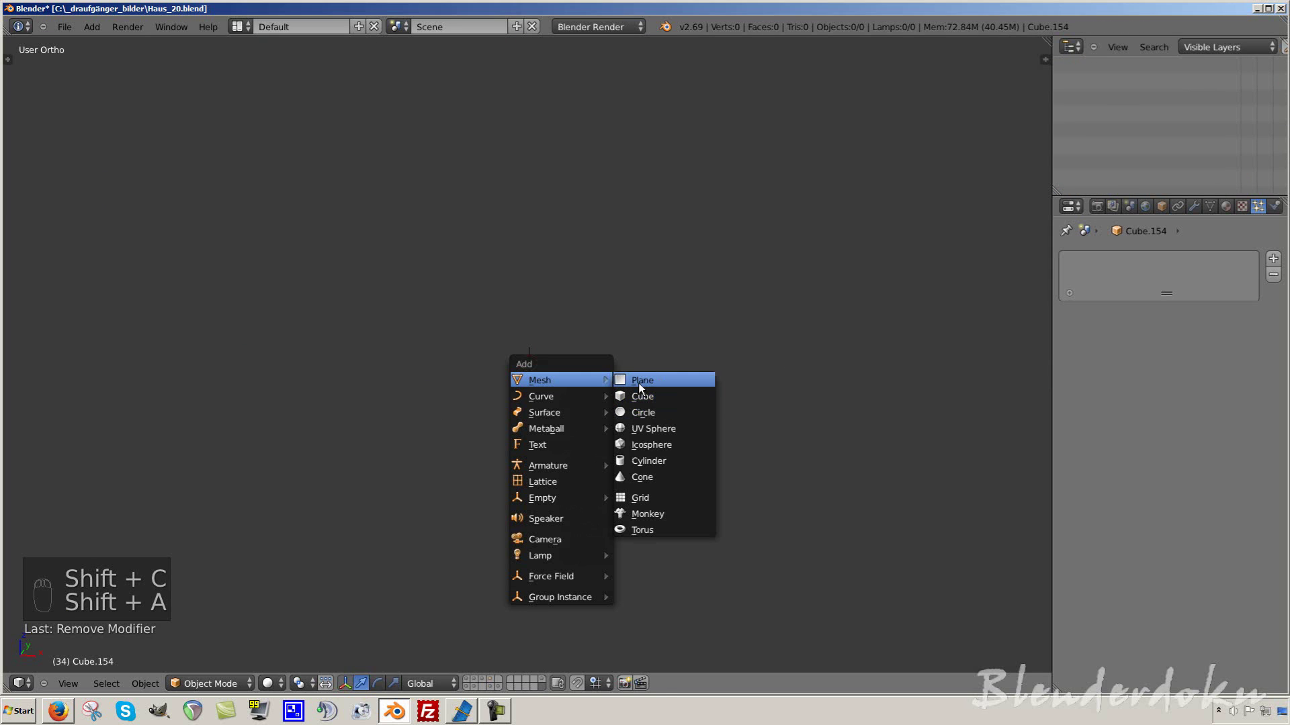
- Add a plane at the center of the empty layer and view it from directly above
left_click_drag(583, 438, 605, 383)
key("KP_7")
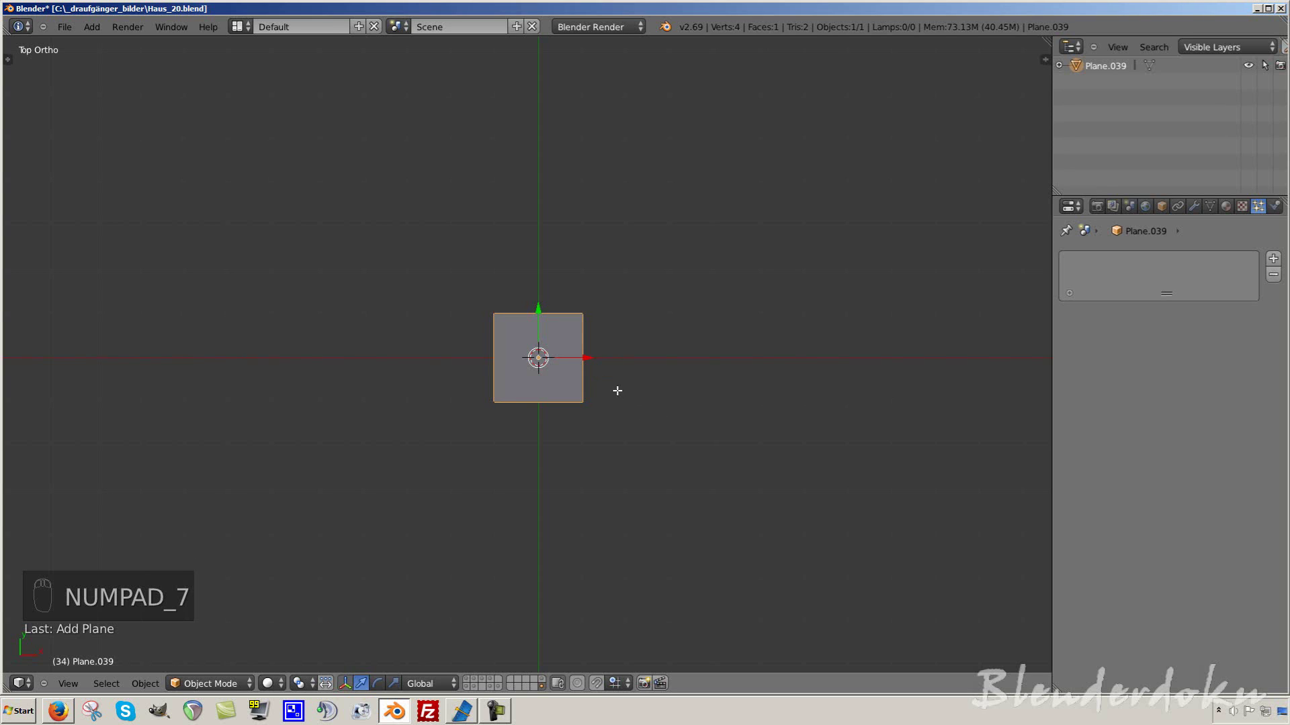
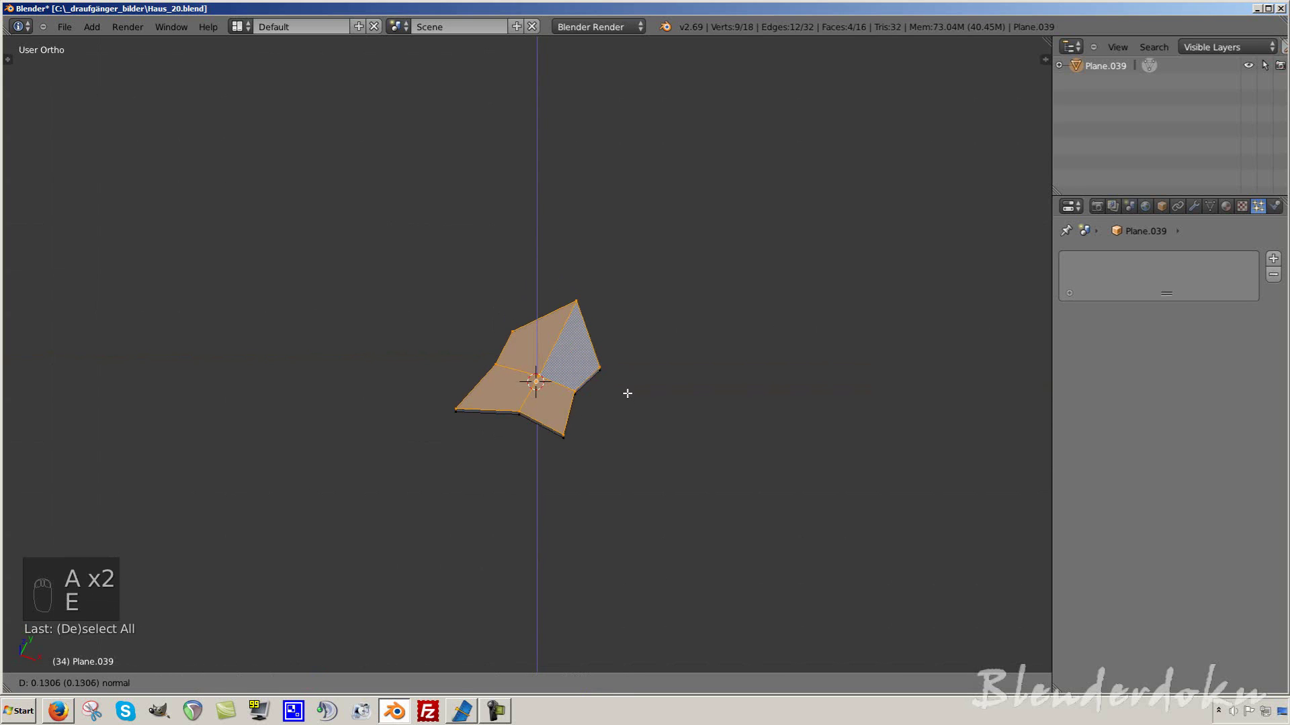
- Extrude the leaf faces slightly for thickness and check it from the side
key("a")
key("Tab")
middle_click(637, 432)
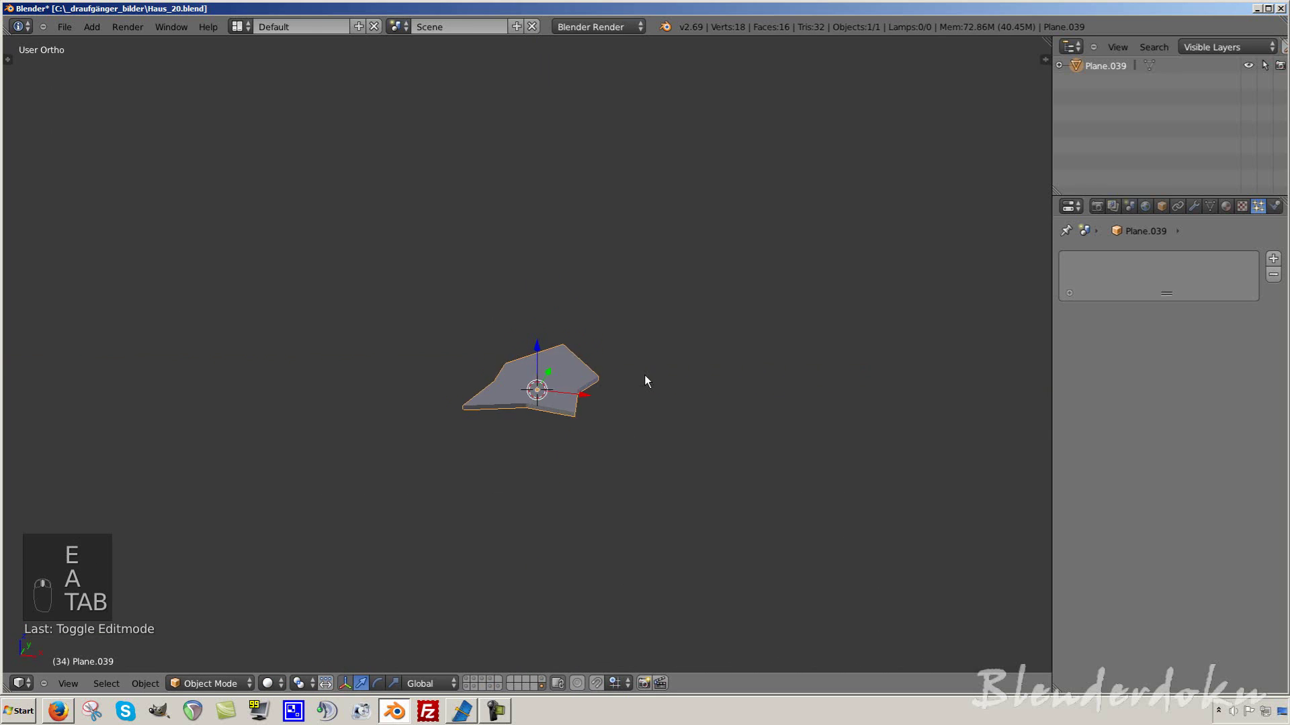
key("Tab")
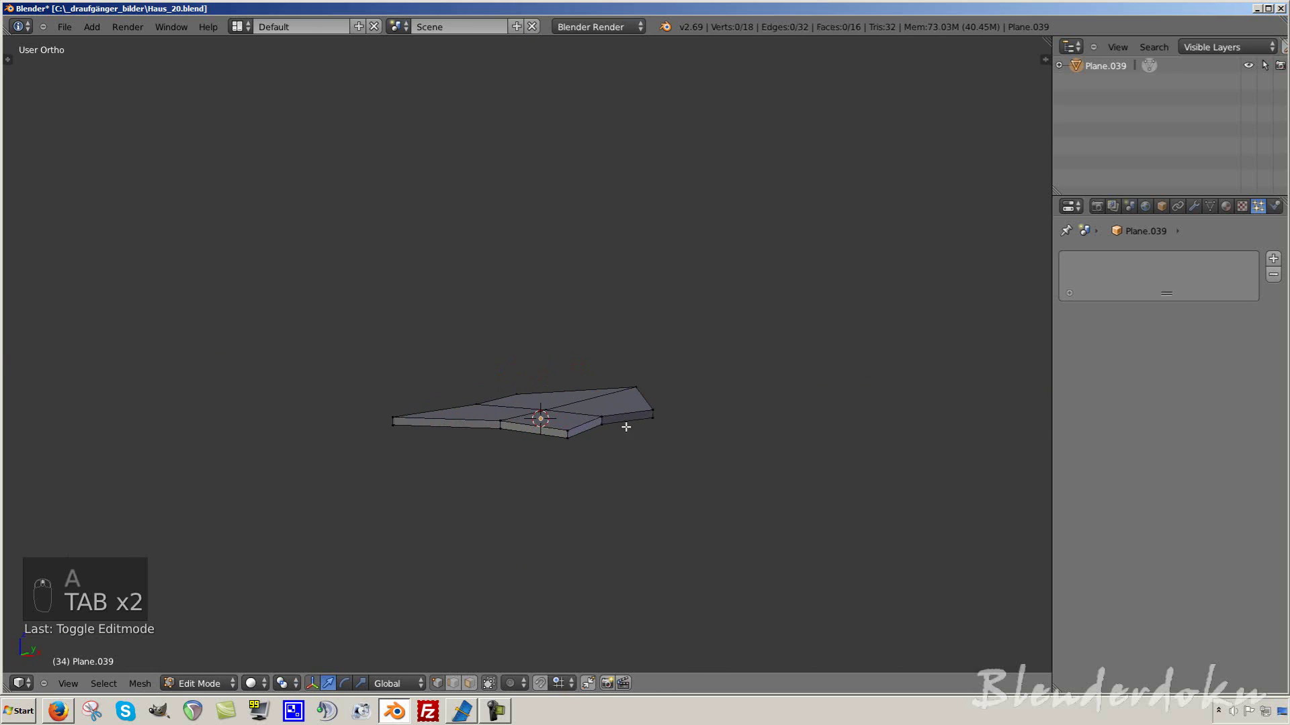
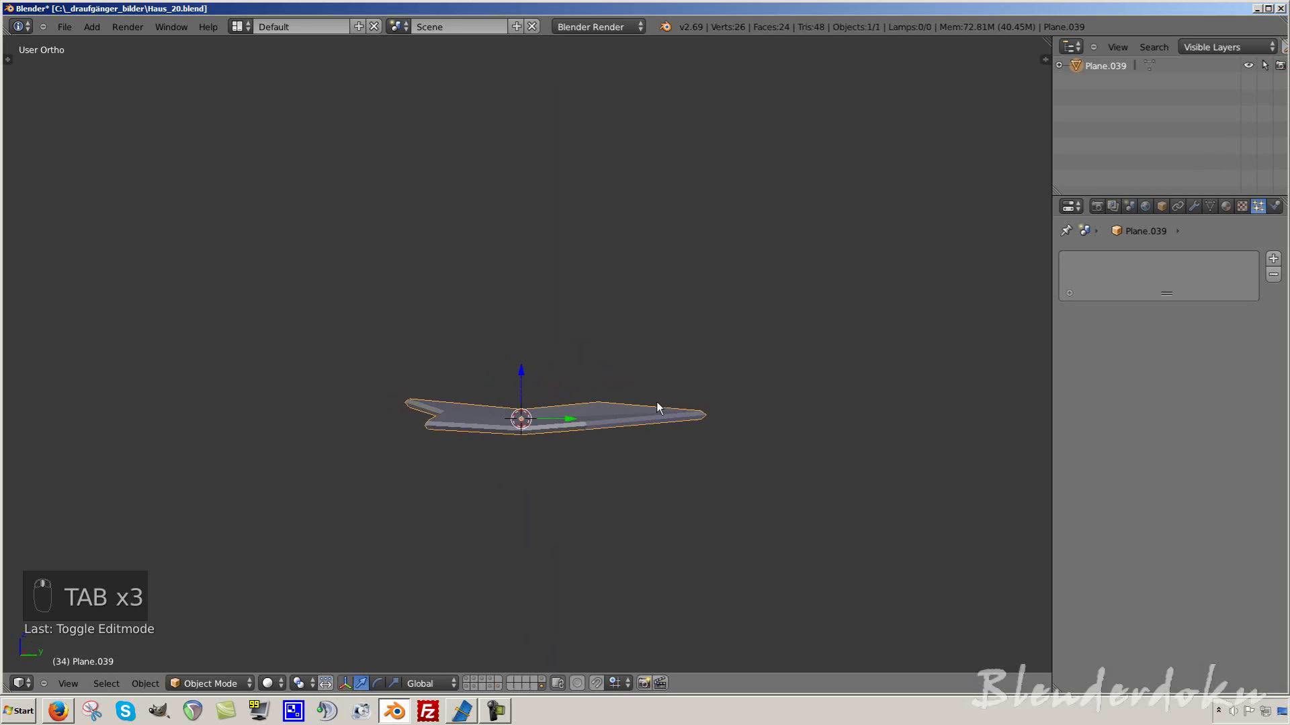
left_click_drag(667, 410, 716, 420)
key("KP_1")
- Rotate the whole leaf 90 degrees about X so it stands upright facing front
key("Tab")
key("a")
key("a")
key("r")
key("x")
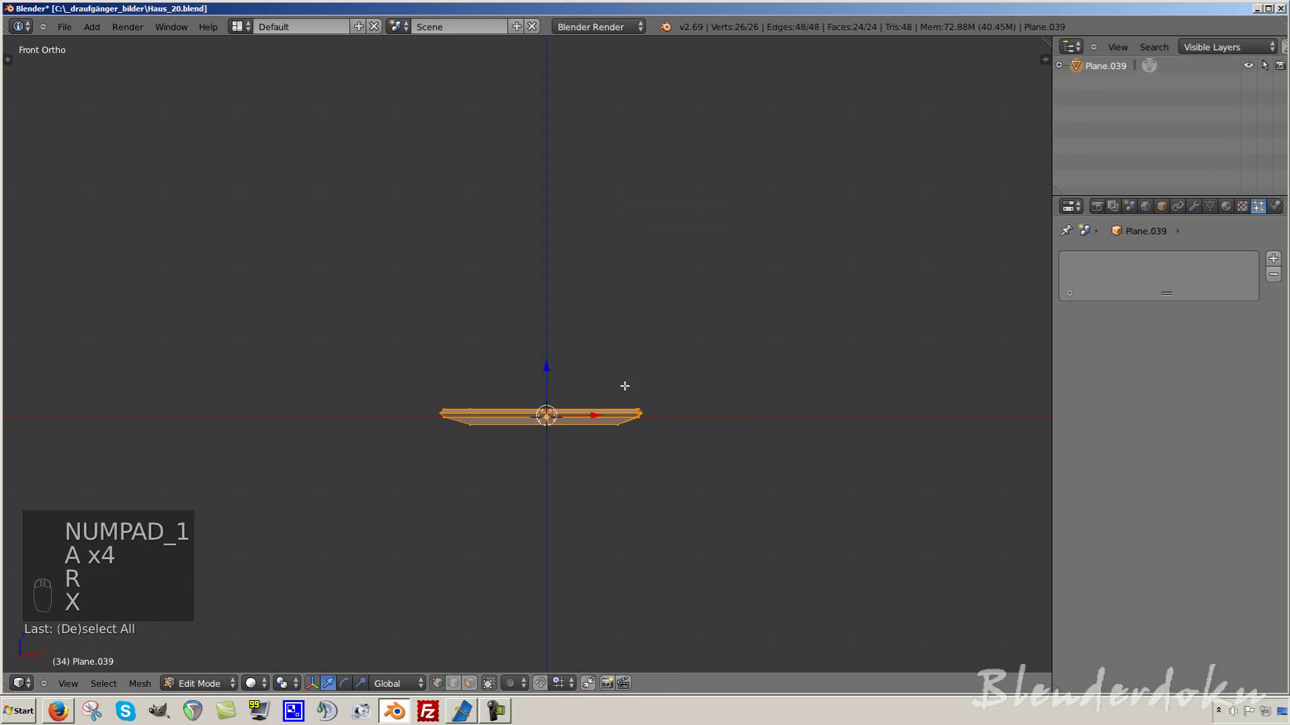
key("r")
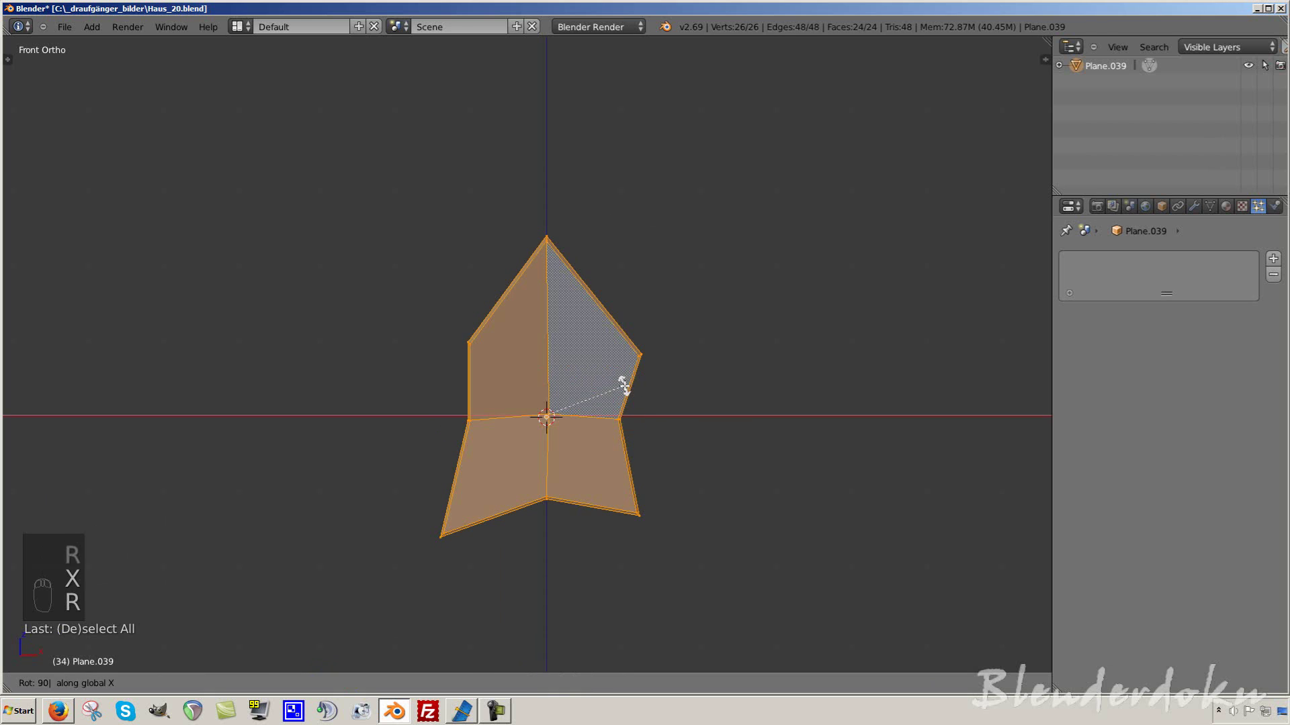
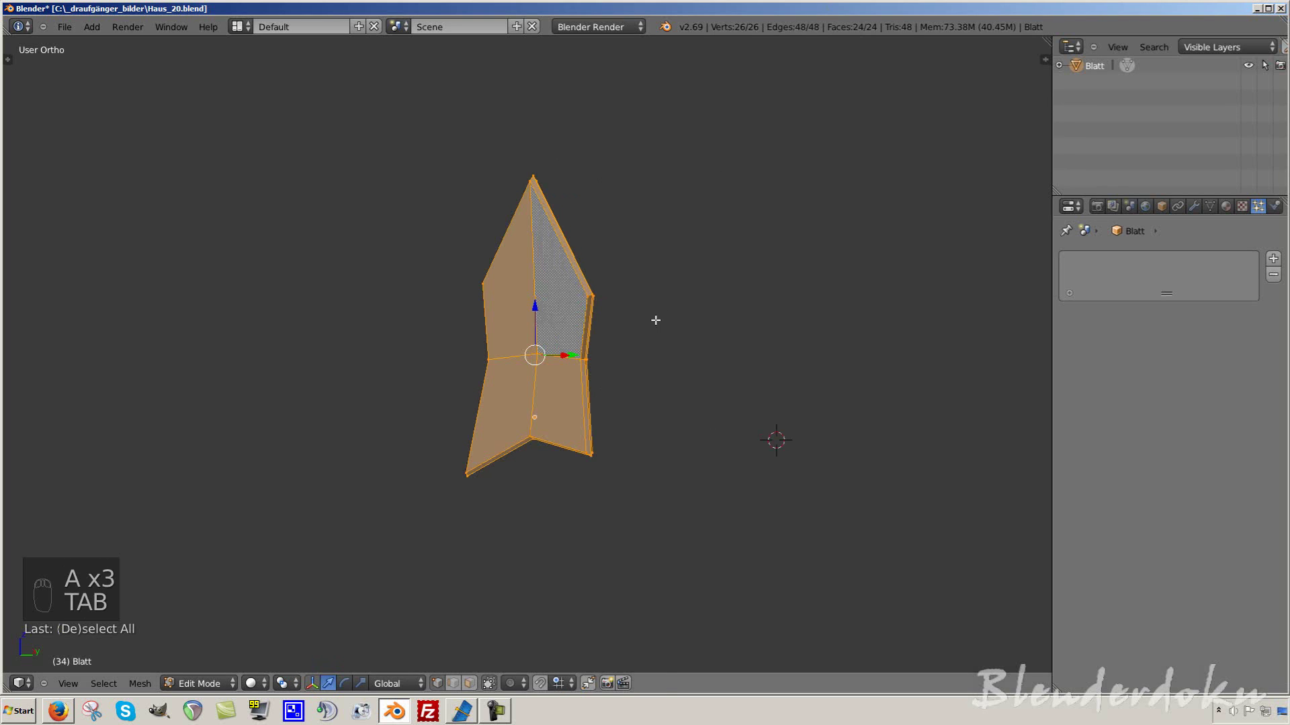
- Leave Edit Mode on the finished Blatt leaf before assigning it to the box
key("Tab")
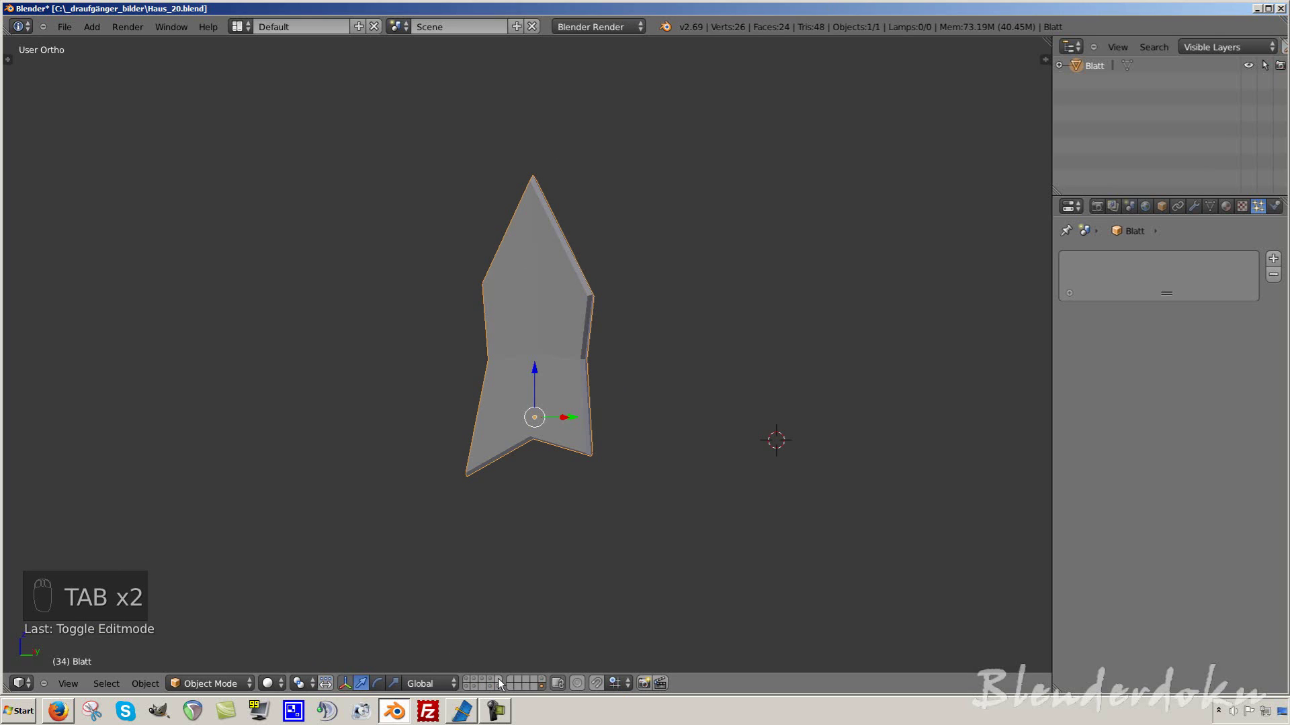
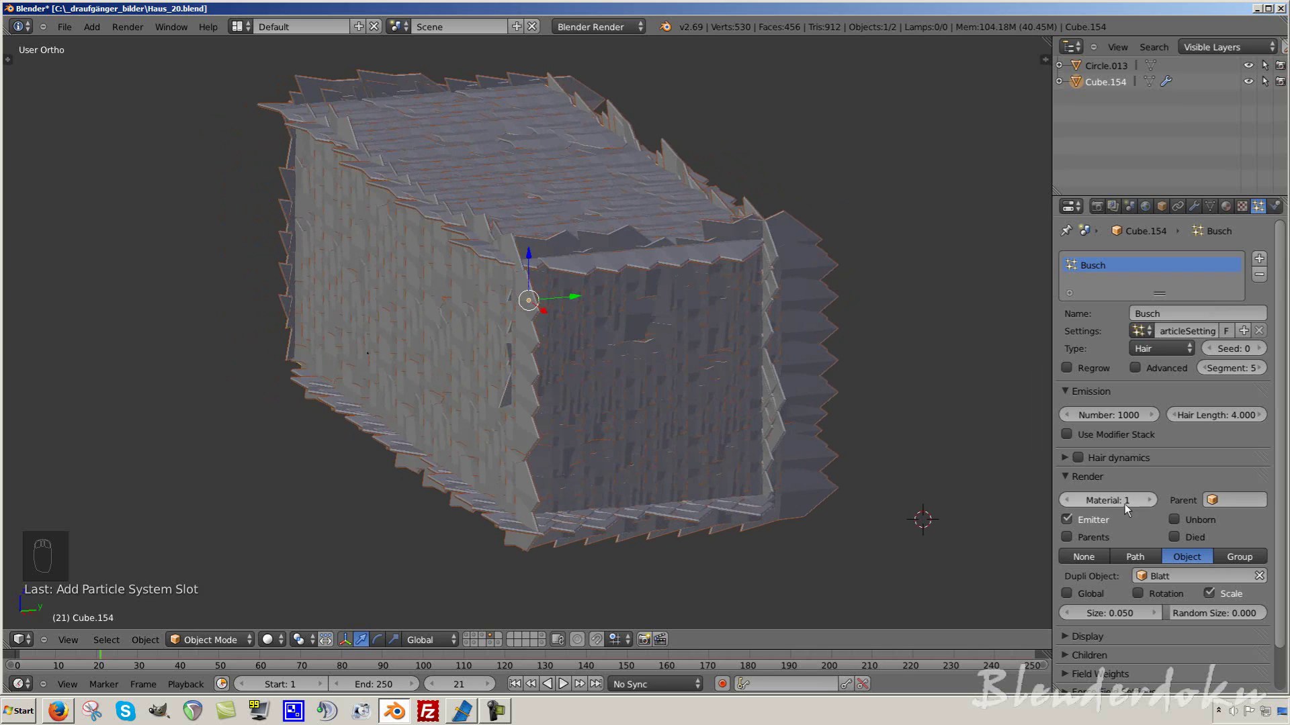
- Inspect the bush from several sides, then enable Advanced with Emit From set to Verts
left_click_drag(1155, 501, 1119, 556)
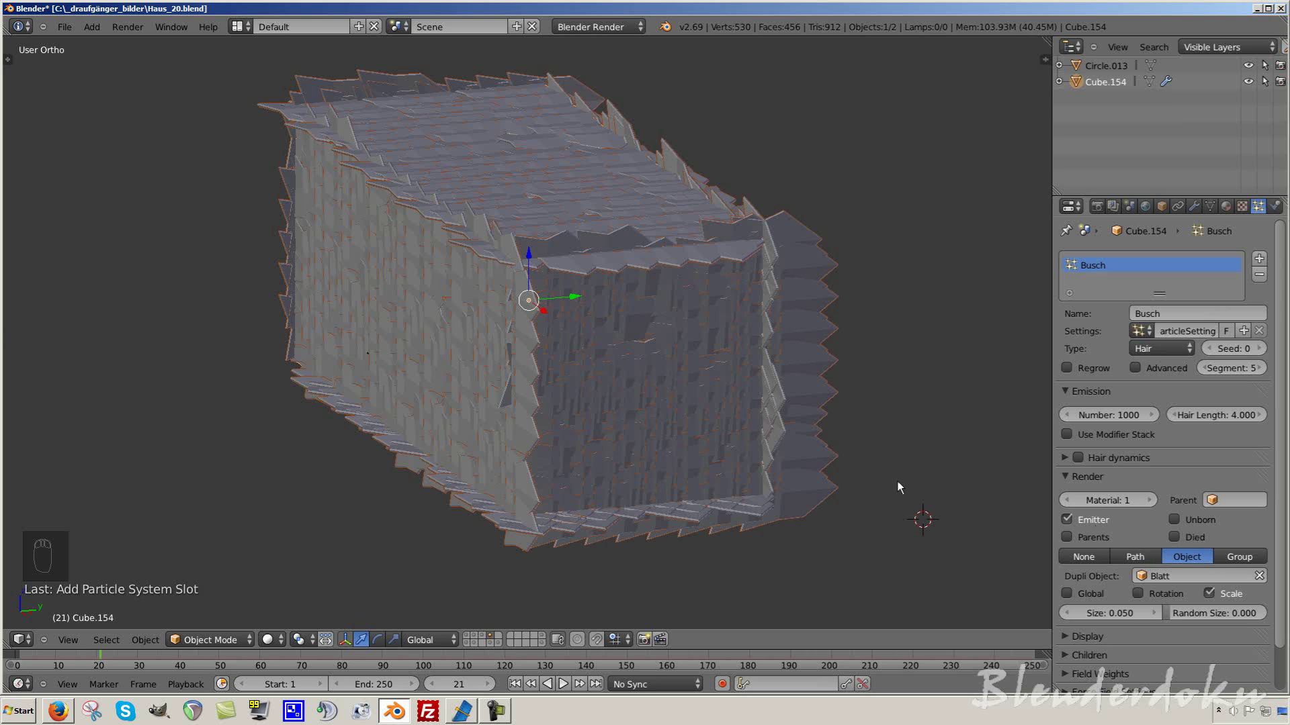
left_click_drag(552, 390, 1093, 530)
left_click_drag(1093, 530, 1109, 347)
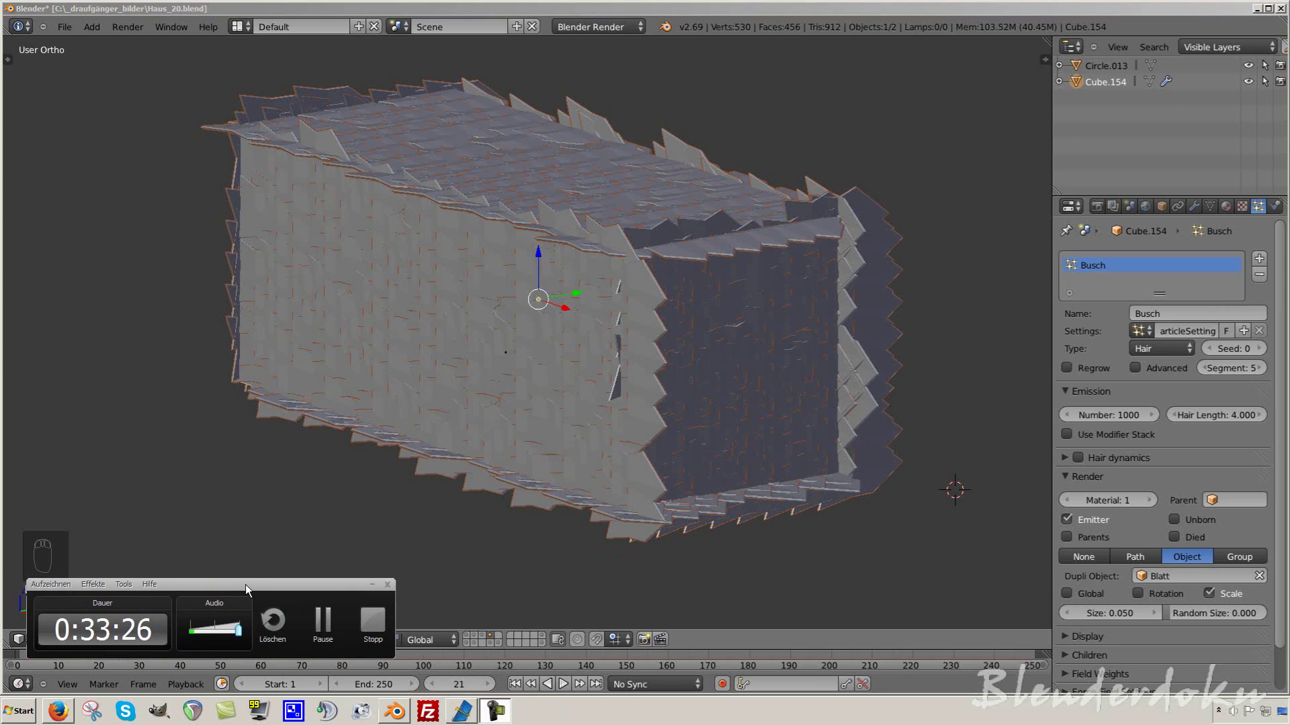
left_click_drag(843, 568, 1178, 453)
middle_click(1182, 446)
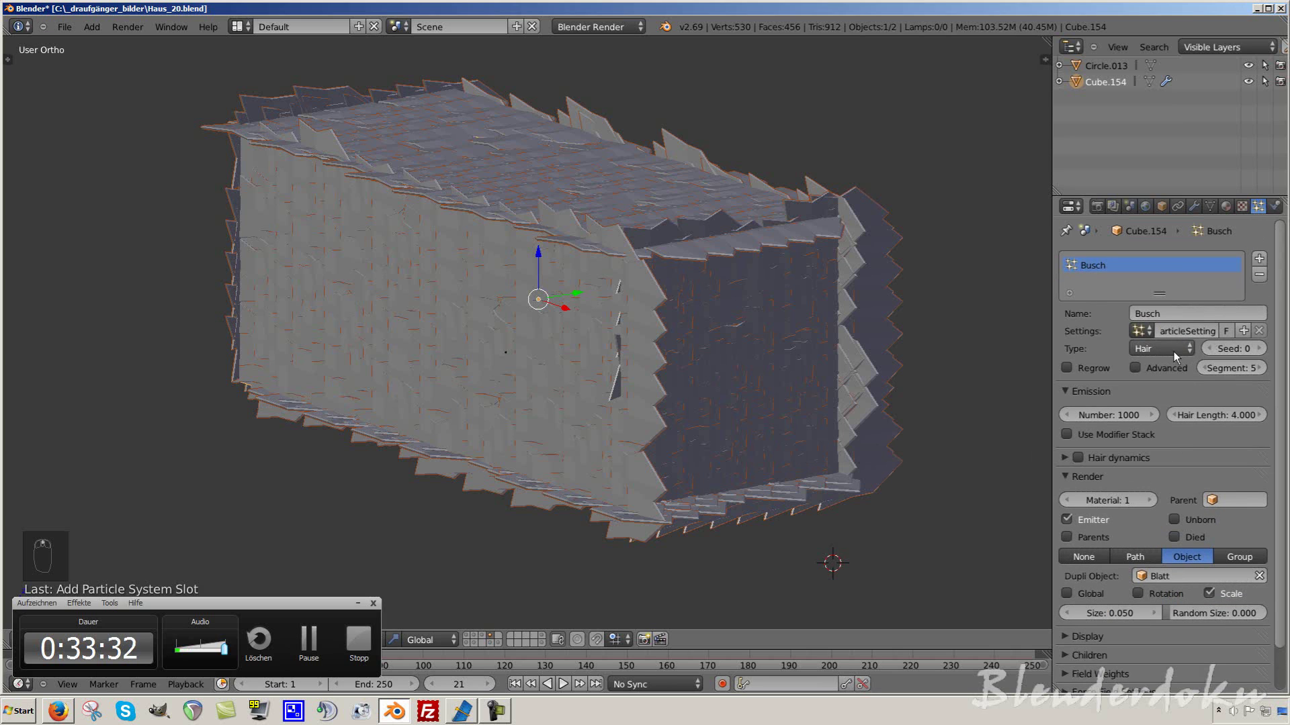
left_click_drag(1159, 405, 667, 291)
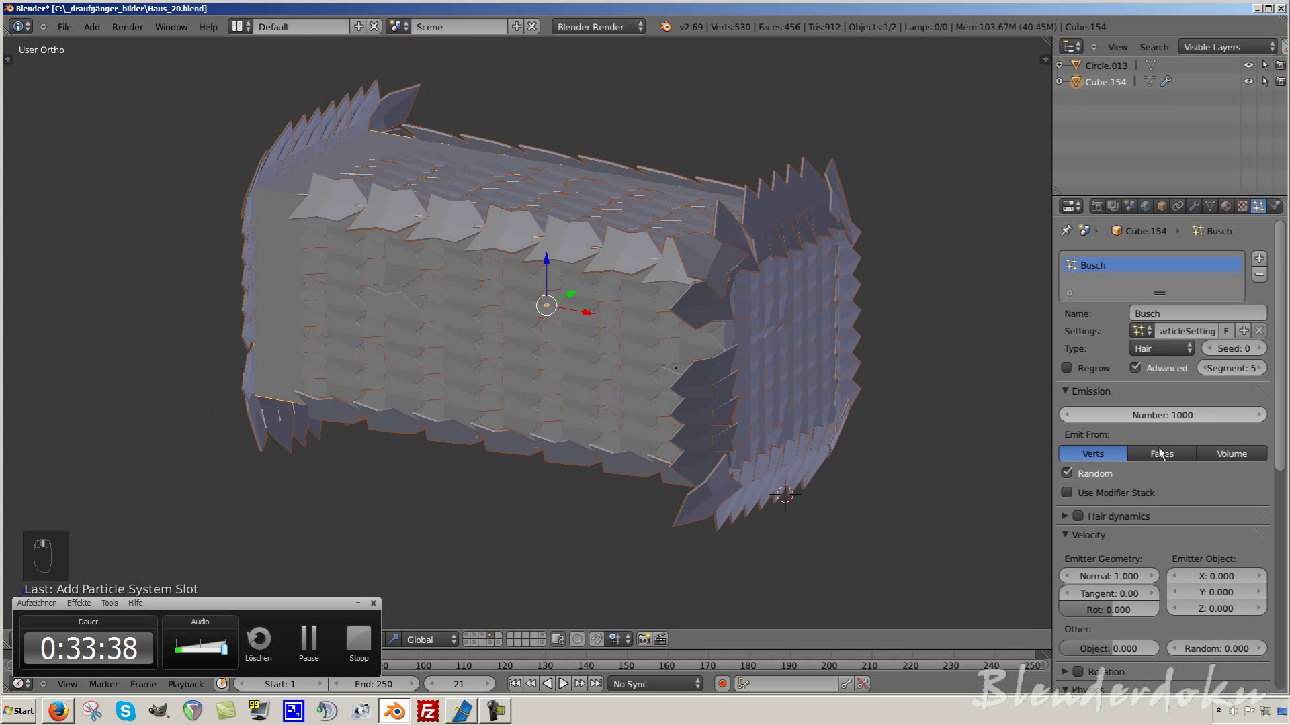